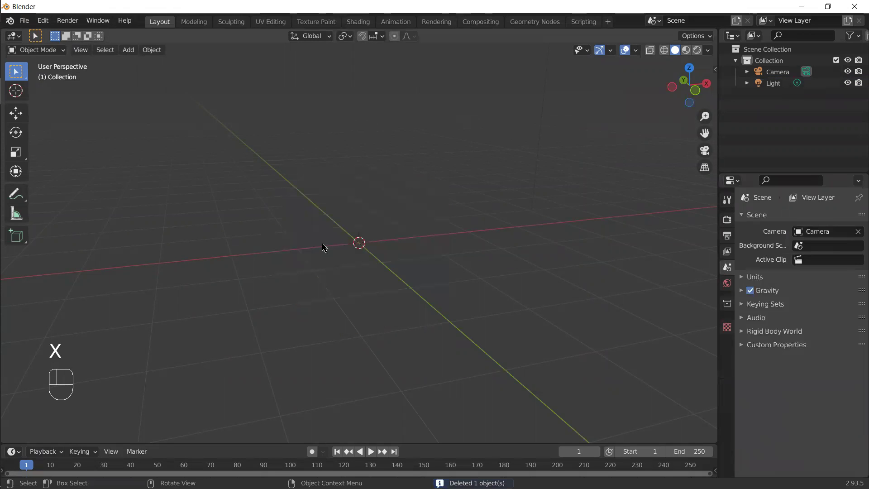
Place the robot reference drawing upright in the front view at the cleared origin
{"action": "key", "text": "KP_1"}
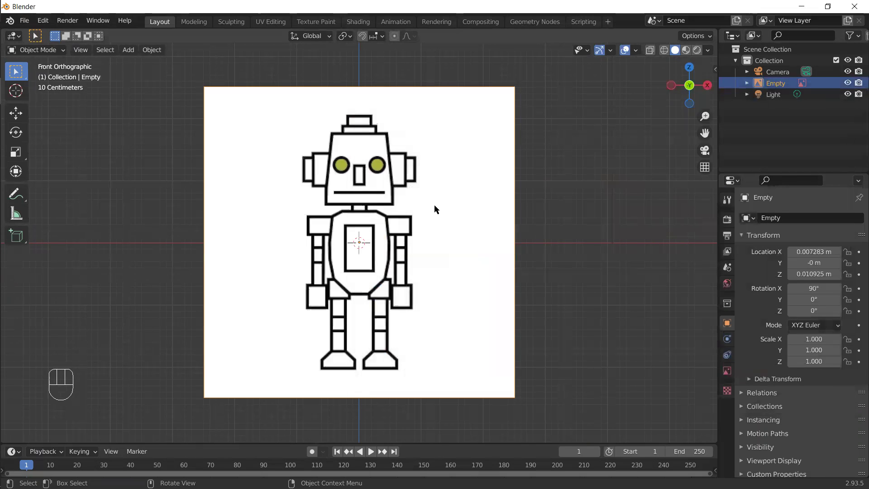
{"action": "left_click", "coordinate": [439, 214]}
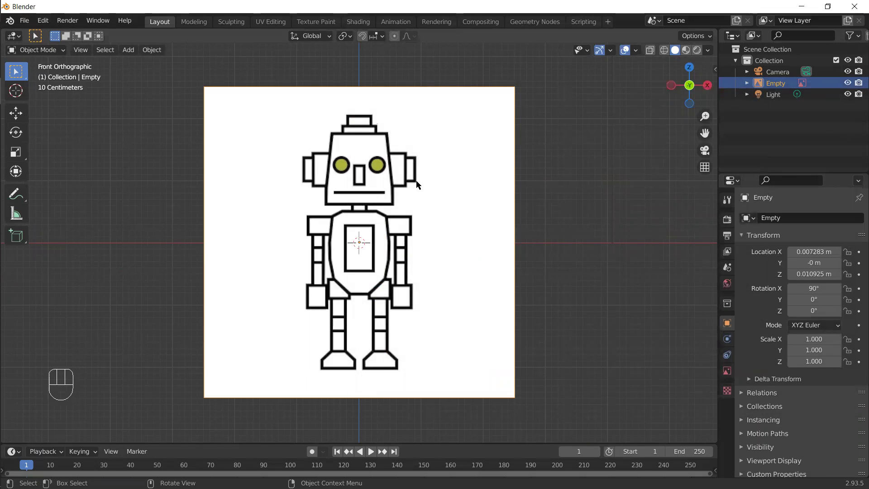
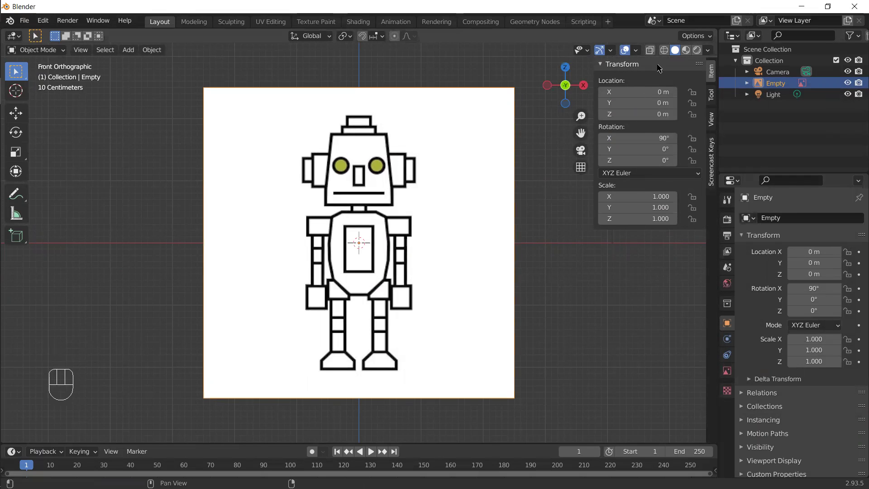
{"action": "left_click_drag", "start_coordinate": [295, 286], "coordinate": [396, 286]}
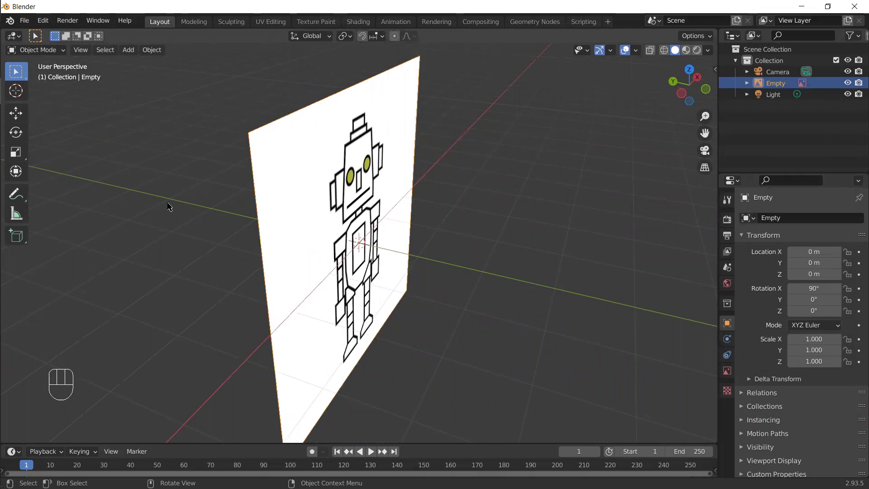
Push the reference drawing back along Y to about 7.54 m and return to front view
{"action": "key", "text": "y"}
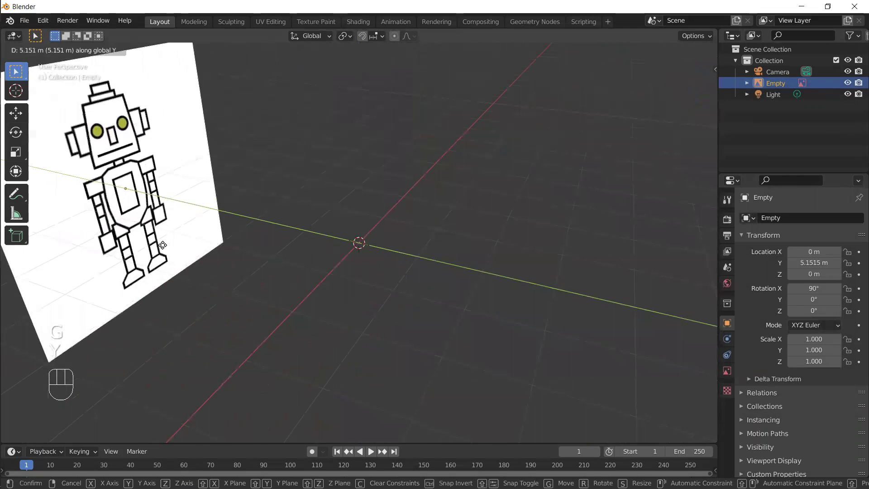
{"action": "left_click_drag", "start_coordinate": [117, 237], "coordinate": [153, 221]}
{"action": "key", "text": "KP_1"}
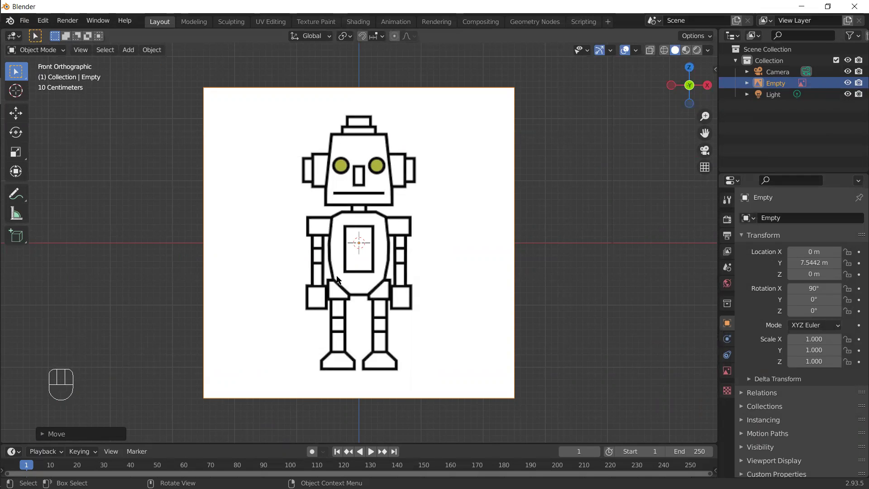
Add a cube over the drawing, shown in X-ray, and start editing its vertices
{"action": "key", "text": "shift+a"}
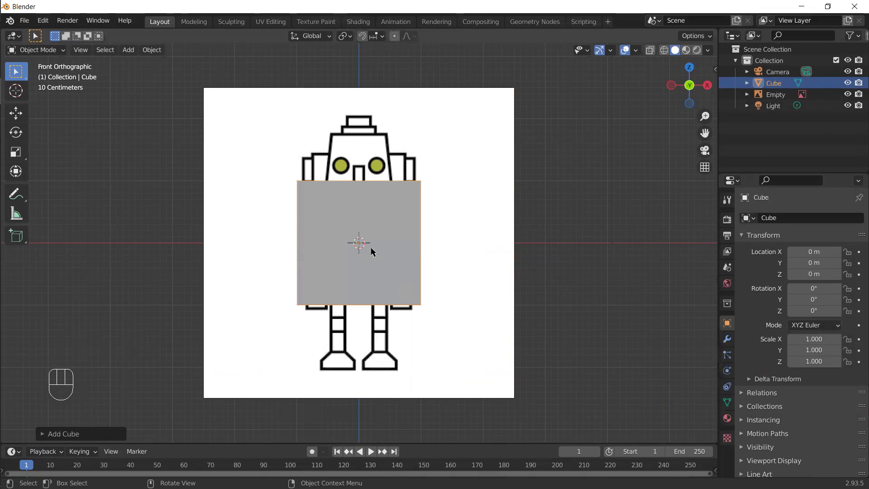
{"action": "left_click", "coordinate": [653, 50]}
{"action": "key", "text": "alt+z"}
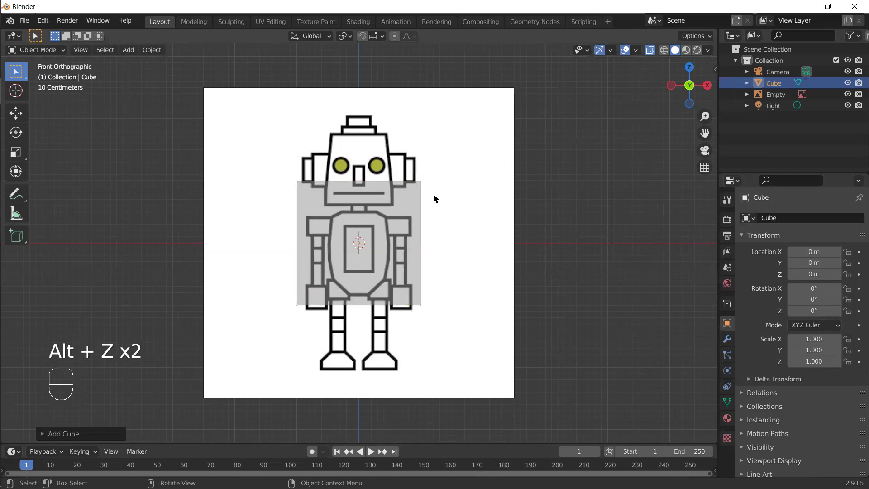
{"action": "key", "text": "Tab"}
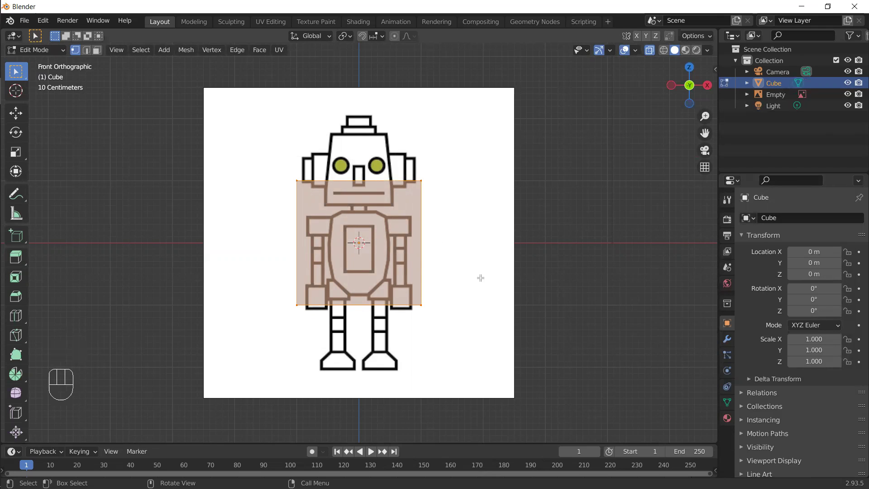
Narrow the cube to 0.5 width along X and lower its top to the shoulders
{"action": "key", "text": "x"}
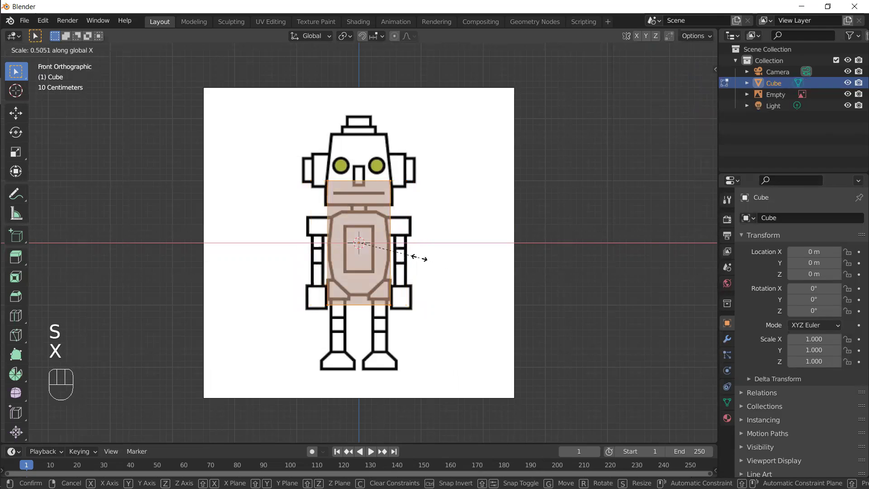
{"action": "left_click", "coordinate": [406, 250]}
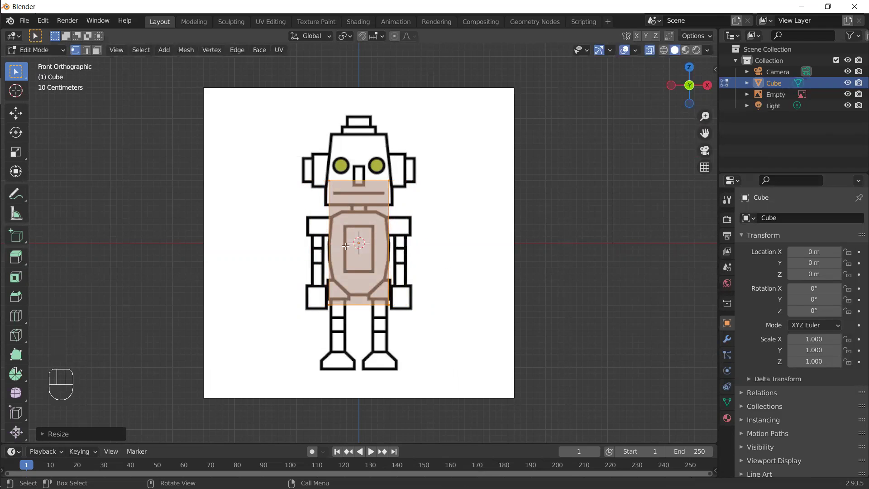
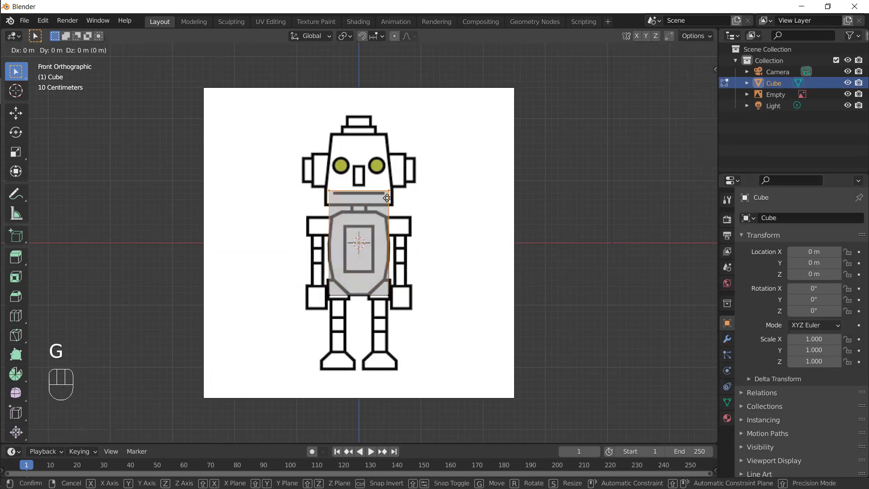
{"action": "key", "text": "z"}
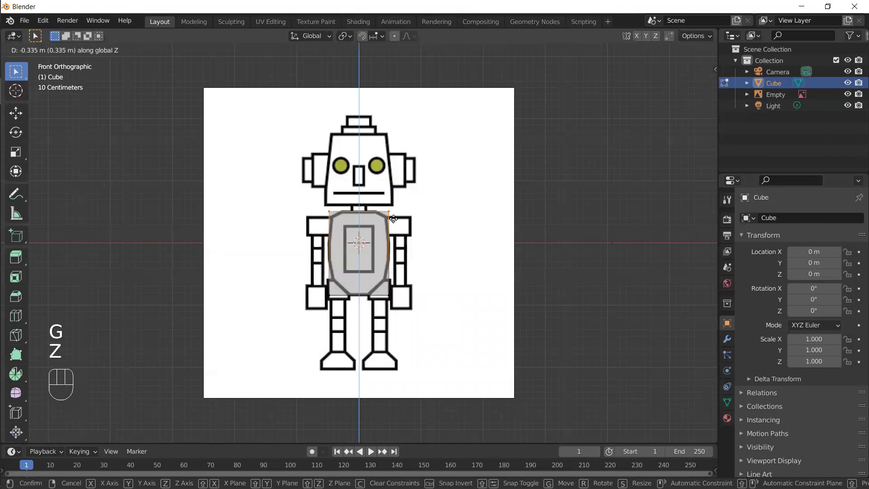
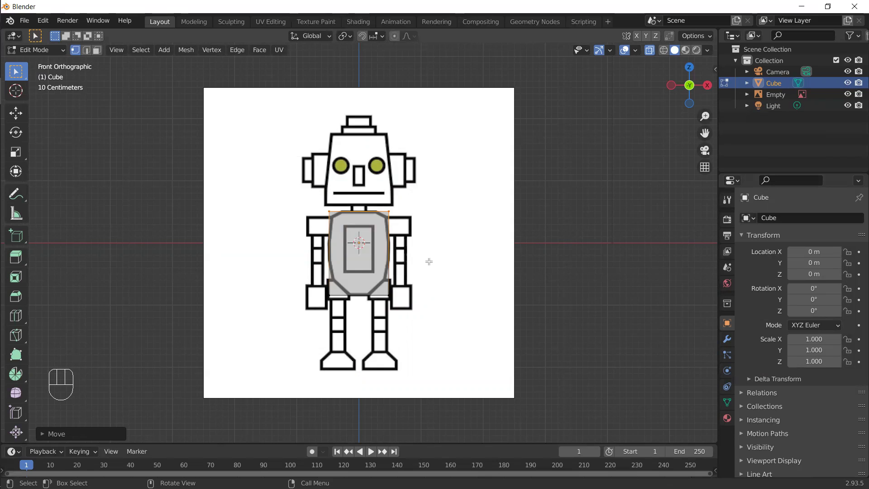
From the side view, scale the whole torso block to 0.6 depth along Y
{"action": "key", "text": "KP_3"}
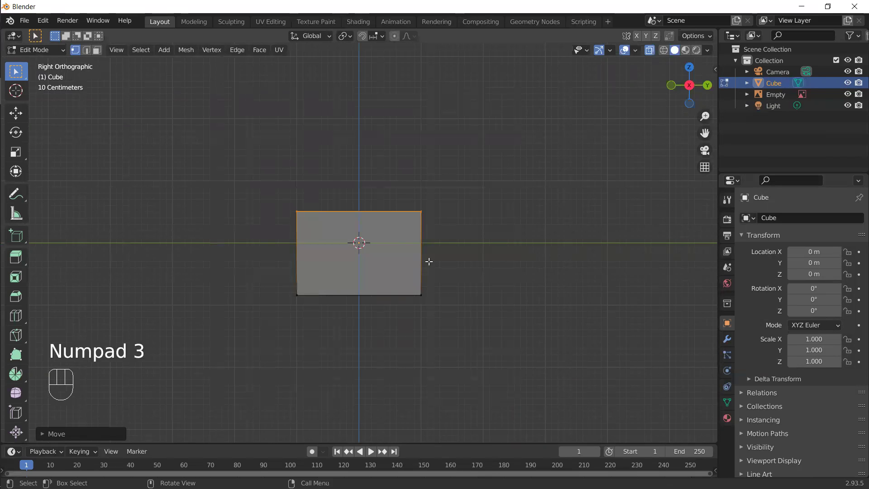
{"action": "left_click_drag", "start_coordinate": [362, 277], "coordinate": [463, 337]}
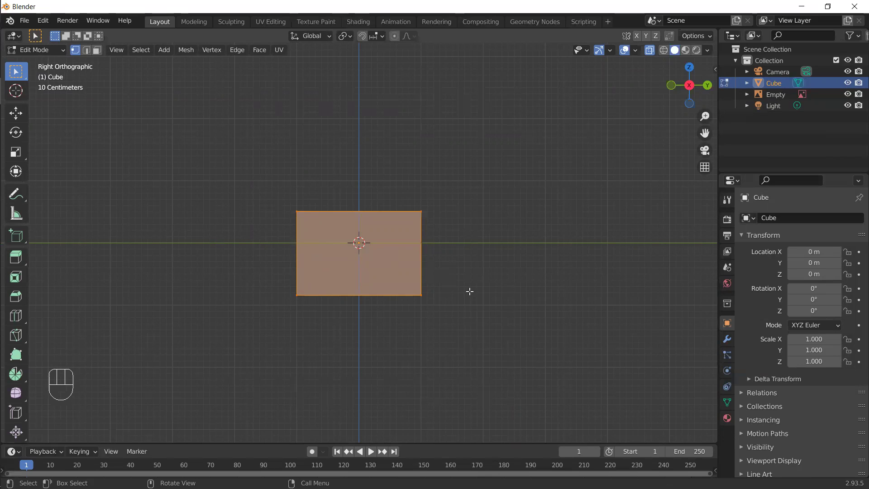
{"action": "key", "text": "y"}
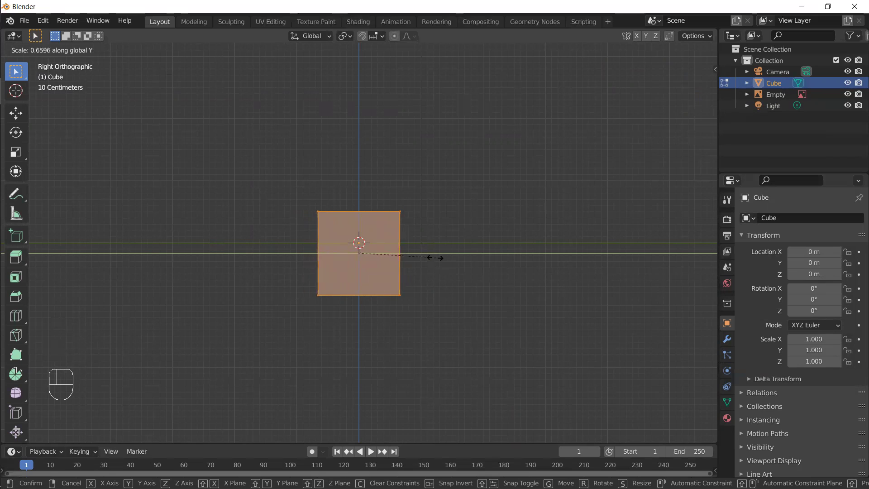
{"action": "key", "text": "KP_Decimal"}
{"action": "key", "text": "KP_6"}
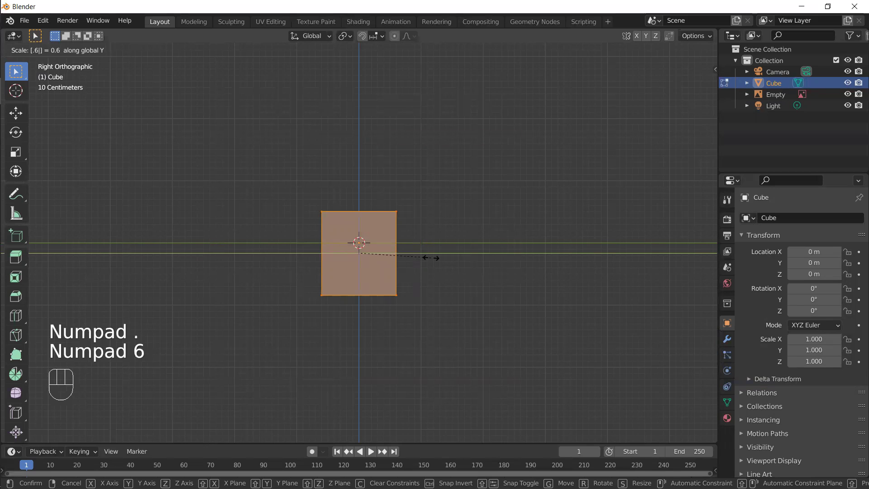
{"action": "key", "text": "KP_1"}
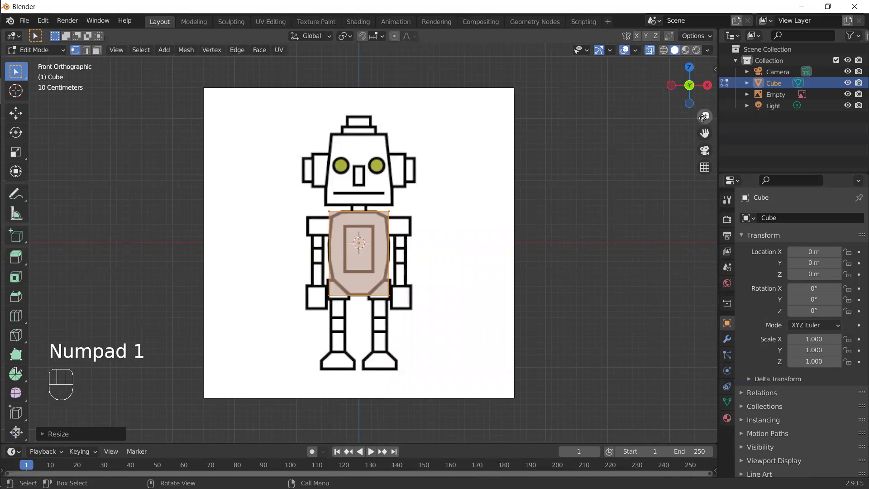
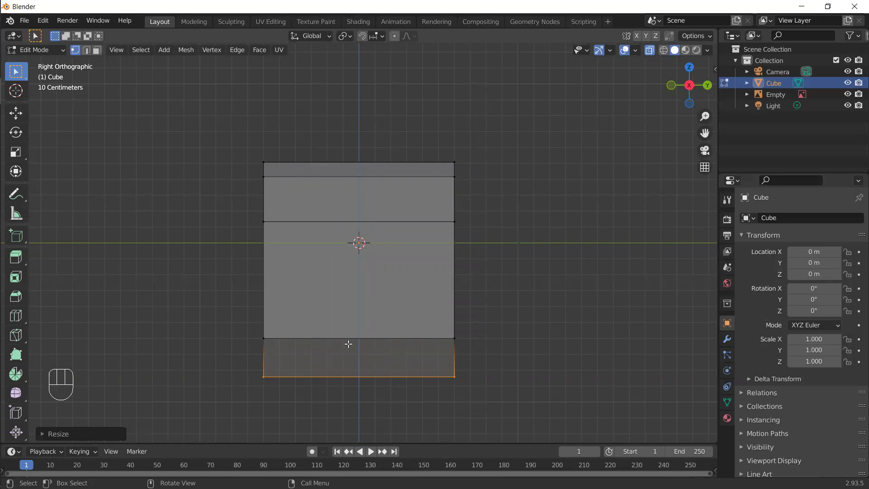
Select all torso vertices in perspective and squeeze the depth to 0.7 along Y
{"action": "left_click_drag", "start_coordinate": [352, 298], "coordinate": [504, 414]}
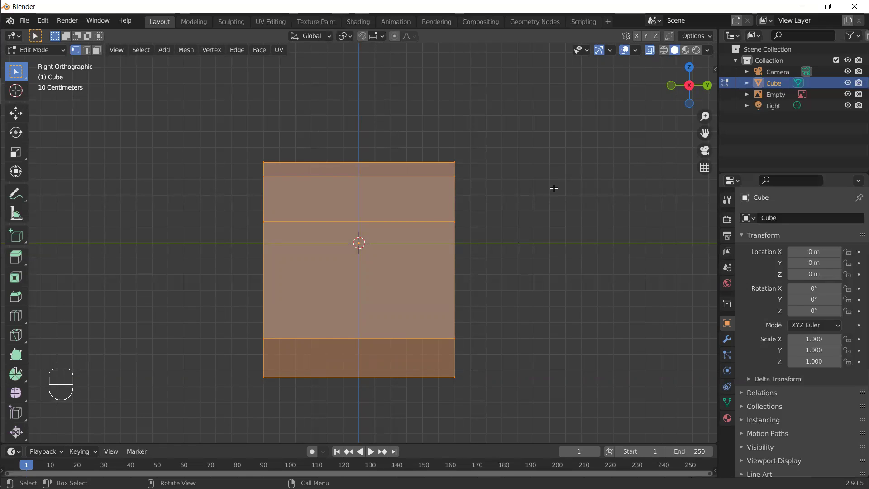
{"action": "left_click_drag", "start_coordinate": [558, 294], "coordinate": [544, 312]}
{"action": "key", "text": "alt+z"}
{"action": "left_click_drag", "start_coordinate": [522, 312], "coordinate": [300, 310]}
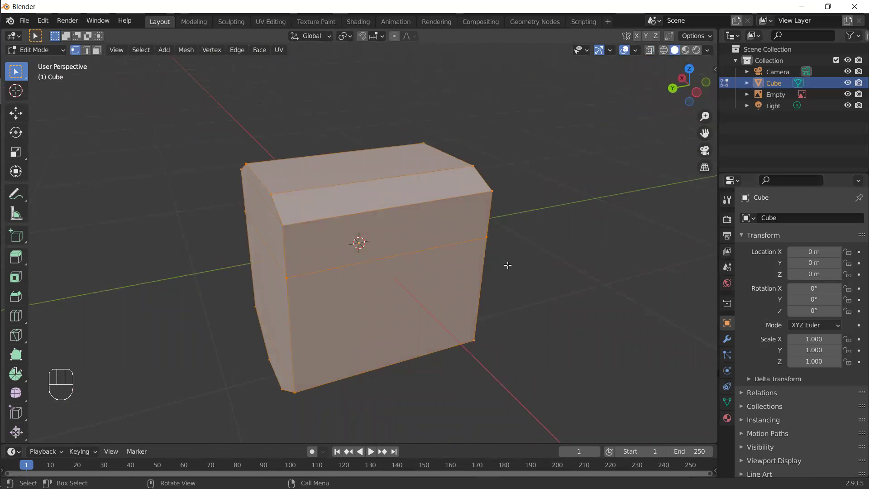
{"action": "middle_click", "coordinate": [514, 284]}
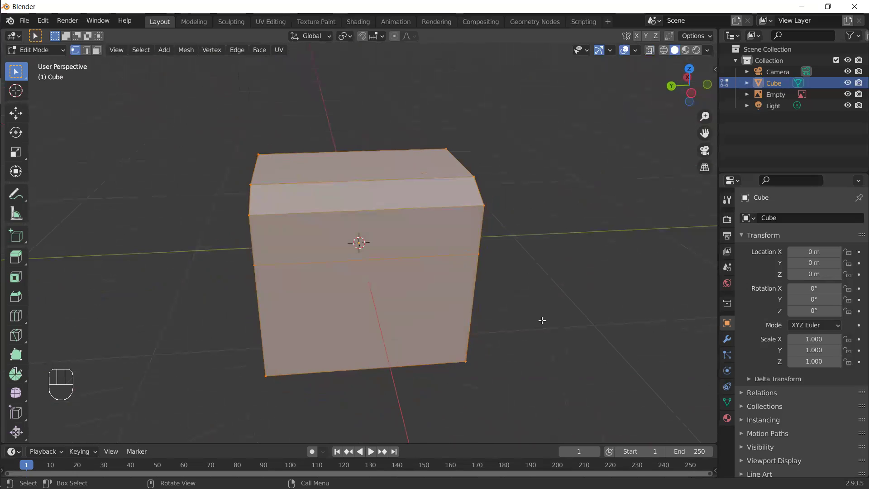
{"action": "key", "text": "y"}
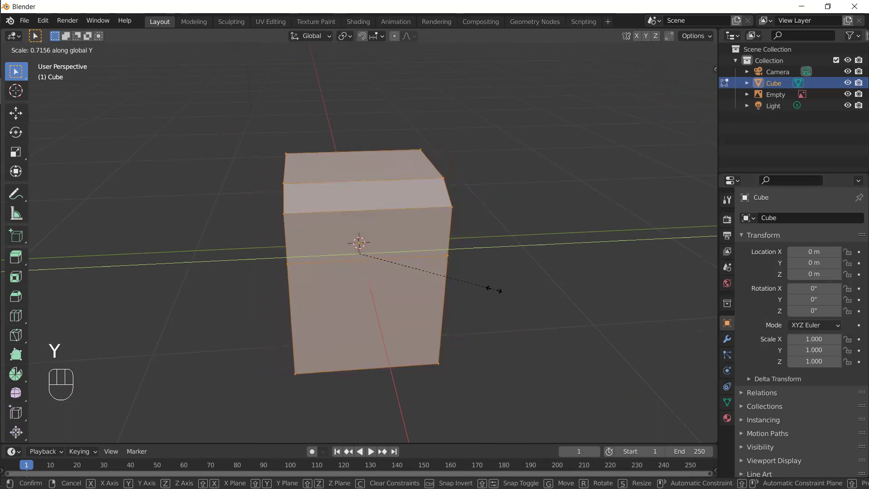
{"action": "key", "text": "KP_Decimal"}
{"action": "key", "text": "KP_7"}
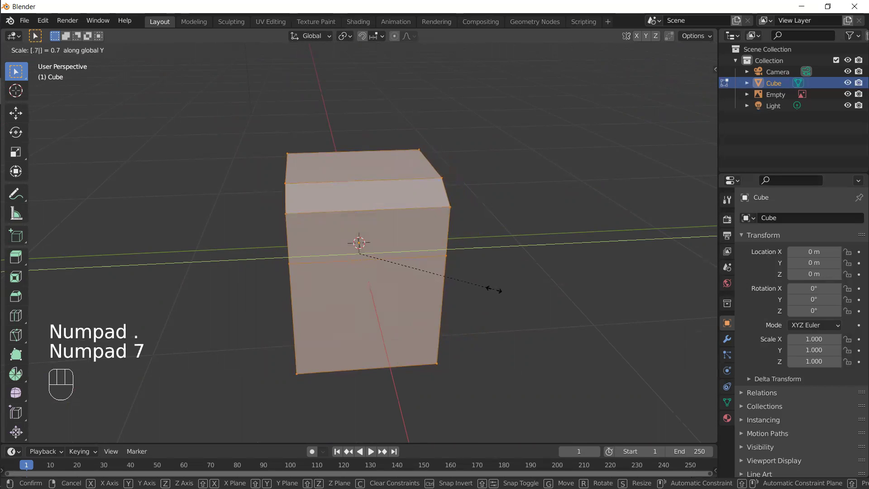
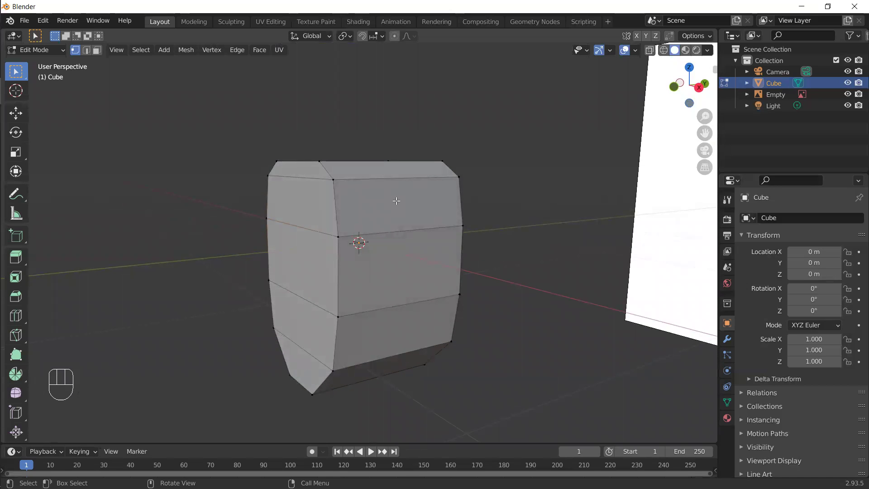
Undo the accidental extrusion of the torso's upper front face and face the body straight on
{"action": "left_click", "coordinate": [397, 199]}
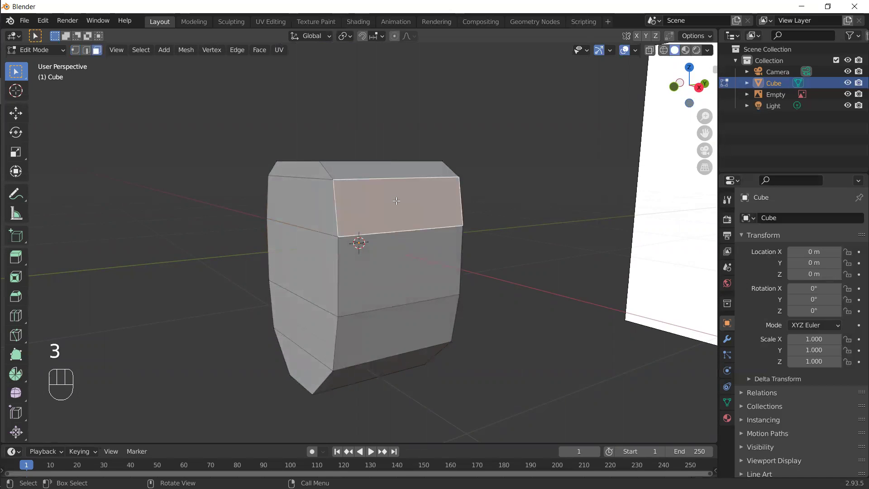
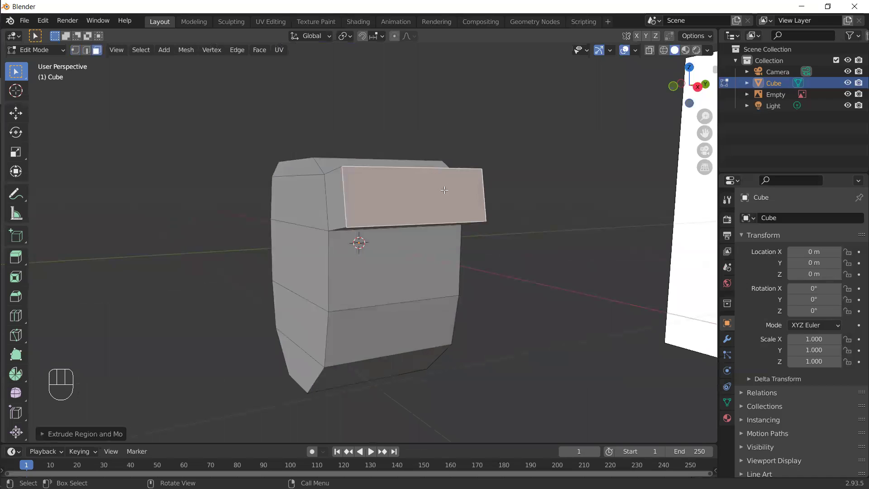
{"action": "key", "text": "ctrl+z"}
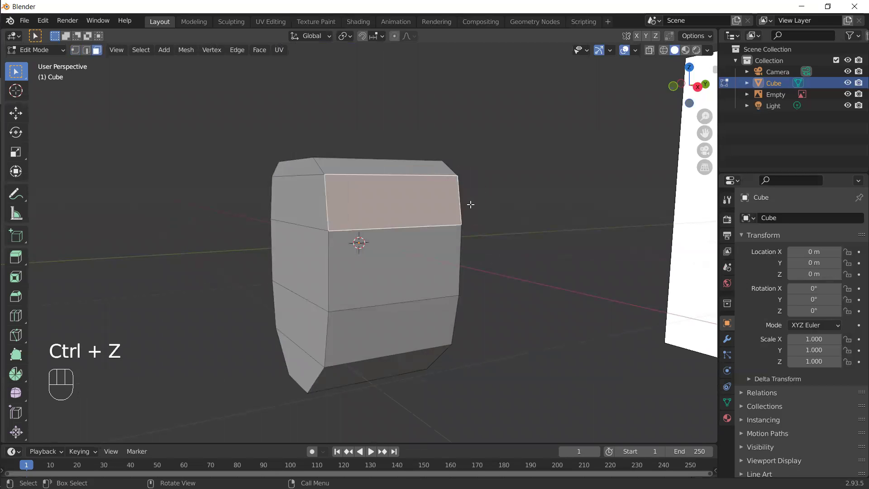
{"action": "key", "text": "g"}
{"action": "left_click", "coordinate": [432, 227]}
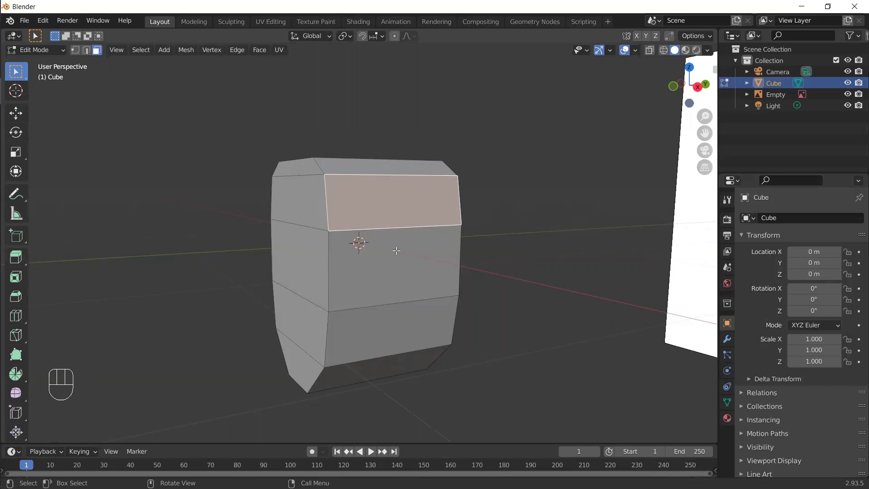
{"action": "left_click_drag", "start_coordinate": [419, 284], "coordinate": [394, 281]}
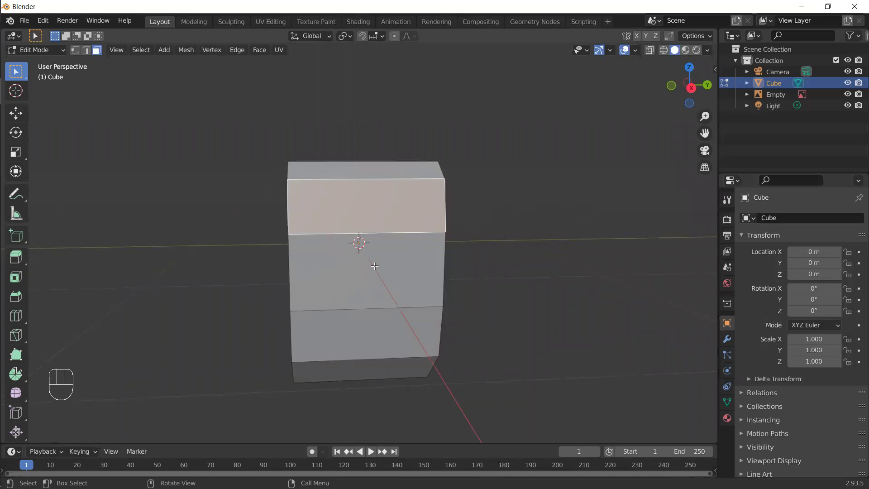
Cut two centred vertical edge loops around the body
{"action": "key", "text": "ctrl+r"}
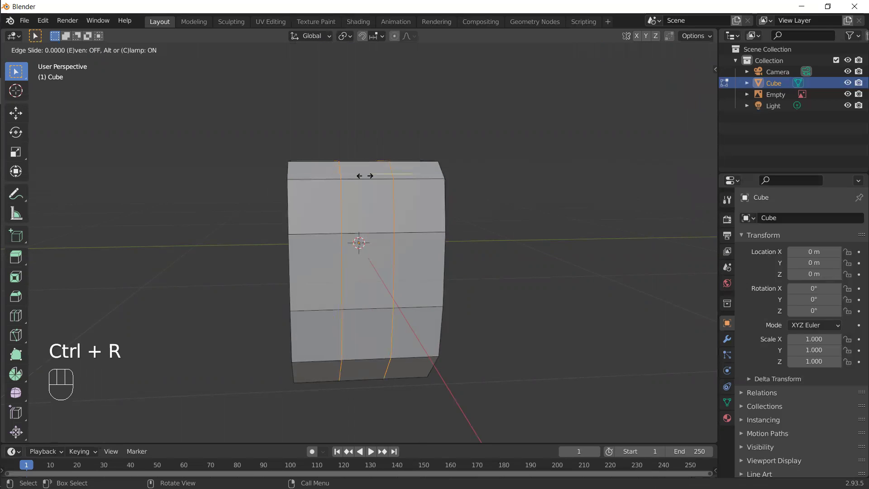
{"action": "right_click", "coordinate": [365, 173]}
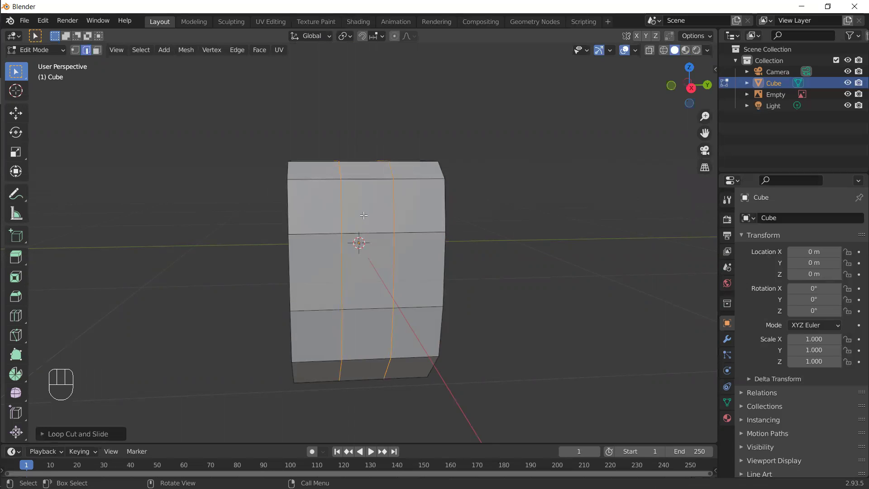
{"action": "right_click", "coordinate": [364, 213]}
{"action": "left_click_drag", "start_coordinate": [356, 294], "coordinate": [408, 235]}
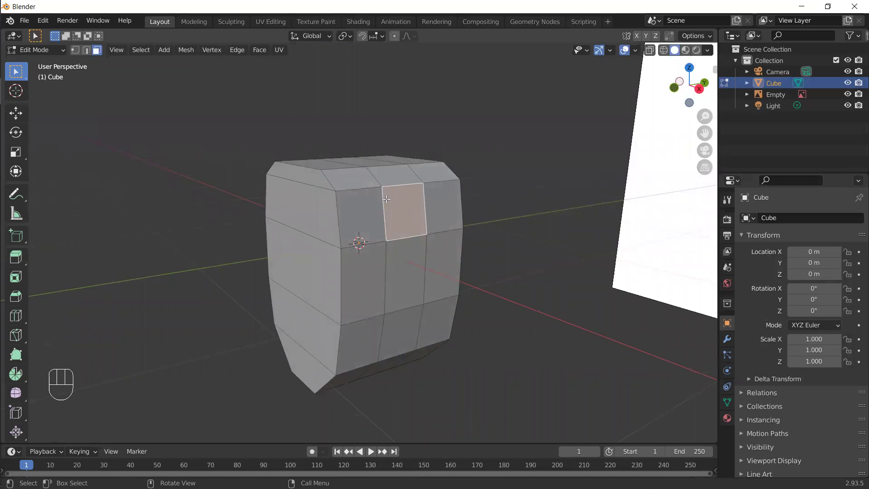
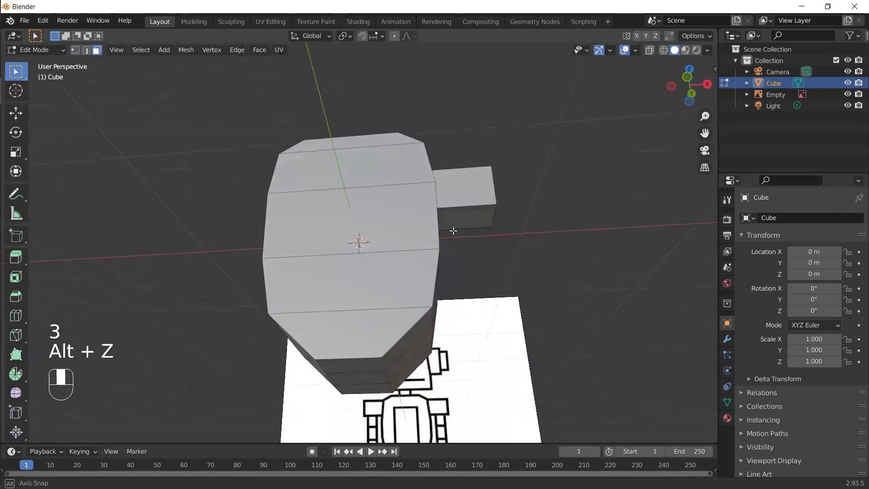
Pick the arm block's underside face for extruding down toward the hand
{"action": "left_click", "coordinate": [466, 216]}
{"action": "left_click_drag", "start_coordinate": [460, 274], "coordinate": [429, 247]}
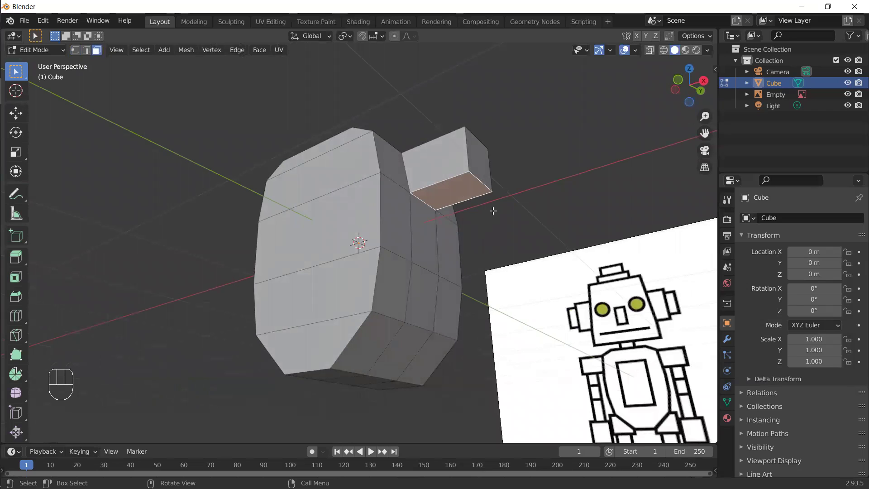
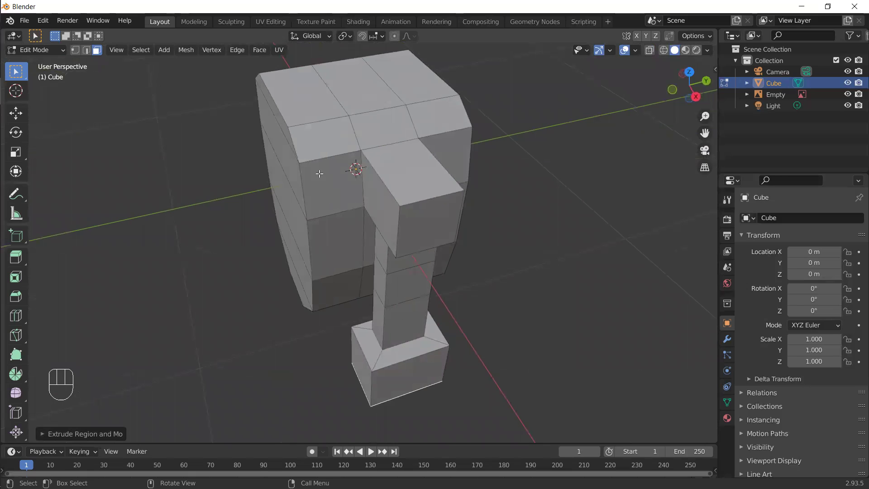
From the side in X-ray, select the body's front and back vertex columns
{"action": "key", "text": "KP_3"}
{"action": "key", "text": "1"}
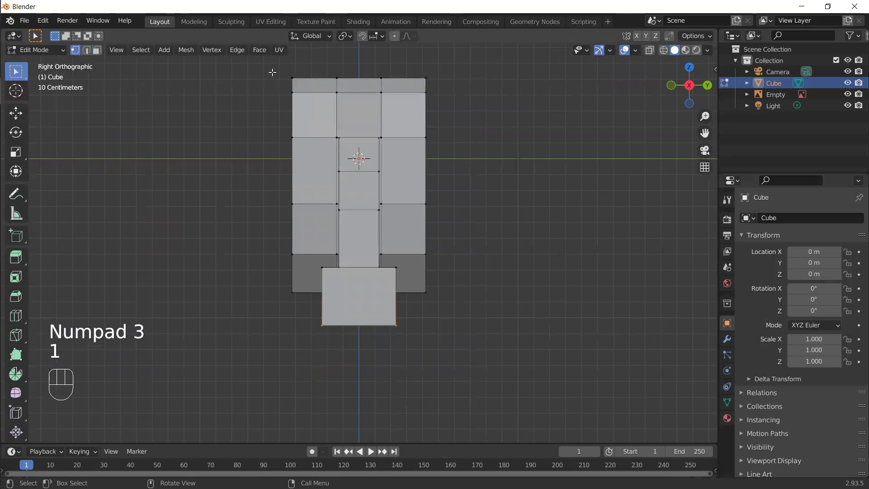
{"action": "left_click_drag", "start_coordinate": [278, 82], "coordinate": [300, 338]}
{"action": "key", "text": "alt+z"}
{"action": "left_click", "coordinate": [281, 72]}
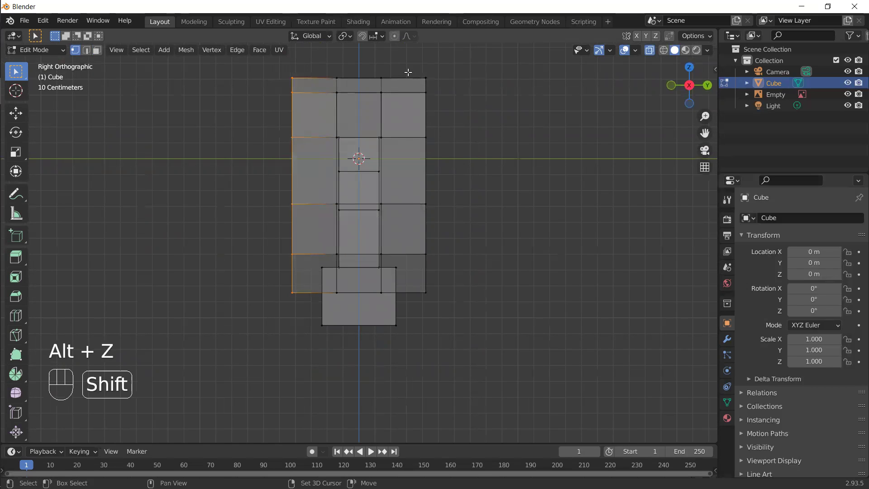
{"action": "left_click", "coordinate": [428, 142]}
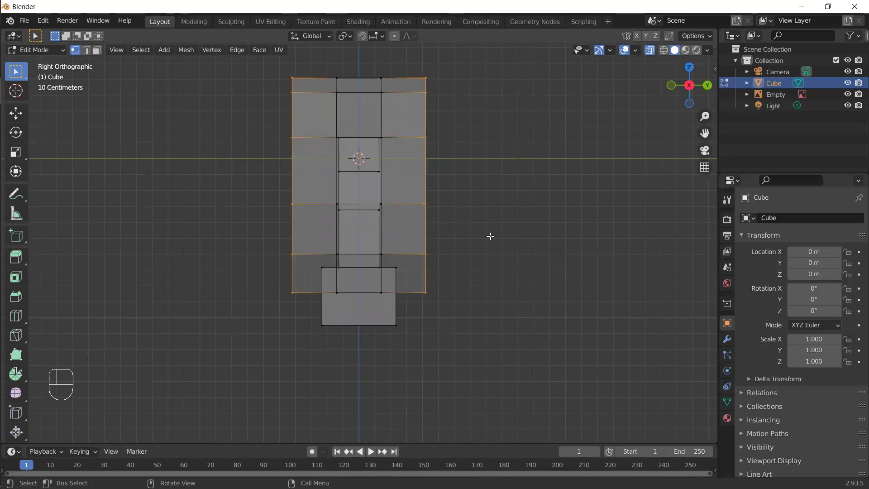
Squeeze the body's depth along Y to about 0.7 and check it in perspective
{"action": "key", "text": "y"}
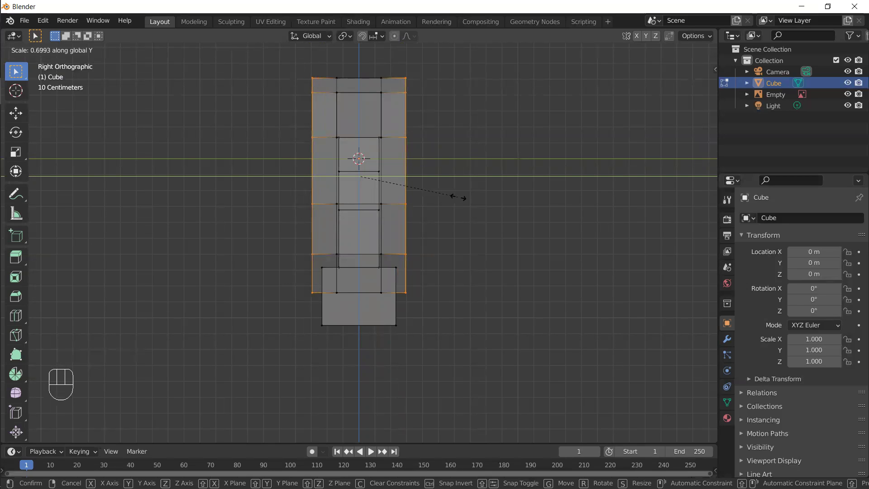
{"action": "key", "text": "KP_Decimal"}
{"action": "key", "text": "KP_6"}
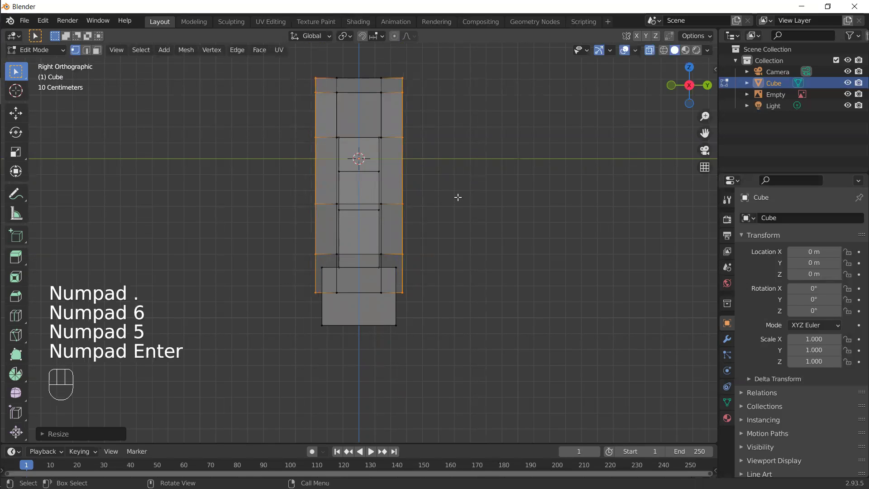
{"action": "left_click_drag", "start_coordinate": [313, 225], "coordinate": [410, 220]}
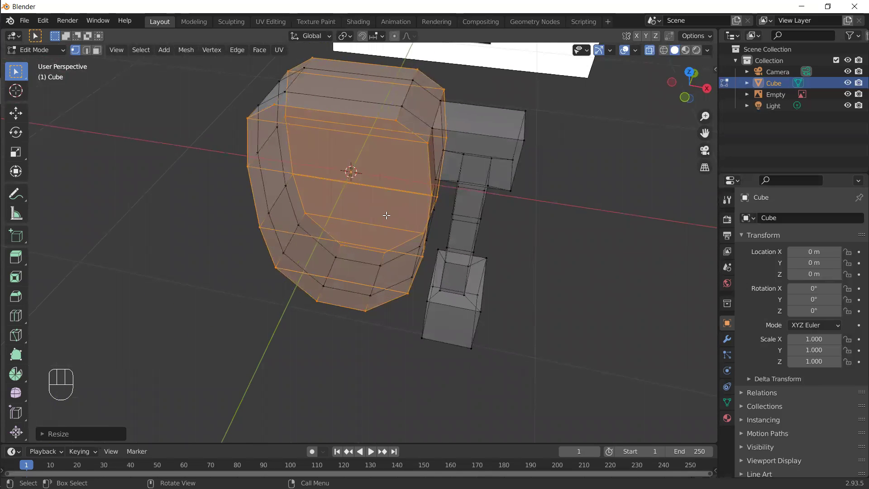
Move the body's lower slanted corner edge onto the drawing's angled hip outline
{"action": "key", "text": "alt+z"}
{"action": "key", "text": "KP_1"}
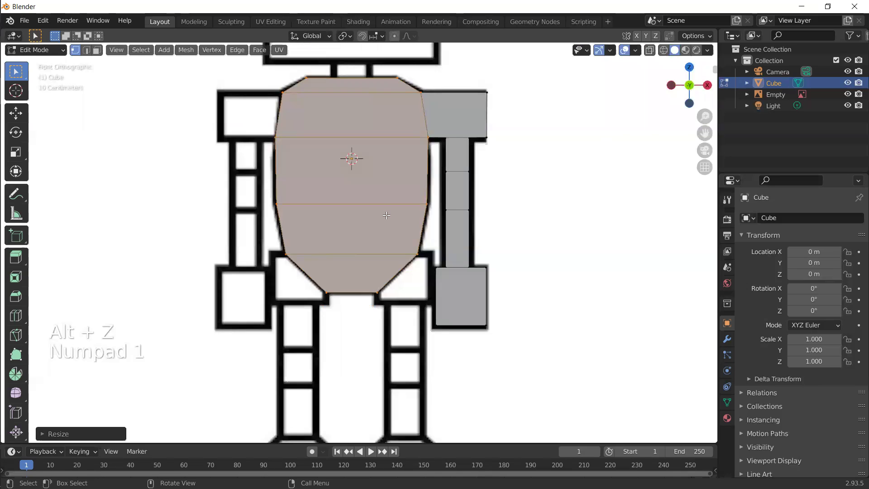
{"action": "left_click_drag", "start_coordinate": [354, 296], "coordinate": [357, 295]}
{"action": "key", "text": "4"}
{"action": "left_click", "coordinate": [394, 275]}
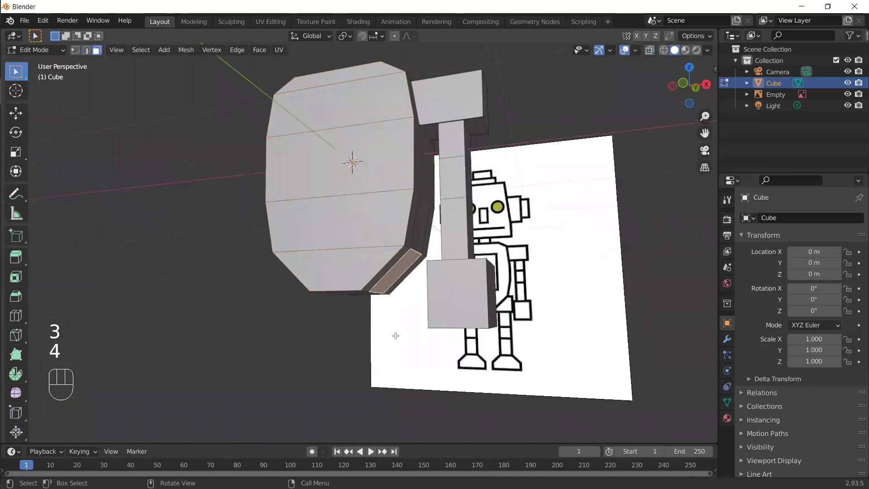
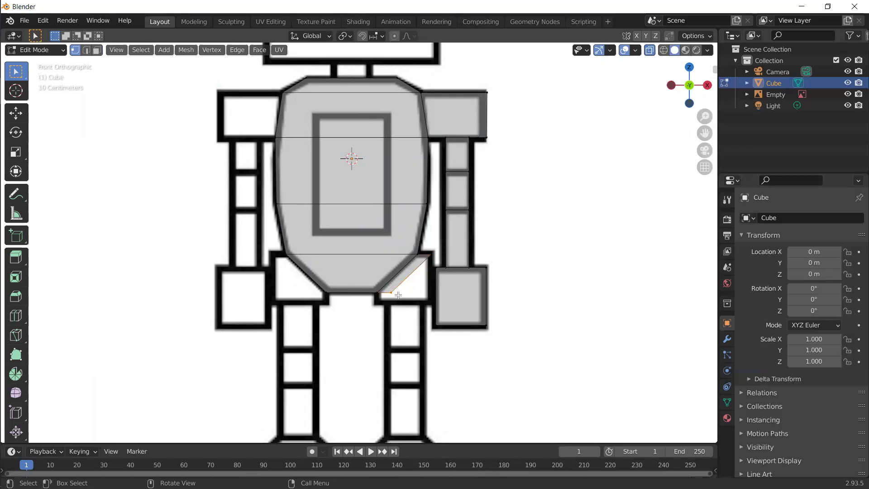
{"action": "key", "text": "g"}
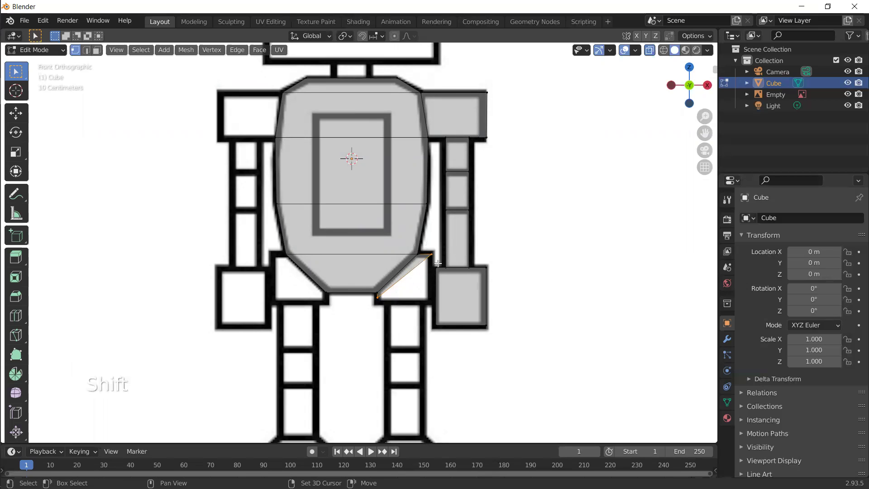
{"action": "key", "text": "alt+z"}
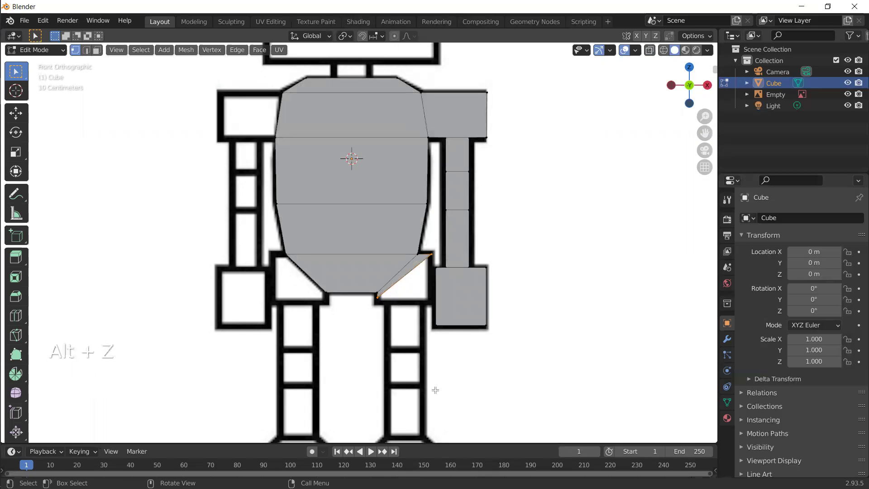
Orbit below the body and switch to orthographic to inspect the slanted hip face
{"action": "left_click_drag", "start_coordinate": [433, 381], "coordinate": [382, 263]}
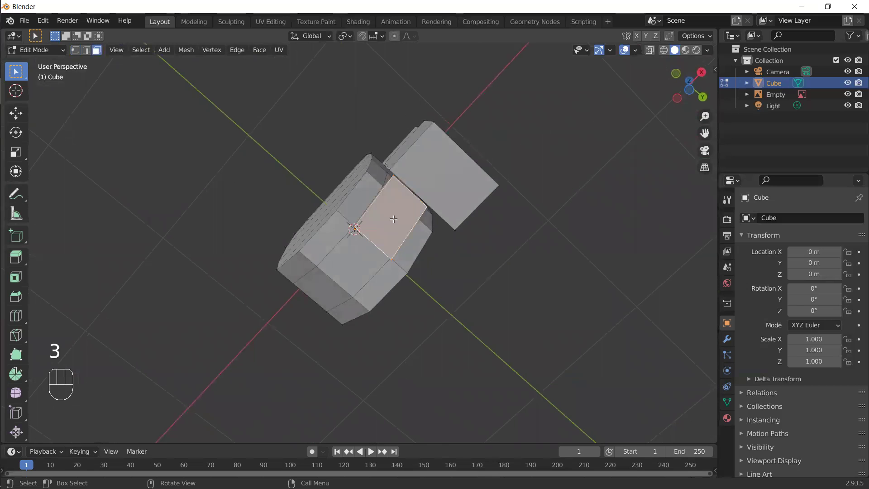
{"action": "key", "text": "1"}
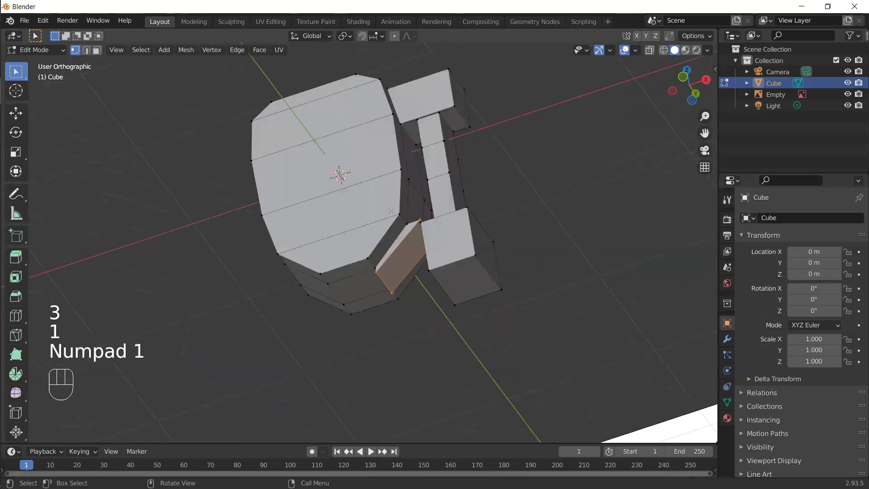
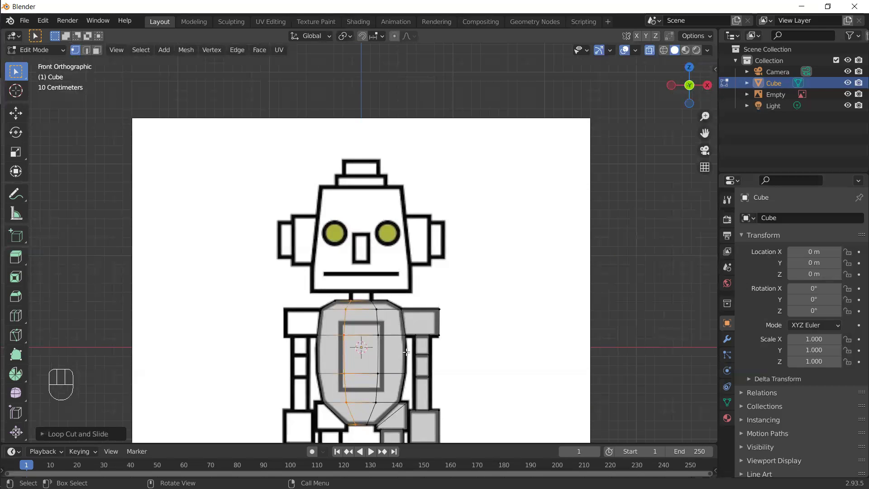
Orbit over the body's top, then view it from the front in X-ray
{"action": "left_click_drag", "start_coordinate": [354, 319], "coordinate": [399, 326]}
{"action": "key", "text": "alt+z"}
{"action": "middle_click", "coordinate": [360, 290]}
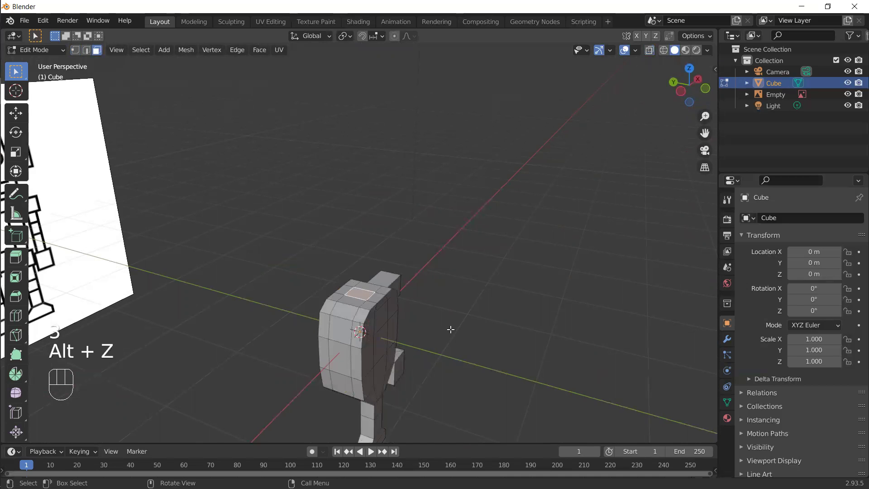
{"action": "key", "text": "KP_1"}
{"action": "key", "text": "alt+z"}
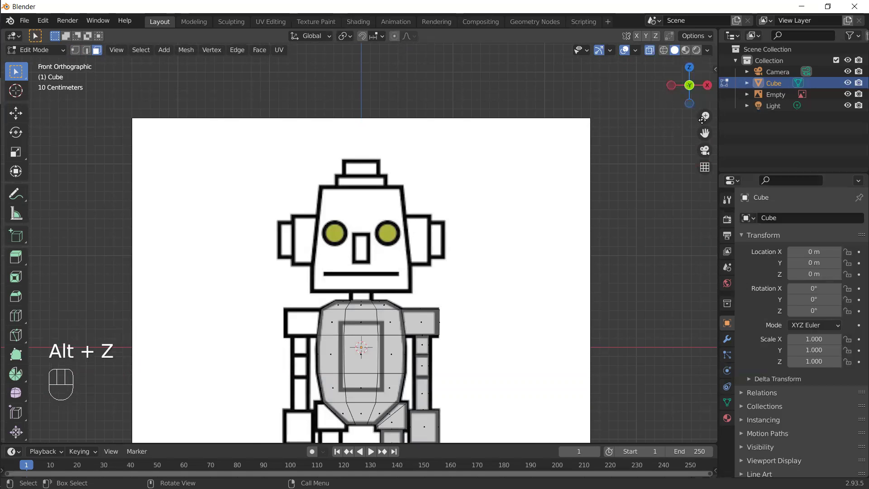
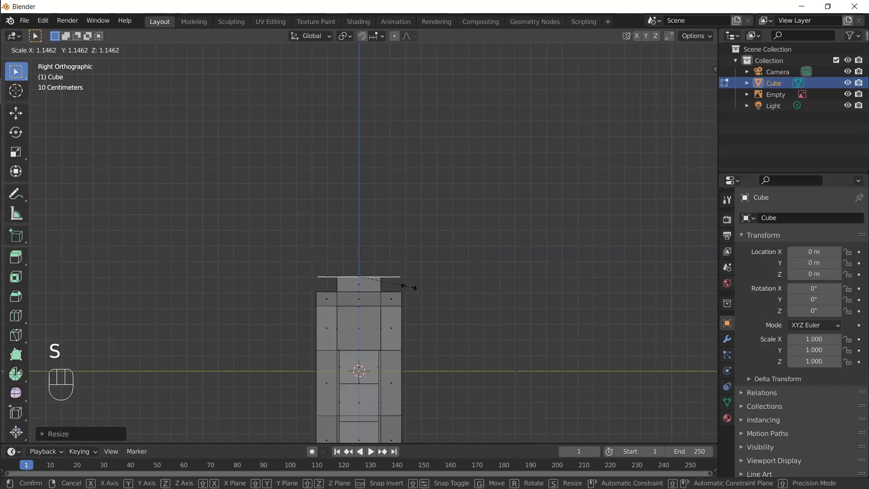
Cancel the top-face resize and orbit around the head to check the stepped antenna
{"action": "right_click", "coordinate": [409, 284]}
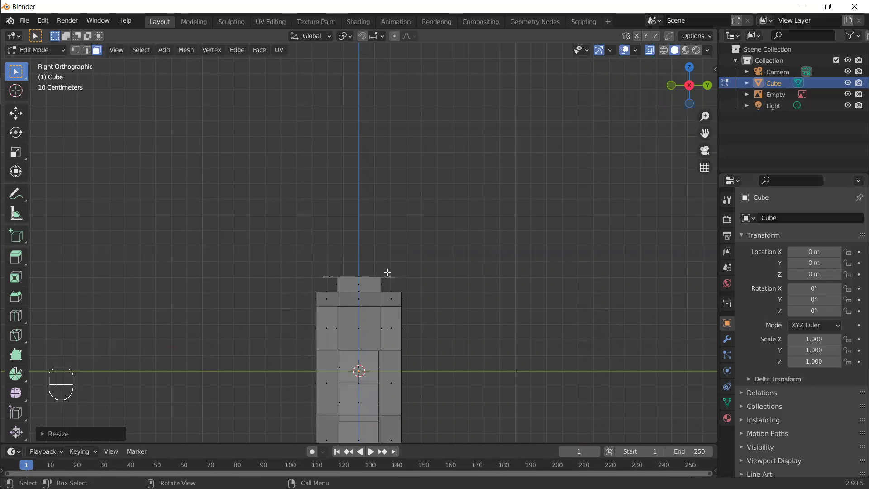
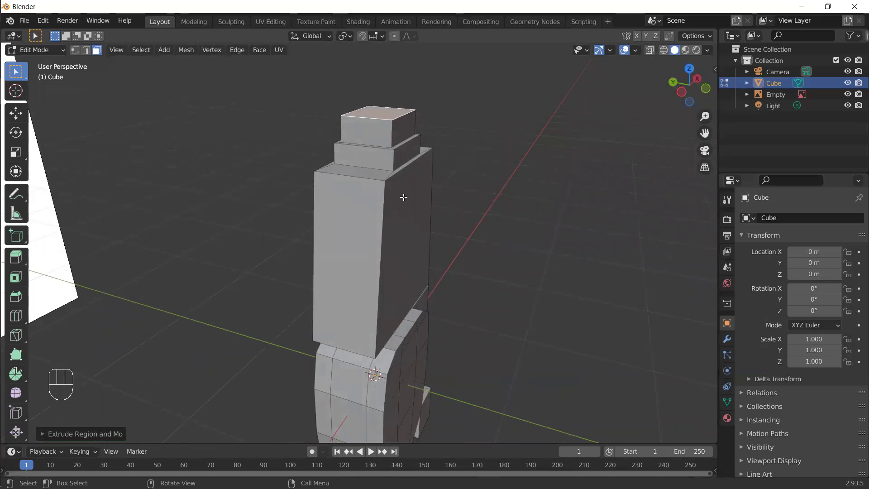
{"action": "left_click_drag", "start_coordinate": [377, 155], "coordinate": [387, 161]}
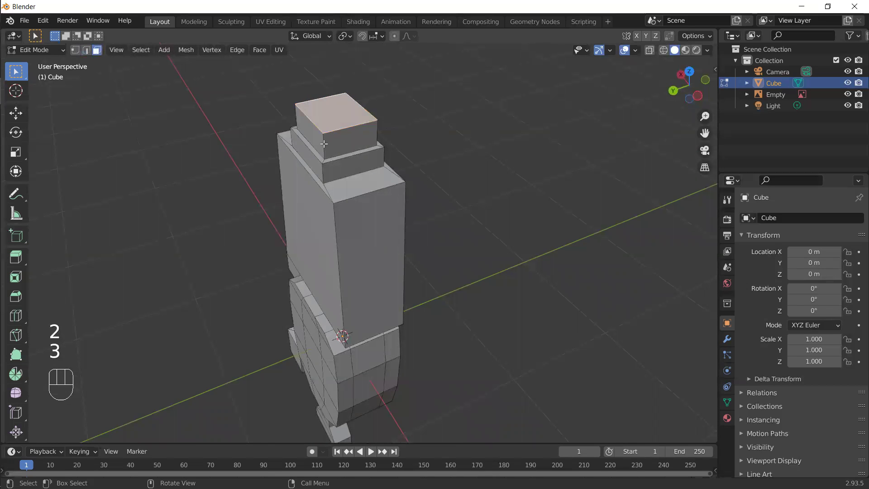
In Edge select, pick a top-tier vertical edge and start a bevel, then cancel it
{"action": "left_click", "coordinate": [324, 141]}
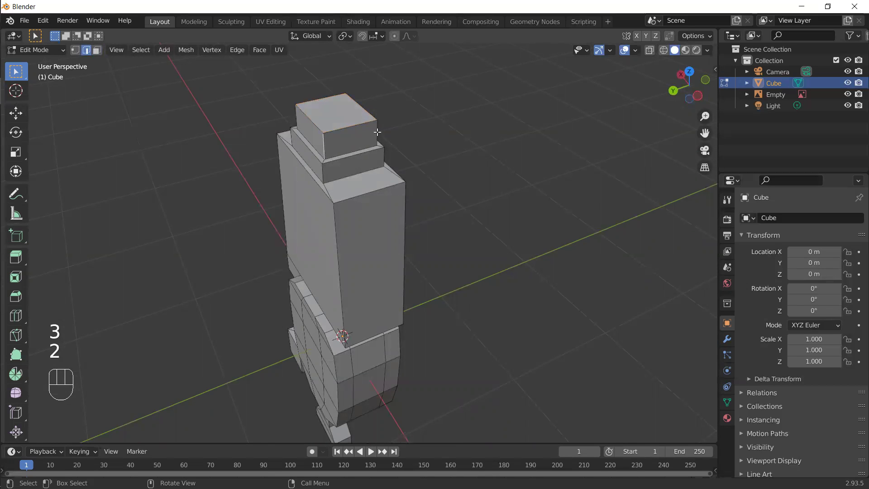
{"action": "left_click_drag", "start_coordinate": [396, 134], "coordinate": [424, 153]}
{"action": "left_click_drag", "start_coordinate": [479, 173], "coordinate": [367, 159]}
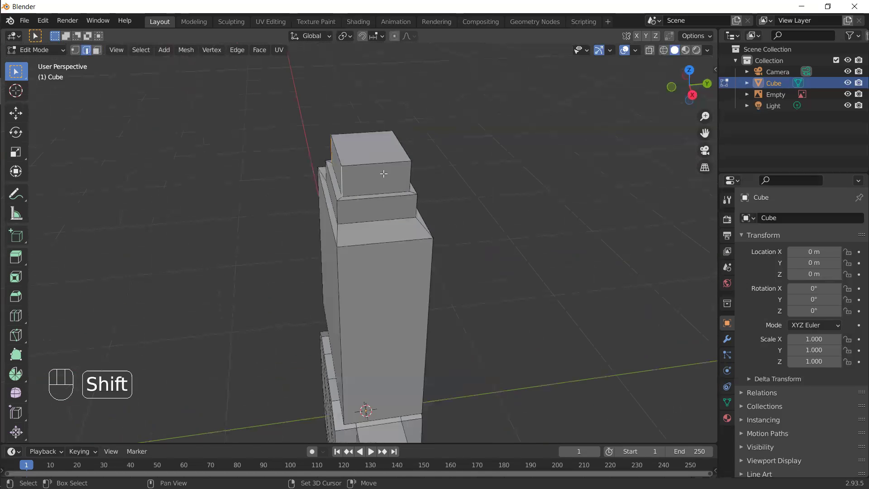
{"action": "left_click", "coordinate": [410, 170]}
{"action": "key", "text": "ctrl+b"}
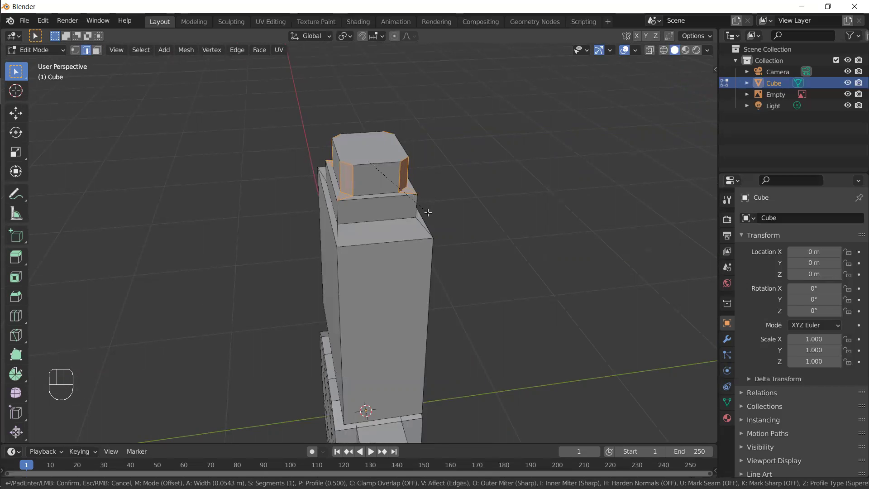
{"action": "right_click", "coordinate": [429, 211]}
Shift-select the vertical corner edges of both antenna tiers, orbiting to reach the back ones
{"action": "left_click", "coordinate": [415, 204]}
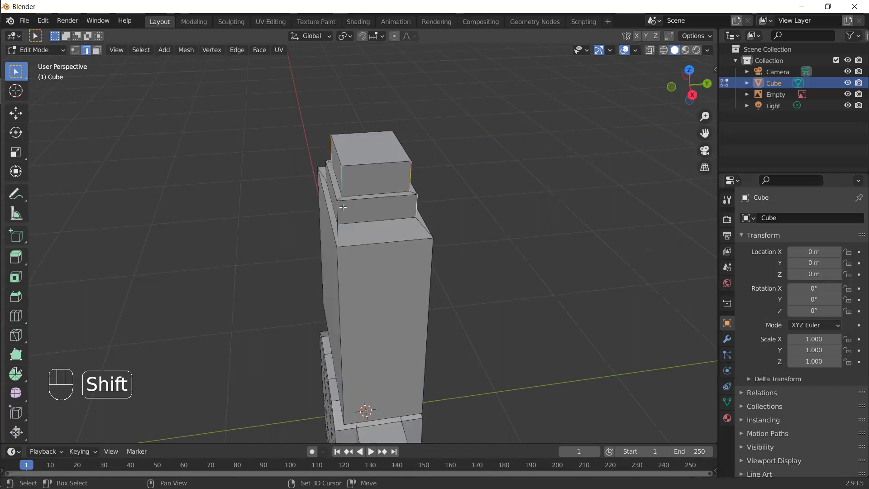
{"action": "left_click_drag", "start_coordinate": [345, 209], "coordinate": [365, 195]}
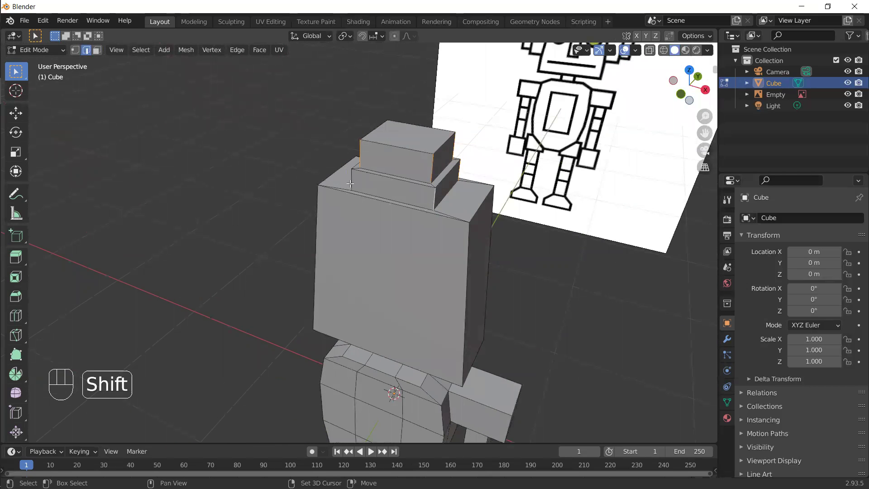
{"action": "left_click", "coordinate": [351, 177]}
{"action": "left_click_drag", "start_coordinate": [410, 196], "coordinate": [391, 178]}
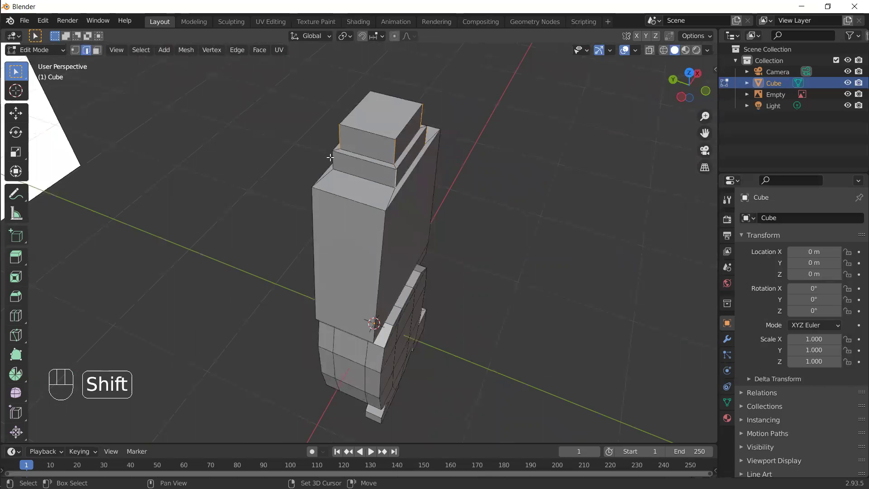
{"action": "middle_click", "coordinate": [335, 156]}
{"action": "left_click_drag", "start_coordinate": [391, 169], "coordinate": [417, 171]}
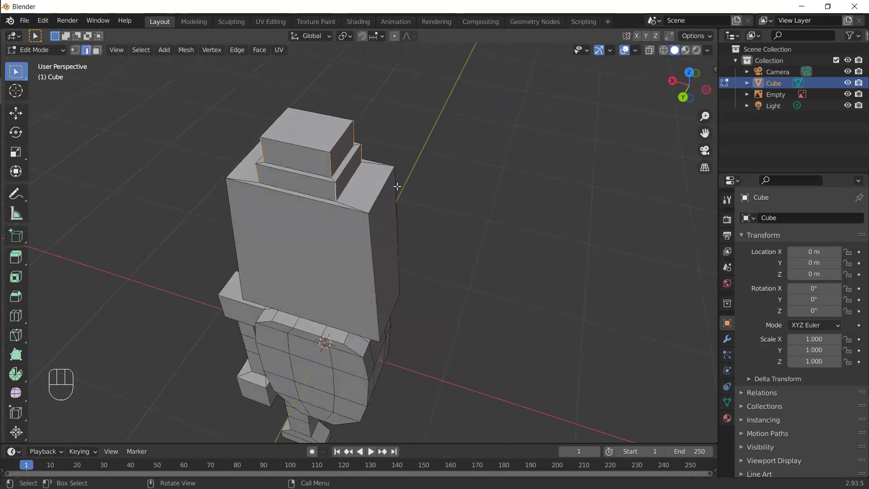
Bevel the selected antenna edges with Ctrl+B, adjust the width and confirm with two segments
{"action": "key", "text": "ctrl+b"}
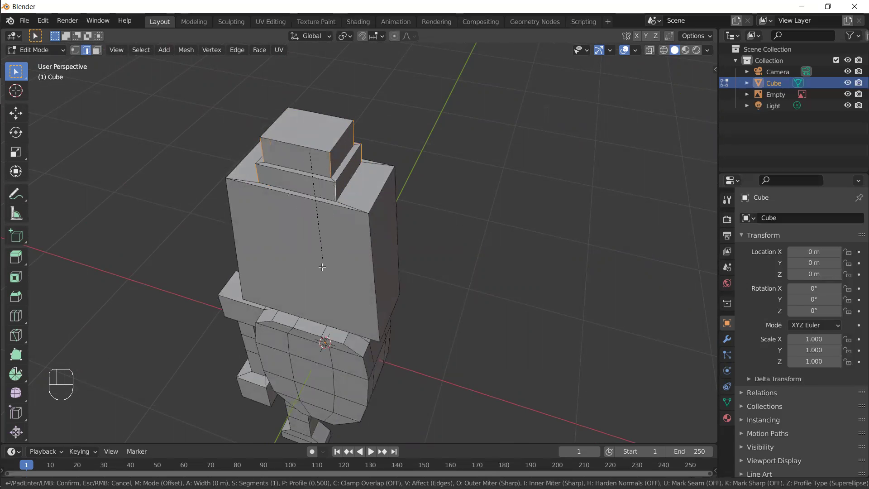
{"action": "left_click_drag", "start_coordinate": [322, 265], "coordinate": [332, 228]}
{"action": "left_click_drag", "start_coordinate": [344, 269], "coordinate": [378, 343]}
{"action": "left_click_drag", "start_coordinate": [384, 335], "coordinate": [392, 302]}
{"action": "key", "text": "ctrl+b"}
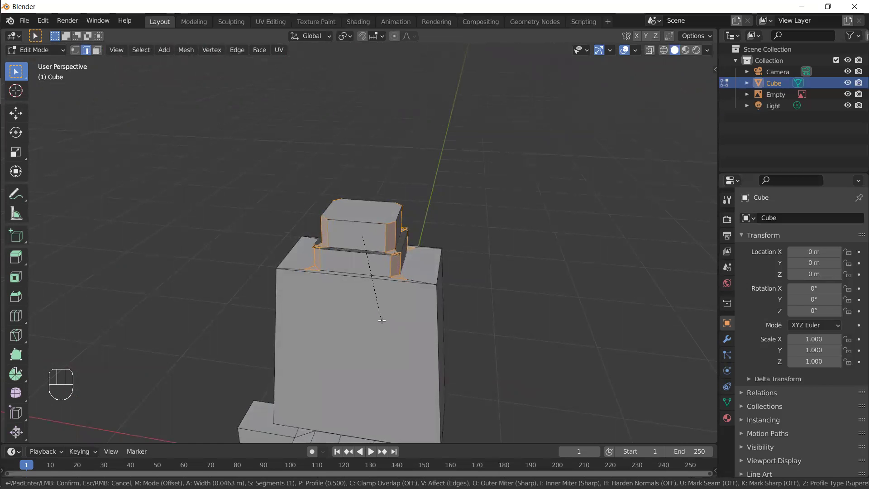
{"action": "left_click", "coordinate": [382, 318]}
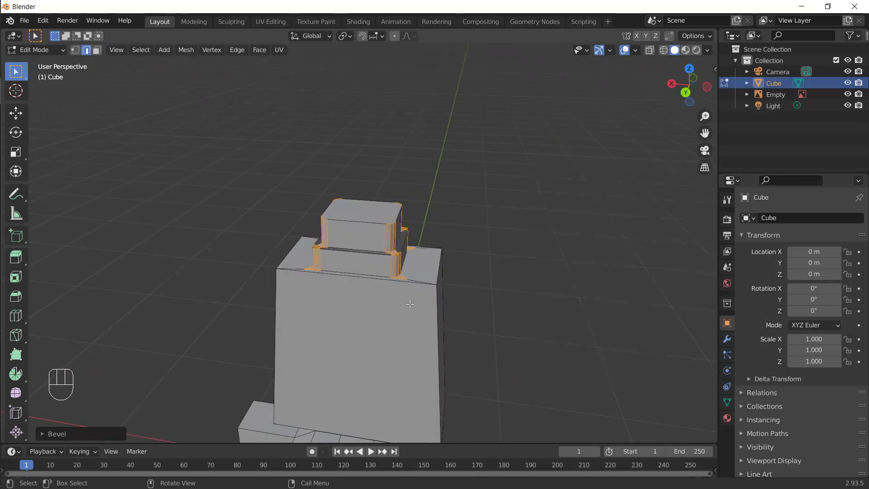
{"action": "left_click_drag", "start_coordinate": [488, 307], "coordinate": [340, 290]}
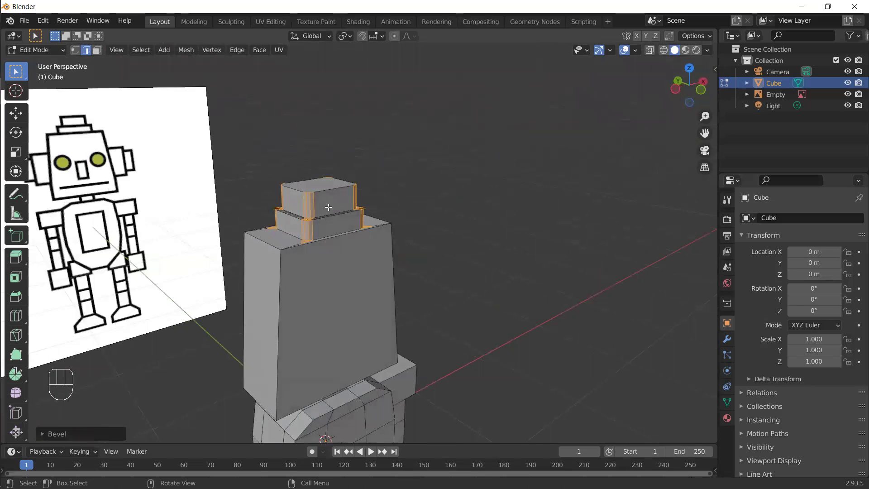
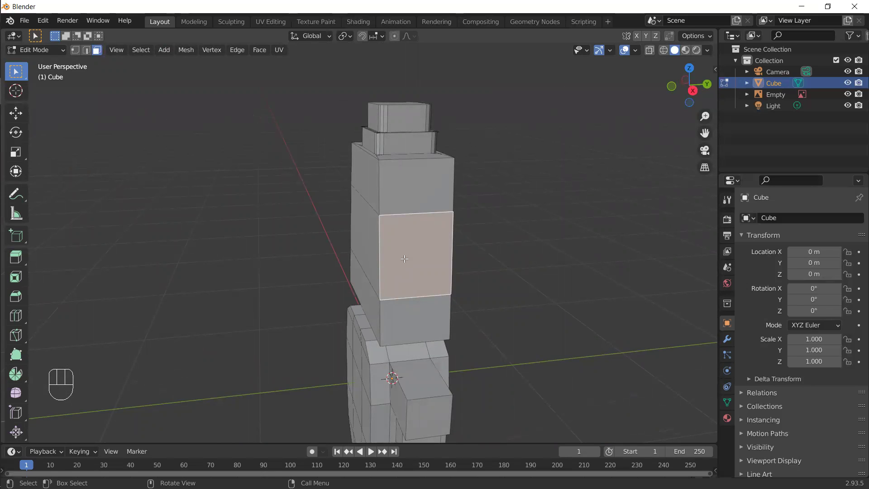
Subdivide the head's middle front face and orbit to inspect the new two-step ear block
{"action": "left_click_drag", "start_coordinate": [412, 250], "coordinate": [368, 245]}
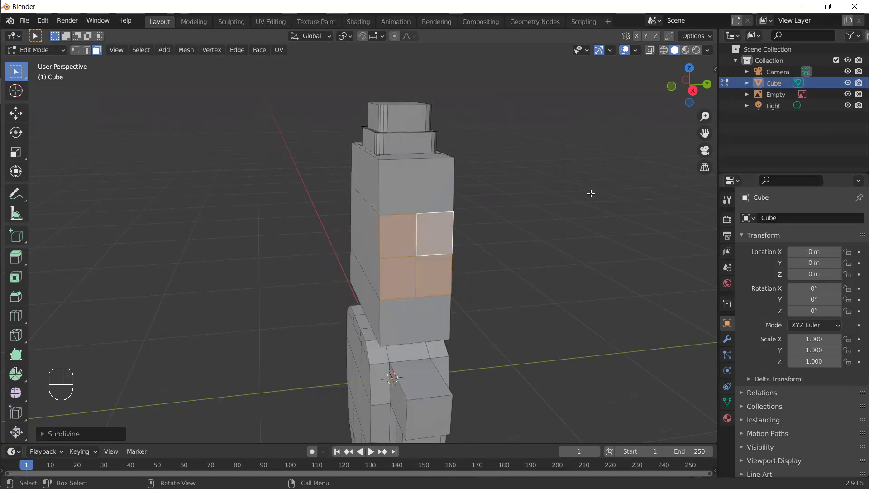
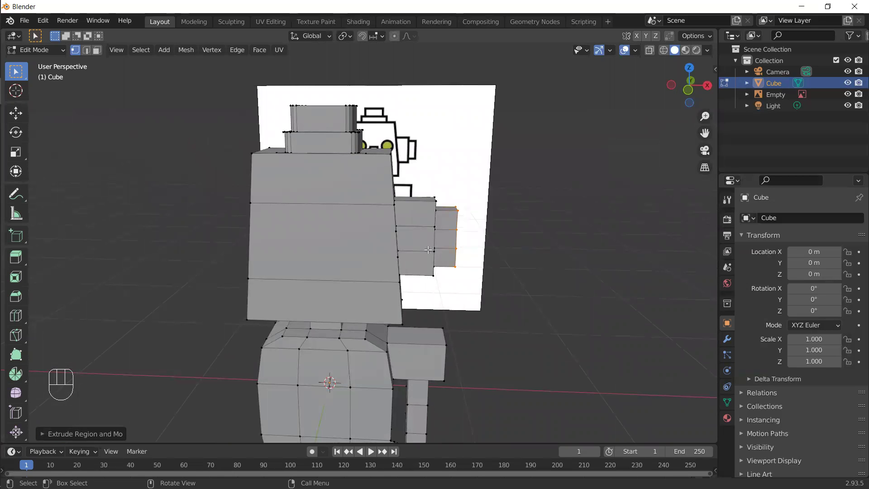
{"action": "left_click_drag", "start_coordinate": [448, 256], "coordinate": [409, 233]}
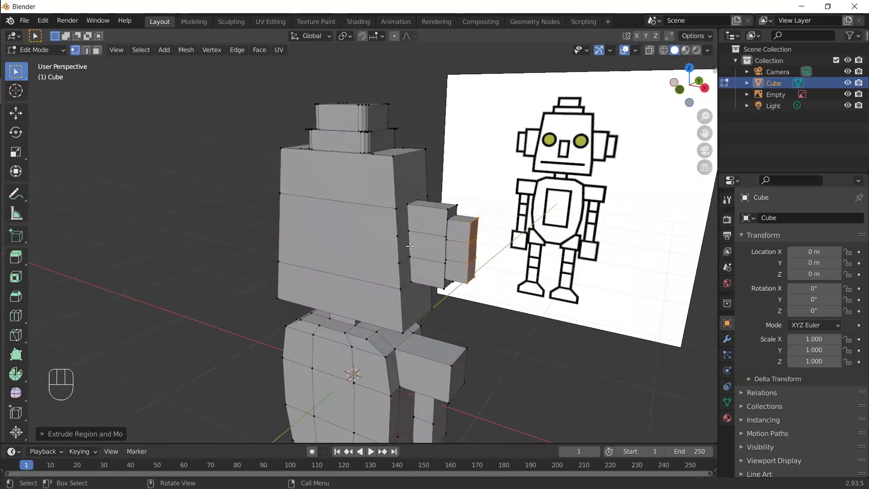
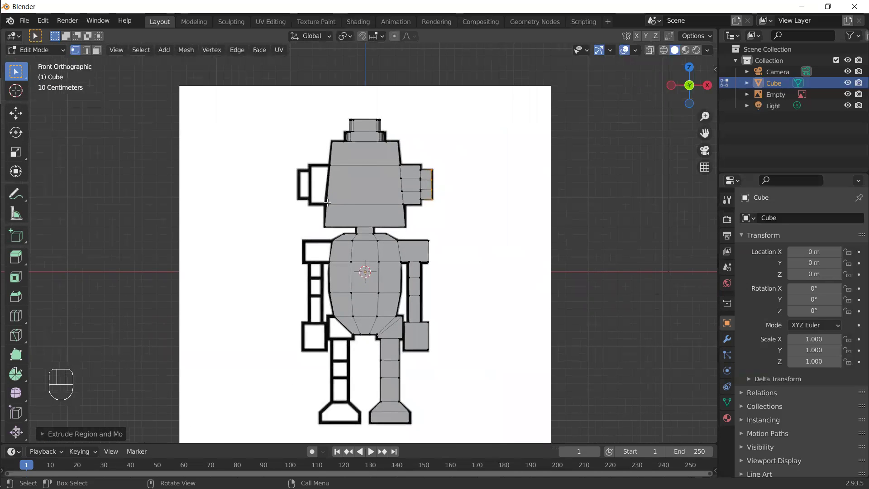
Toggle X-ray on and run Mesh > Symmetrize, which removes the arms, ears and legs
{"action": "key", "text": "alt+z"}
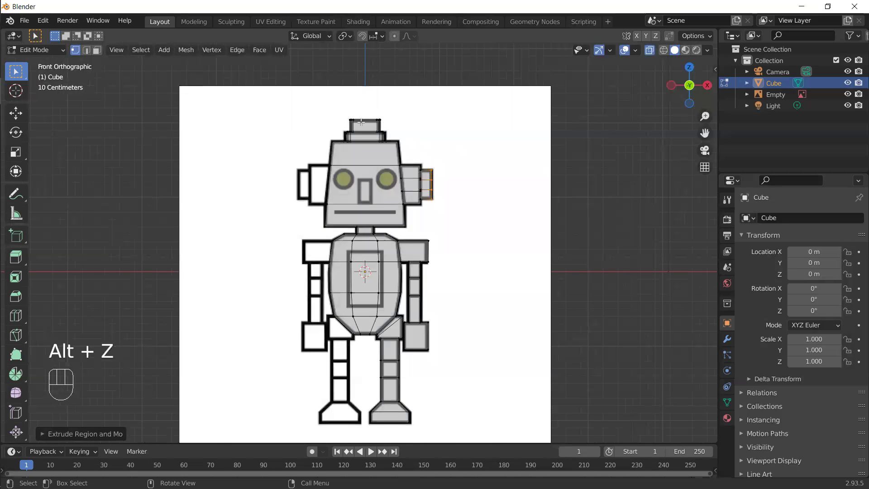
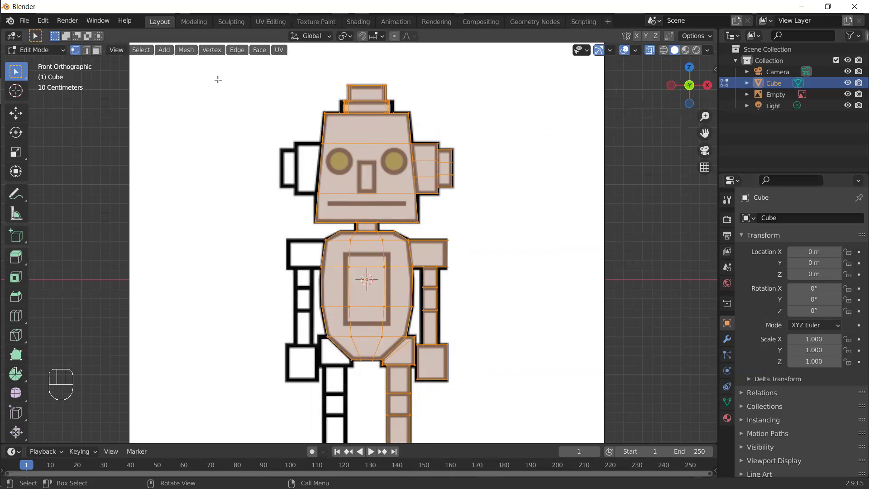
{"action": "left_click_drag", "start_coordinate": [187, 49], "coordinate": [214, 206]}
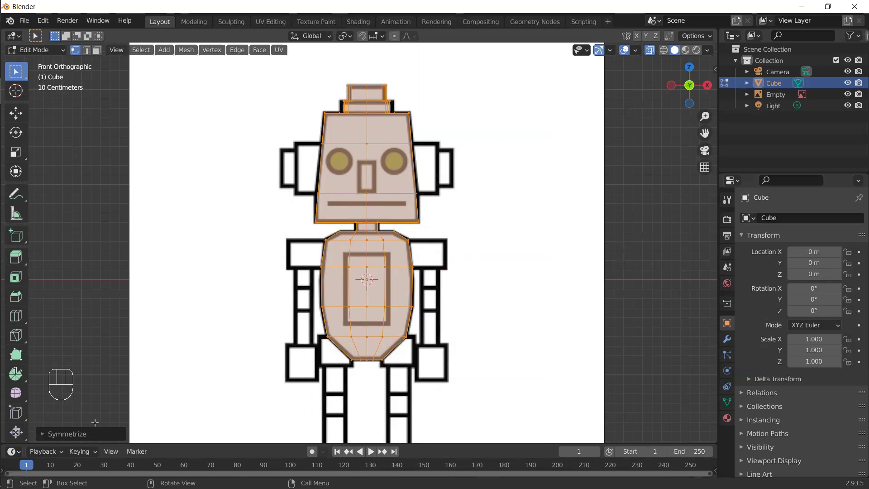
Set Symmetrize direction to +X to -X, turn X-ray off and orbit to check the full robot
{"action": "left_click", "coordinate": [93, 437]}
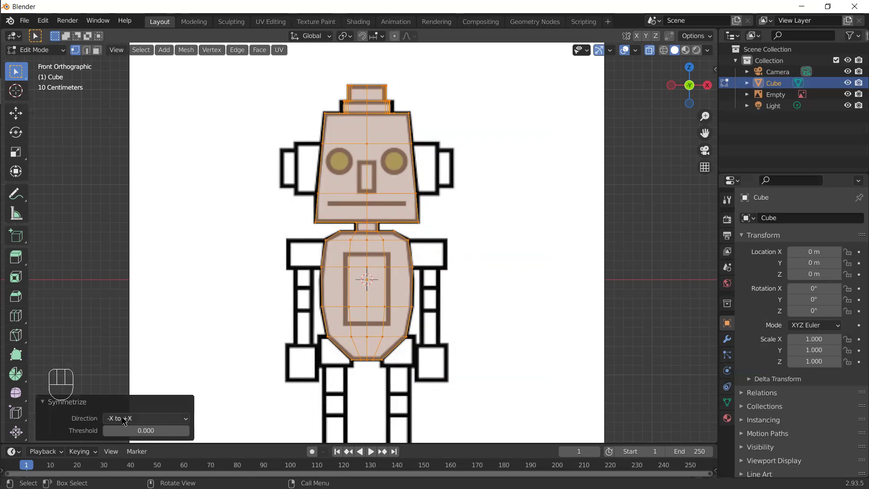
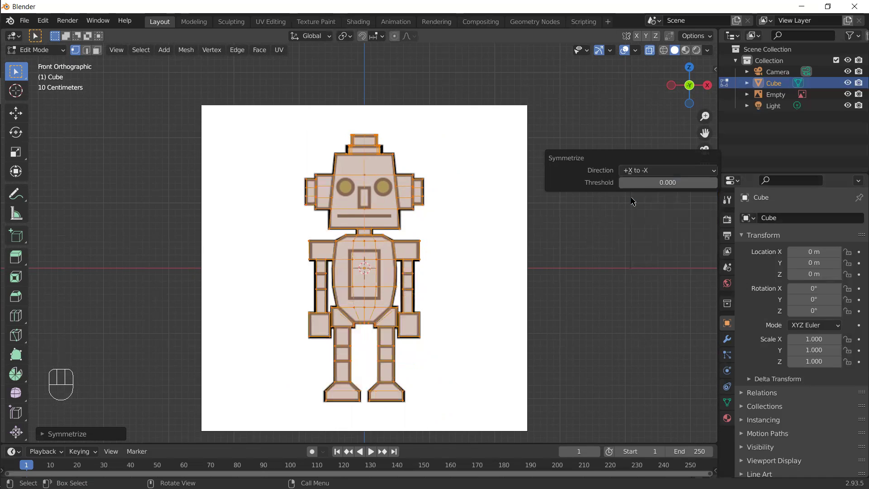
{"action": "key", "text": "alt+z"}
{"action": "left_click_drag", "start_coordinate": [336, 251], "coordinate": [353, 264]}
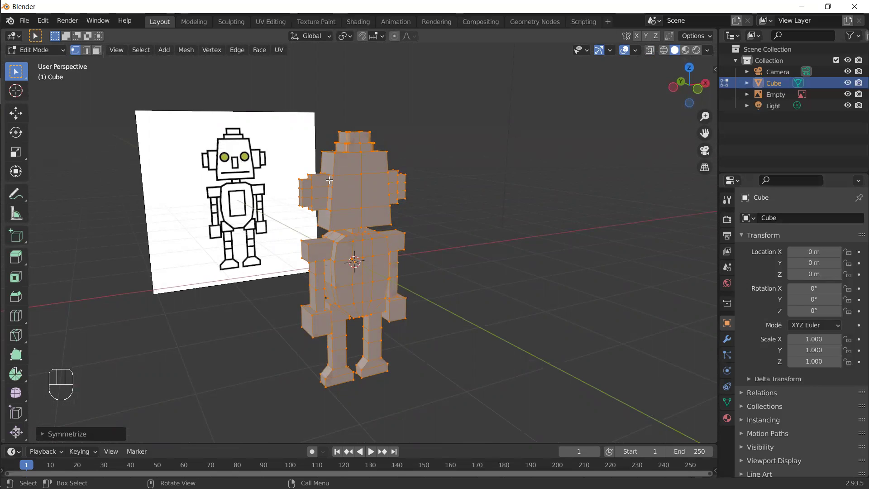
{"action": "key", "text": "KP_1"}
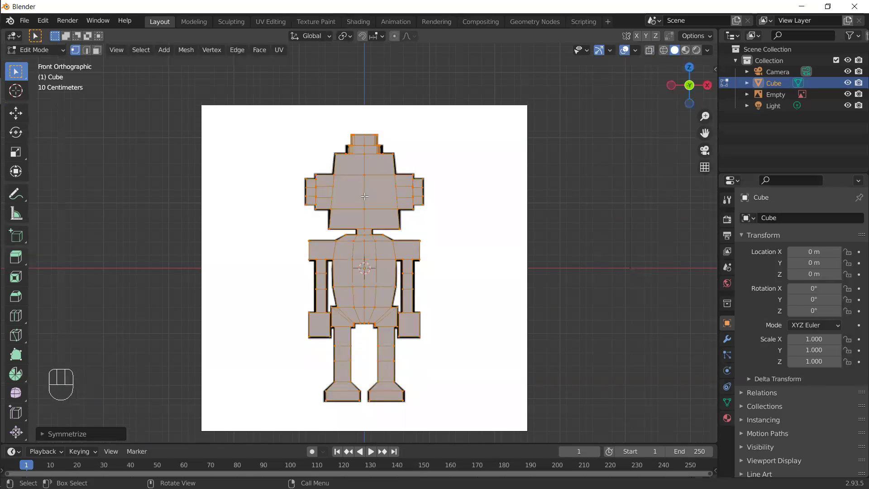
{"action": "key", "text": "ctrl+z"}
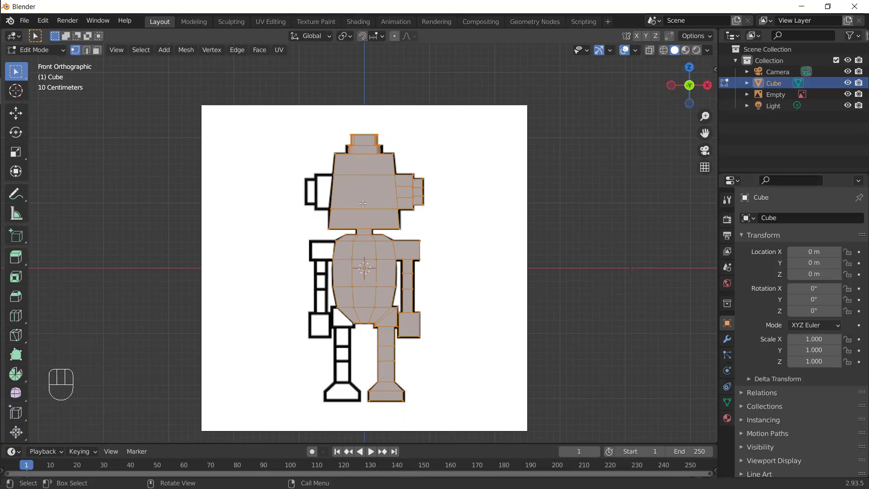
{"action": "key", "text": "ctrl+r"}
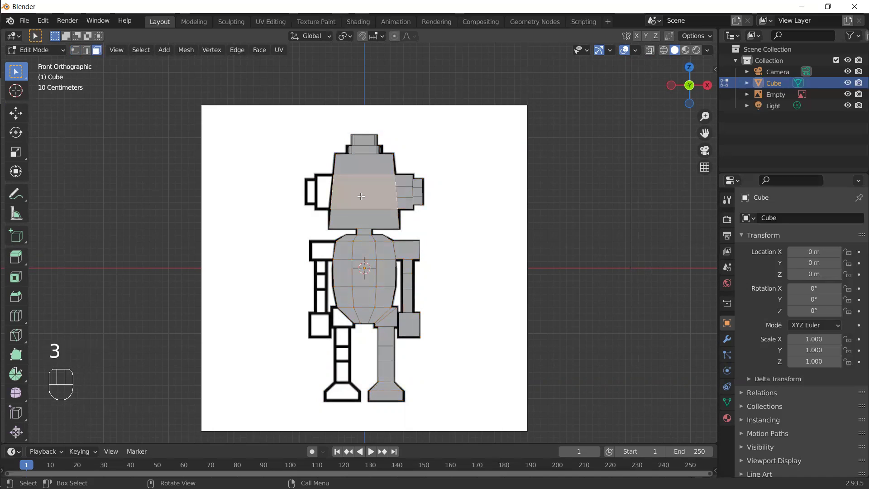
{"action": "key", "text": "alt+z"}
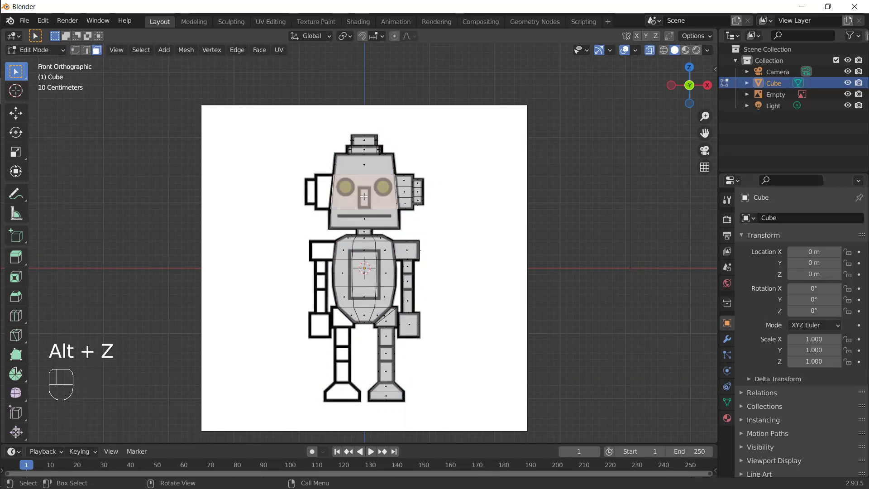
{"action": "right_click", "coordinate": [365, 198]}
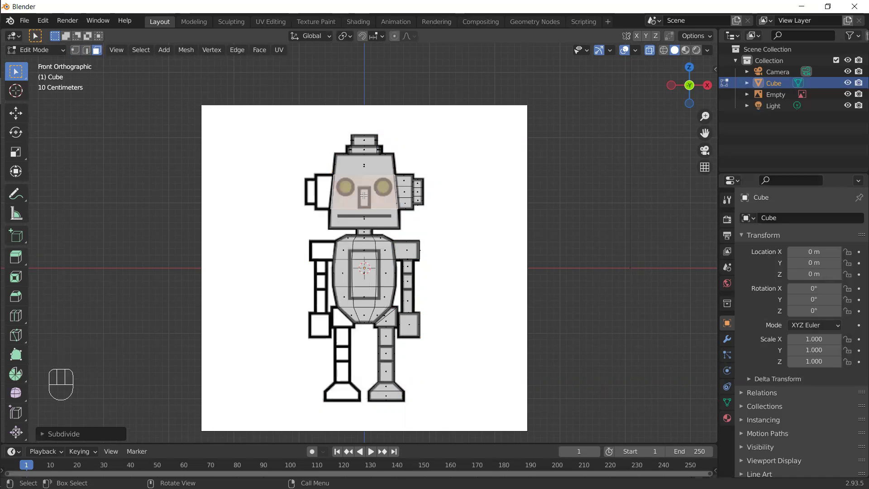
{"action": "key", "text": "alt+z"}
{"action": "left_click_drag", "start_coordinate": [351, 202], "coordinate": [369, 217]}
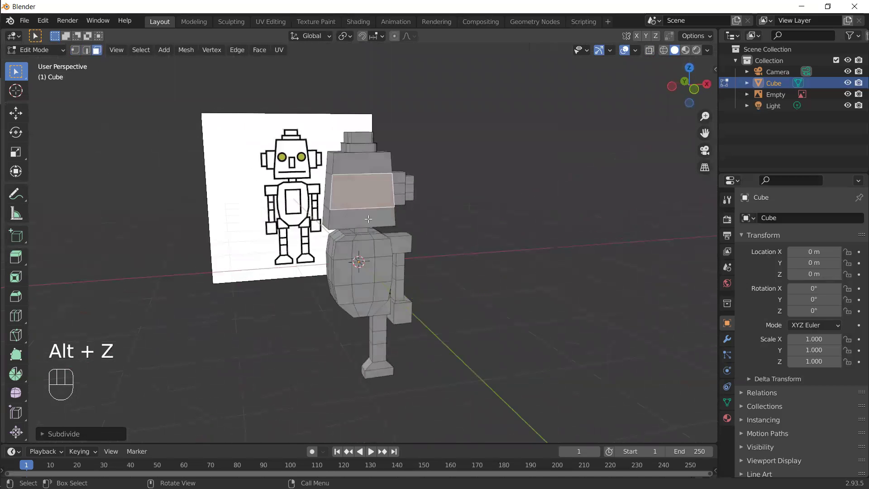
{"action": "key", "text": "ctrl+z"}
{"action": "key", "text": "ctrl+z"}
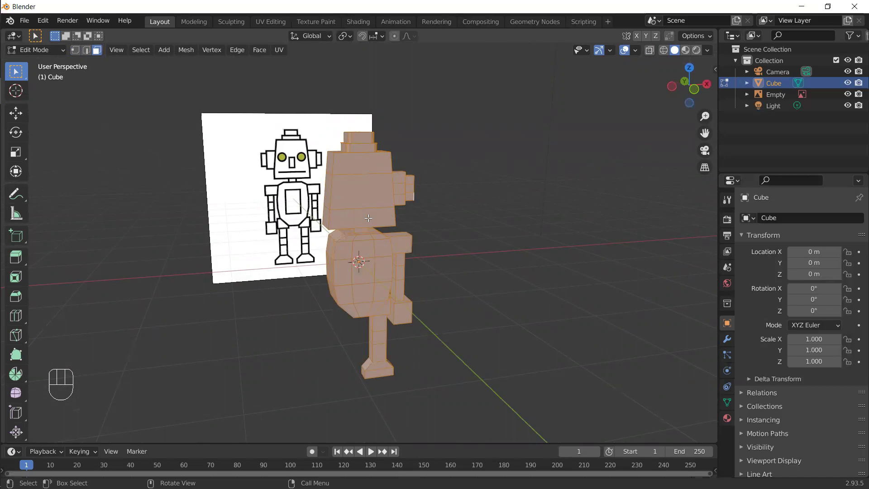
From front view, symmetrize the half mesh again and Tab back to Object Mode
{"action": "key", "text": "KP_1"}
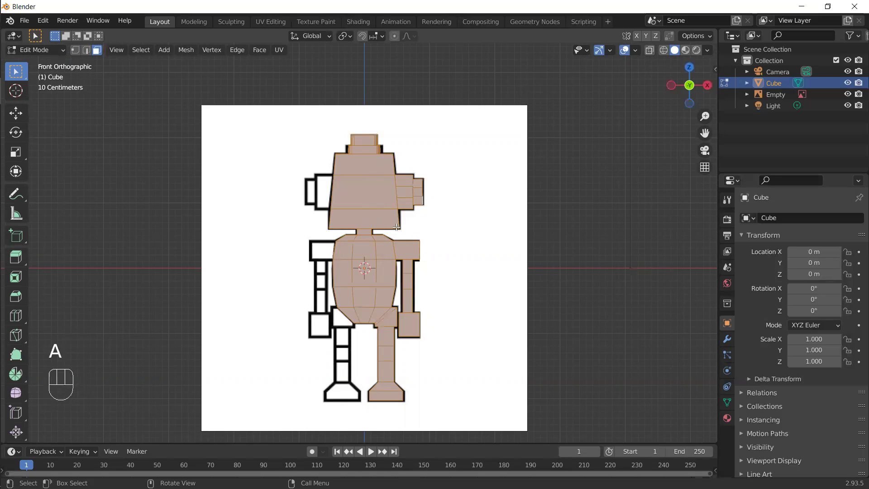
{"action": "left_click_drag", "start_coordinate": [192, 53], "coordinate": [208, 205]}
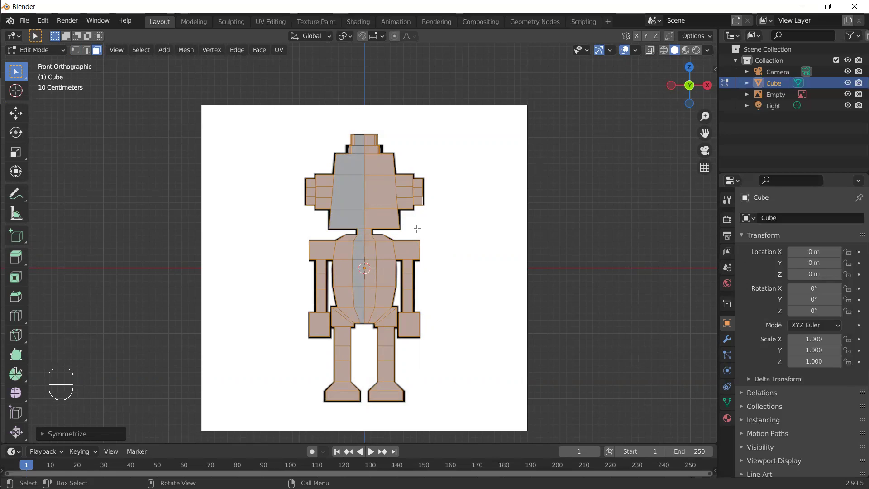
{"action": "key", "text": "Tab"}
{"action": "key", "text": "alt+z"}
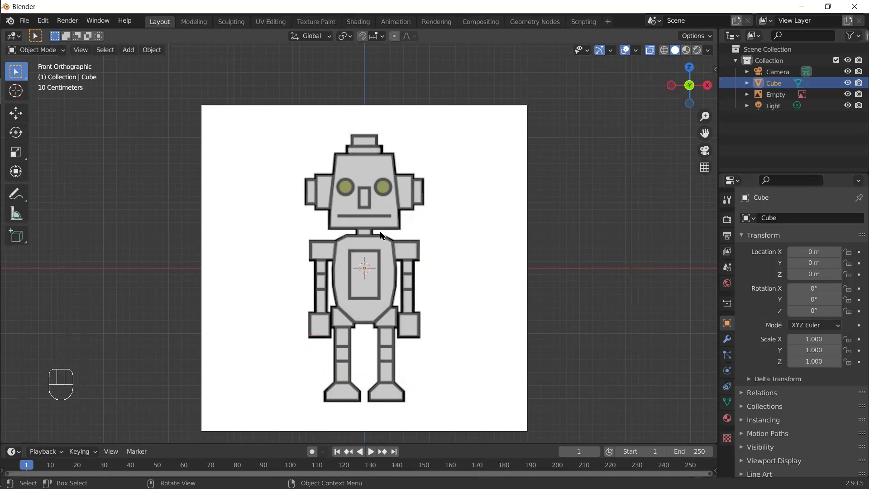
Add a Circle mesh and rotate it 90° on X so it stands upright
{"action": "key", "text": "shift+a"}
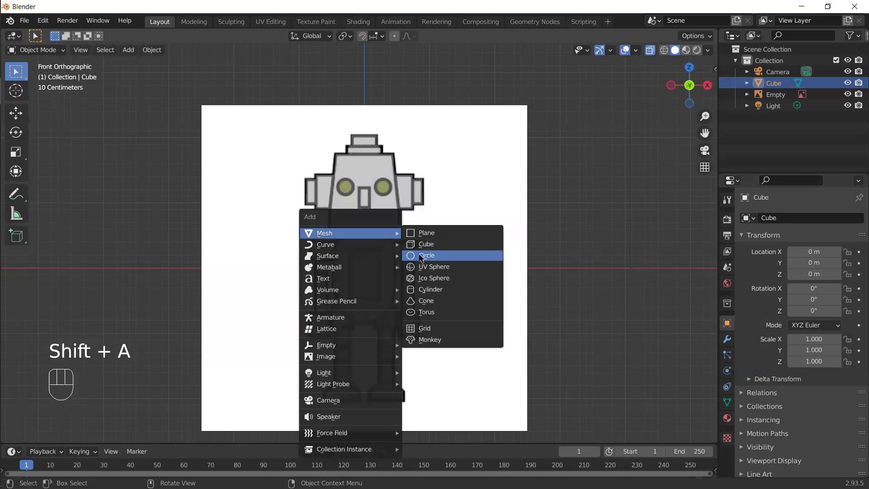
{"action": "left_click_drag", "start_coordinate": [390, 302], "coordinate": [397, 299]}
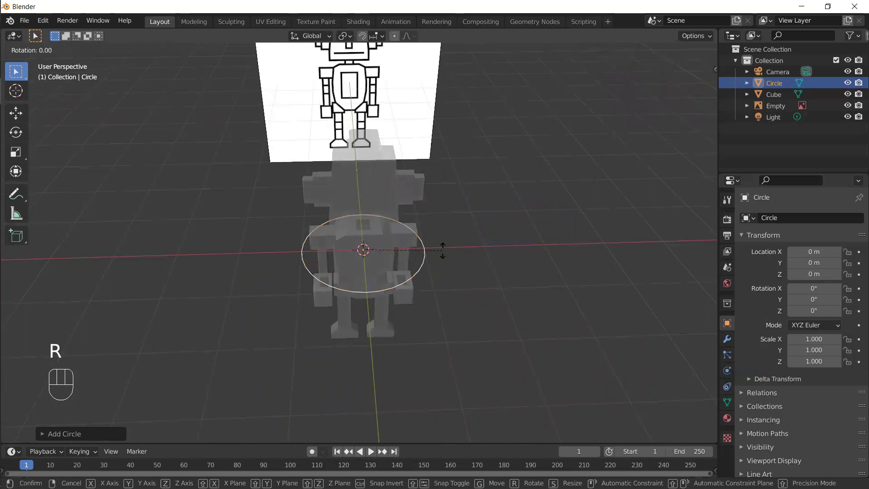
{"action": "key", "text": "KP_9"}
{"action": "key", "text": "KP_0"}
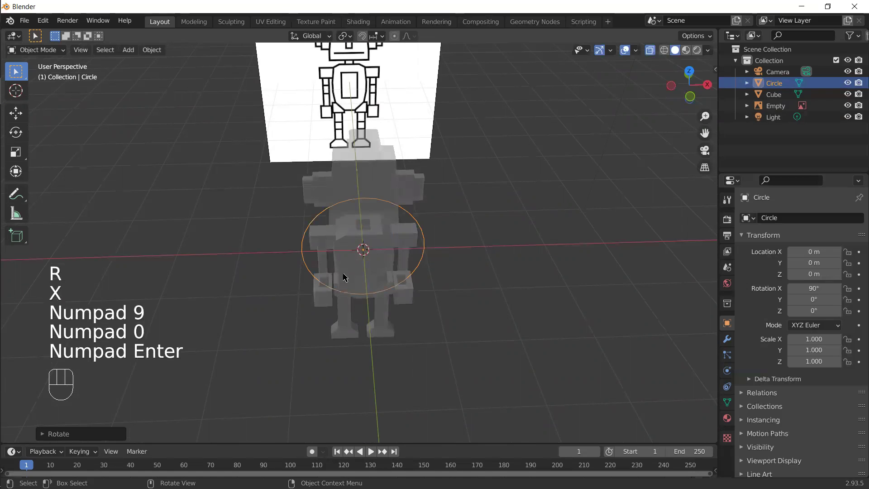
Move the circle along Y to about −3.23 m in front of the robot's head and view from front
{"action": "left_click_drag", "start_coordinate": [342, 314], "coordinate": [440, 313]}
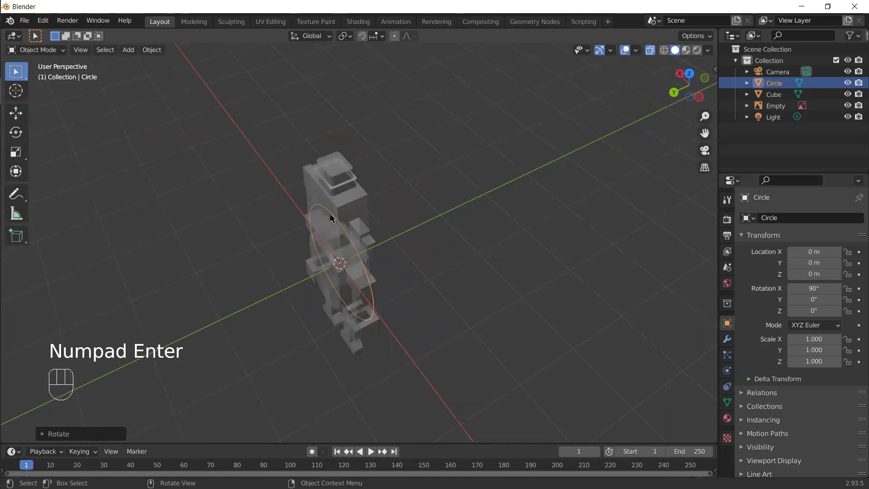
{"action": "key", "text": "y"}
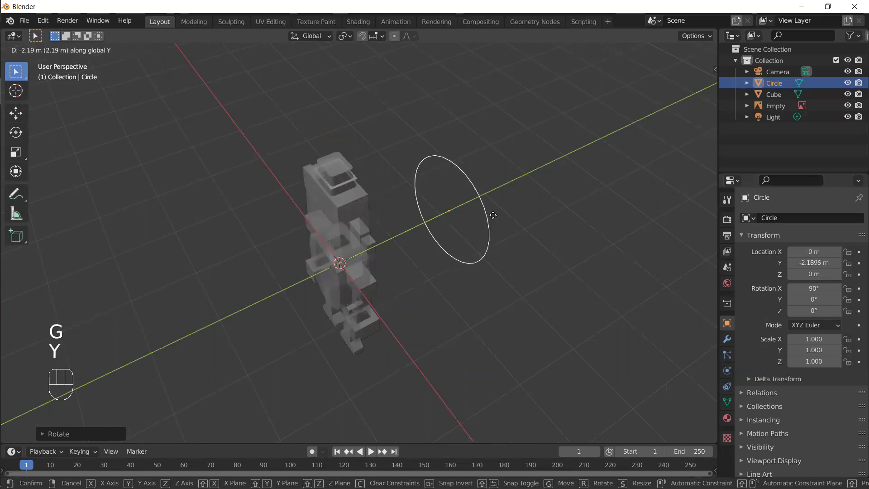
{"action": "left_click", "coordinate": [533, 210]}
{"action": "left_click_drag", "start_coordinate": [443, 296], "coordinate": [382, 266]}
{"action": "key", "text": "KP_1"}
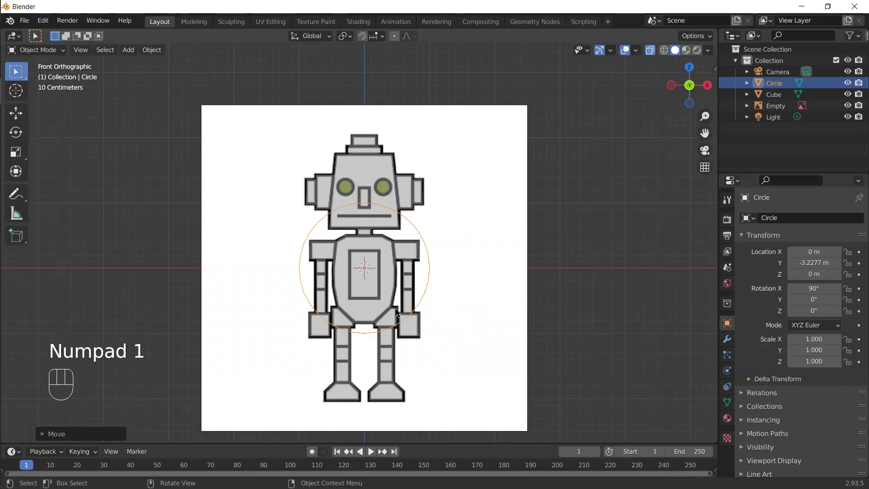
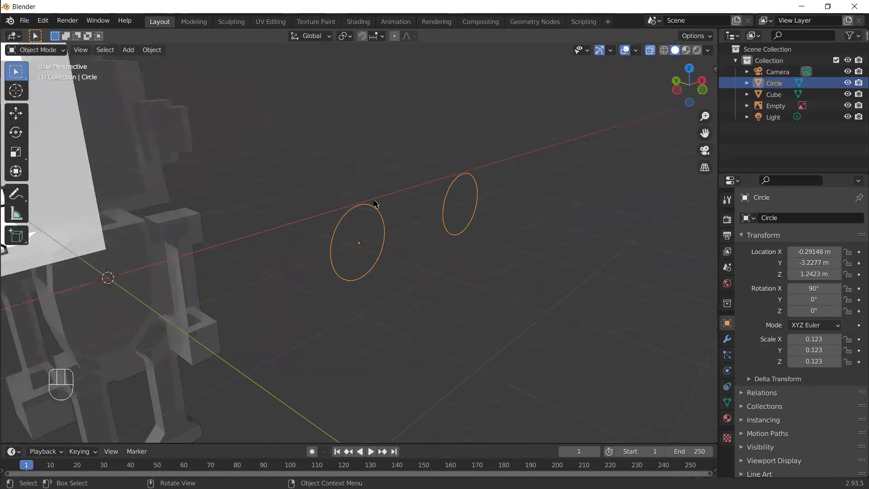
Select the robot body, Tab into Edit Mode and line the view up with the eye circles
{"action": "left_click_drag", "start_coordinate": [354, 328], "coordinate": [349, 269]}
{"action": "middle_click", "coordinate": [366, 317]}
{"action": "key", "text": "alt+z"}
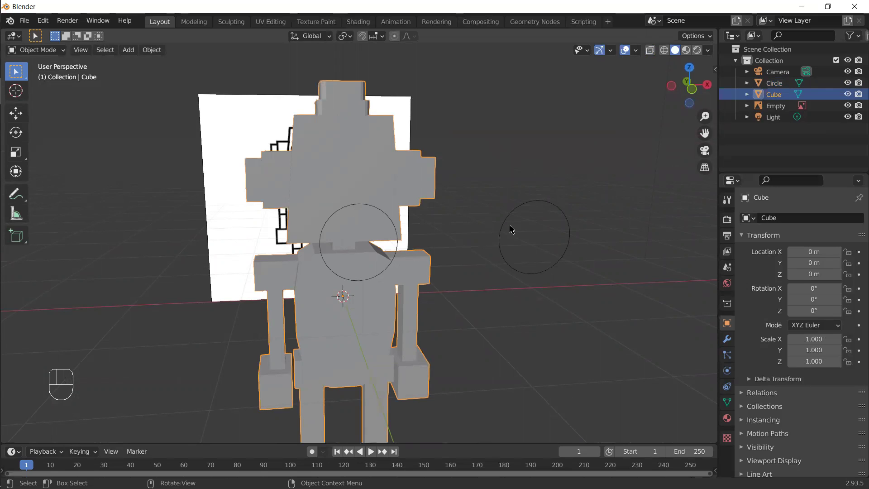
{"action": "key", "text": "Tab"}
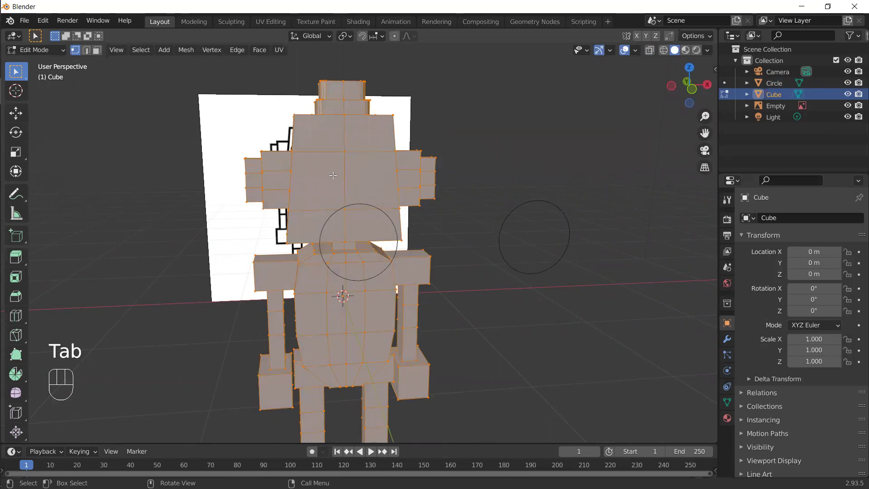
{"action": "key", "text": "KP_1"}
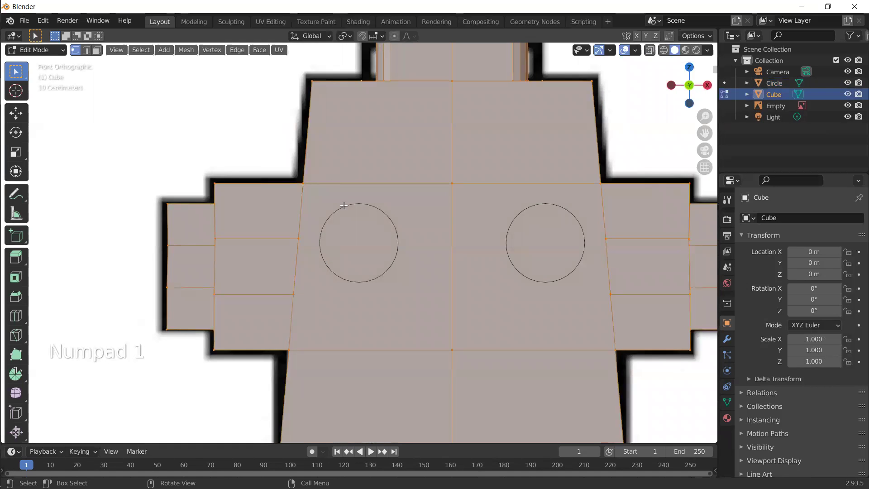
{"action": "left_click_drag", "start_coordinate": [361, 292], "coordinate": [418, 292]}
{"action": "middle_click", "coordinate": [342, 311]}
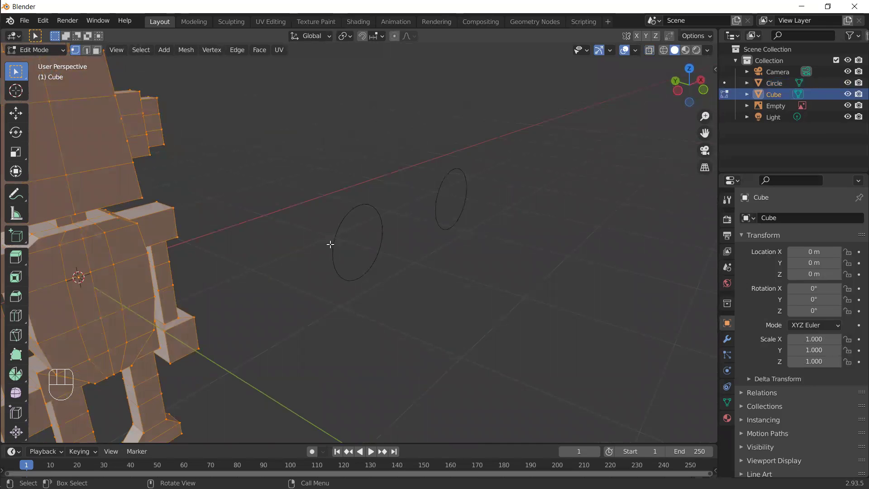
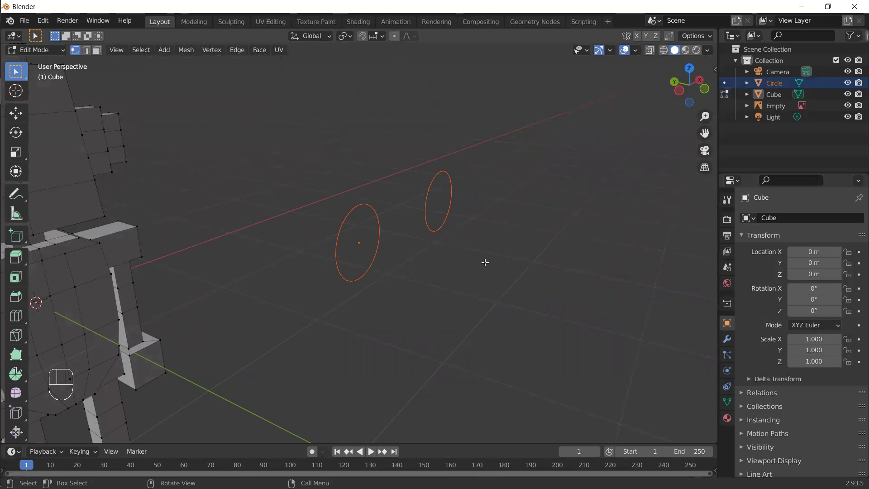
Align the view squarely with the head ready for Knife Project on the eye circles
{"action": "left_click_drag", "start_coordinate": [477, 278], "coordinate": [357, 233]}
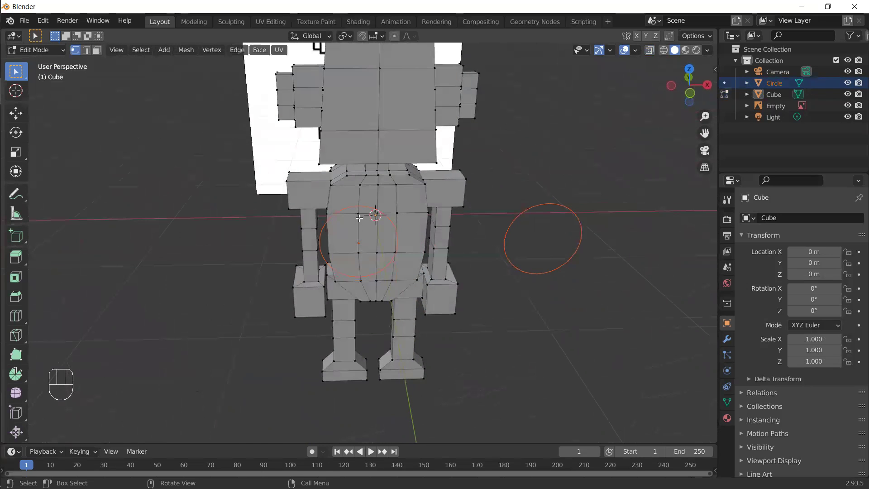
{"action": "left_click_drag", "start_coordinate": [453, 347], "coordinate": [448, 306]}
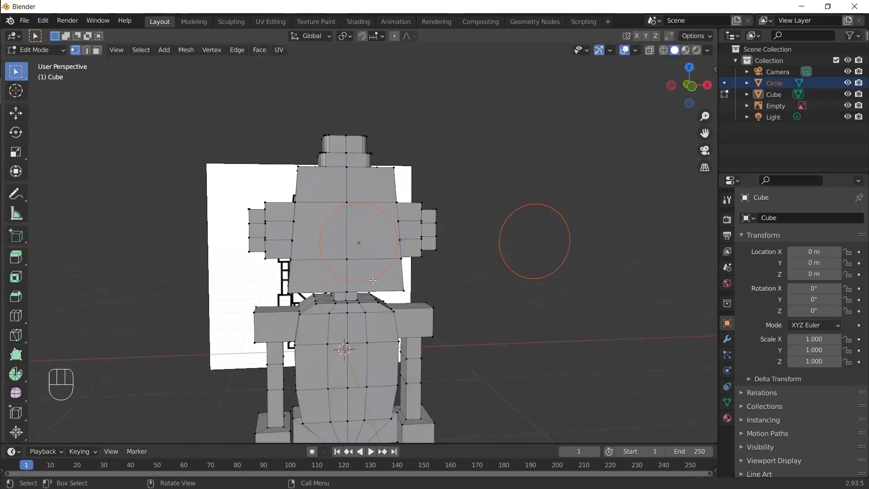
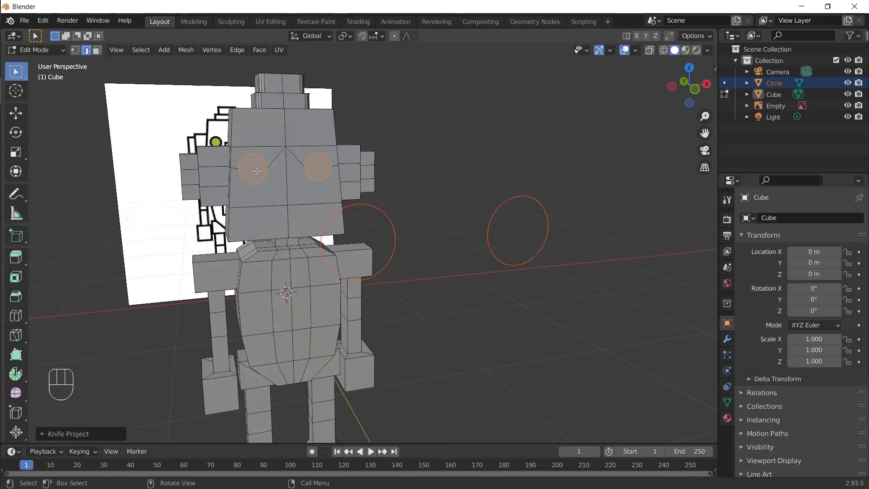
Back in Object Mode, select both eye circles and delete them
{"action": "key", "text": "Tab"}
{"action": "left_click_drag", "start_coordinate": [310, 309], "coordinate": [363, 299]}
{"action": "left_click", "coordinate": [156, 201]}
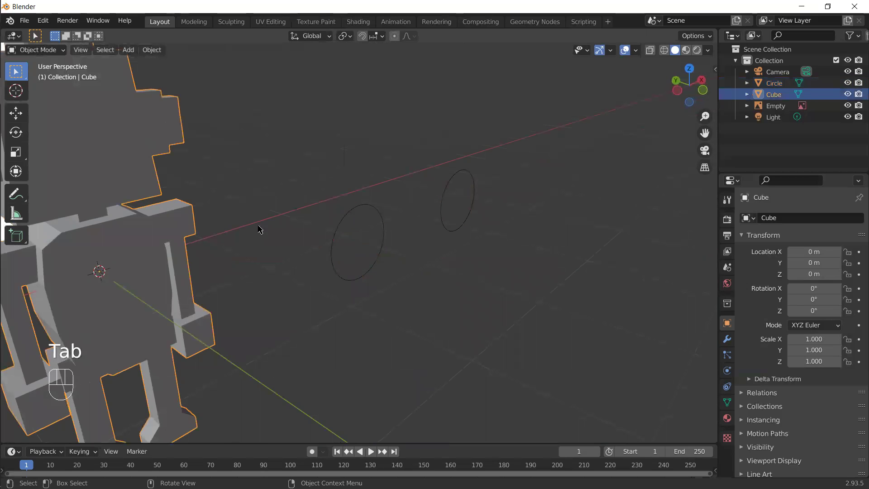
{"action": "left_click", "coordinate": [347, 213]}
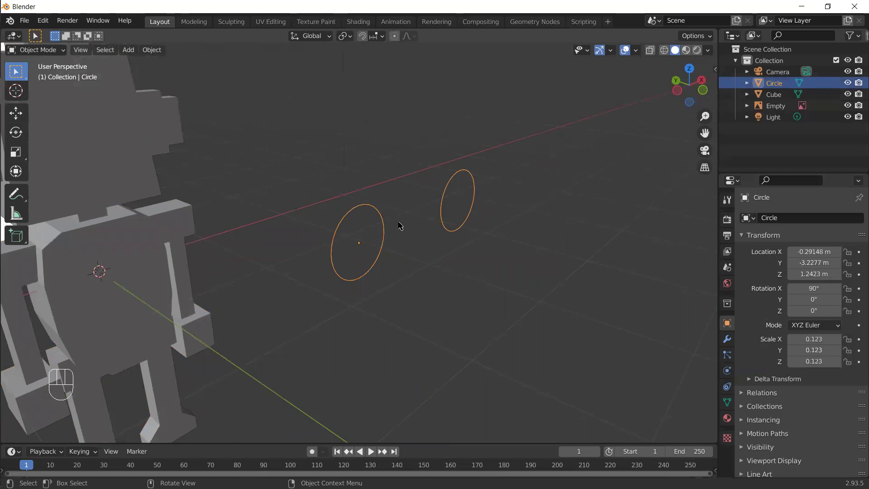
{"action": "key", "text": "x"}
Select the robot body, enter Edit Mode and toggle X-ray to check the cut eye faces against the reference
{"action": "left_click", "coordinate": [158, 177]}
{"action": "key", "text": "Tab"}
{"action": "middle_click", "coordinate": [300, 293]}
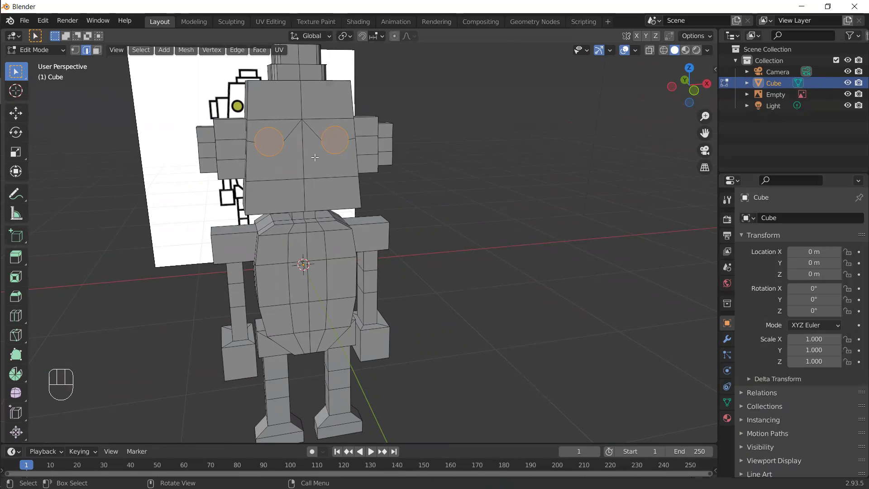
{"action": "key", "text": "alt+z"}
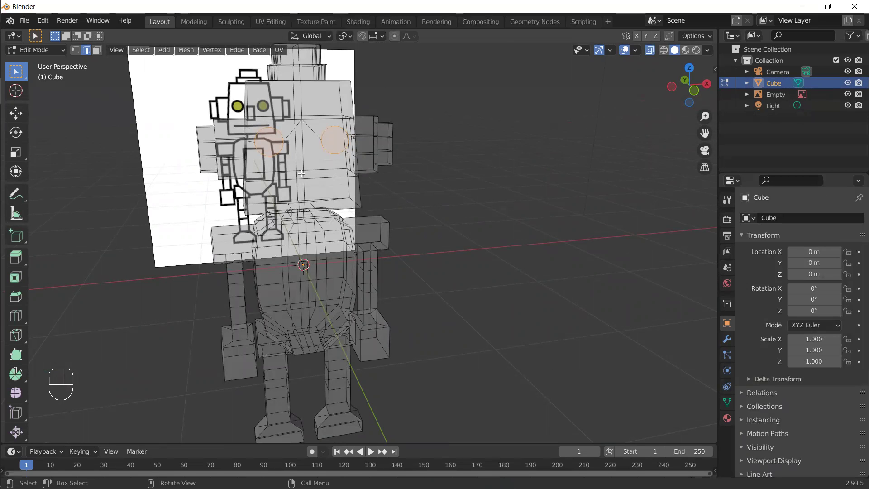
{"action": "key", "text": "alt+z"}
{"action": "left_click_drag", "start_coordinate": [342, 200], "coordinate": [258, 174]}
{"action": "left_click_drag", "start_coordinate": [171, 164], "coordinate": [153, 156]}
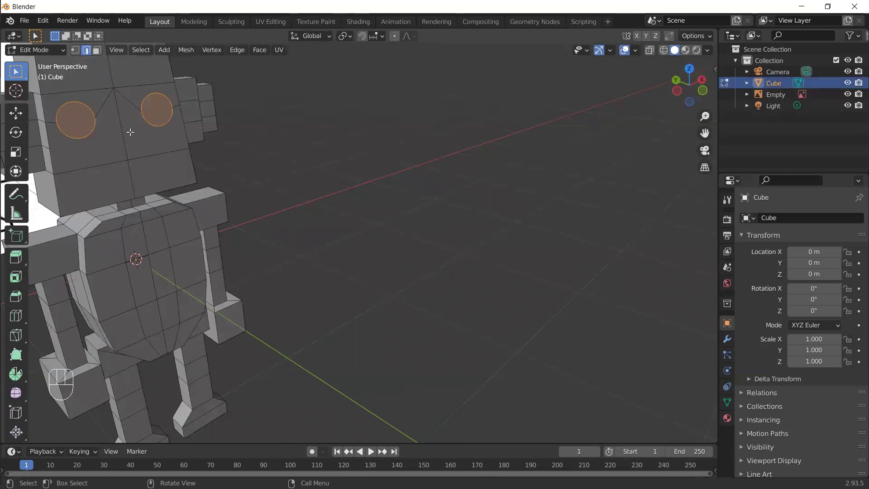
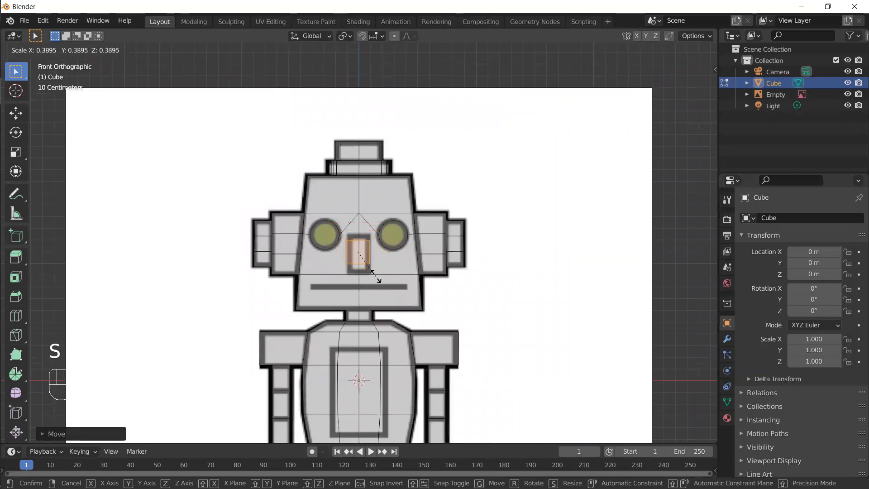
Confirm the shrunken nose face and nudge it sideways along X to match the drawing
{"action": "left_click", "coordinate": [375, 274]}
{"action": "key", "text": "g"}
{"action": "key", "text": "x"}
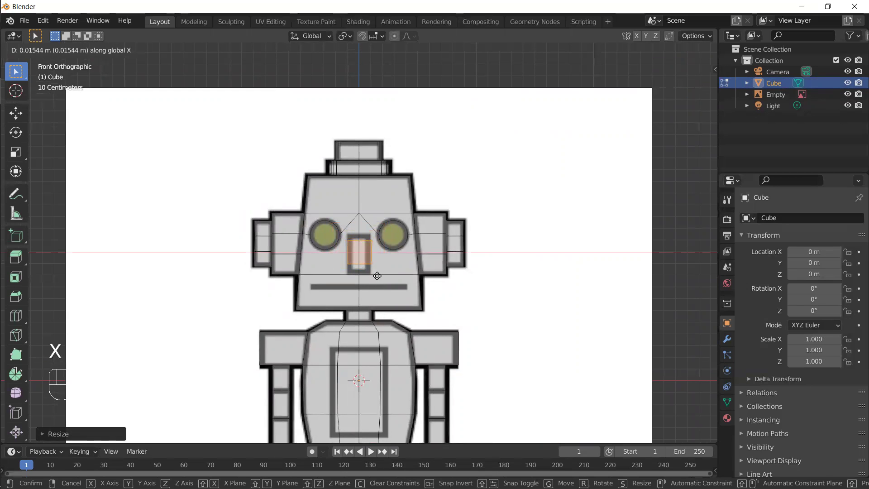
{"action": "left_click", "coordinate": [375, 275]}
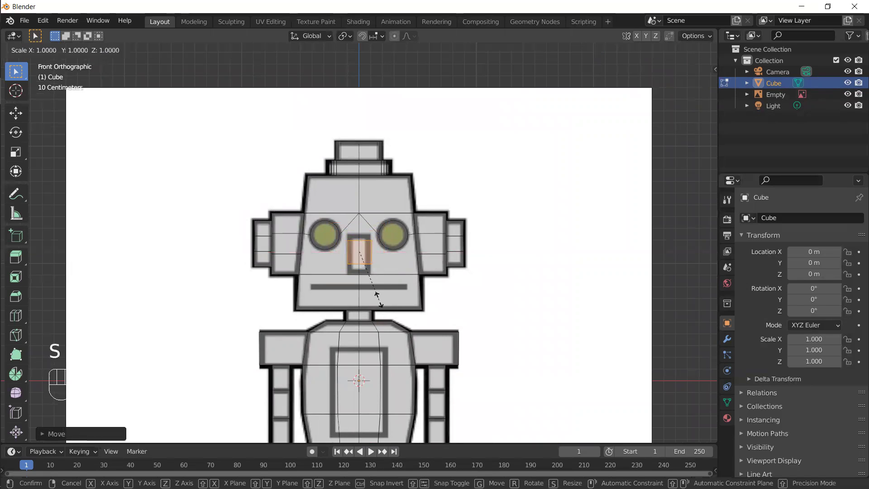
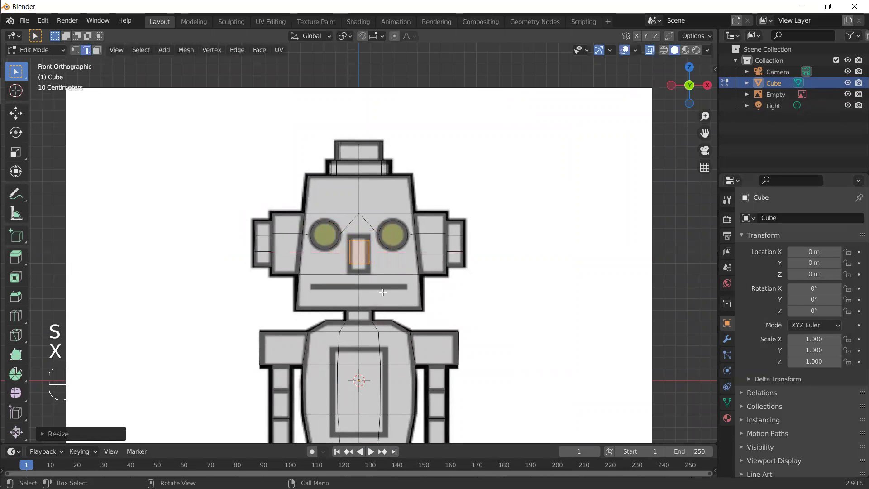
{"action": "key", "text": "g"}
{"action": "key", "text": "x"}
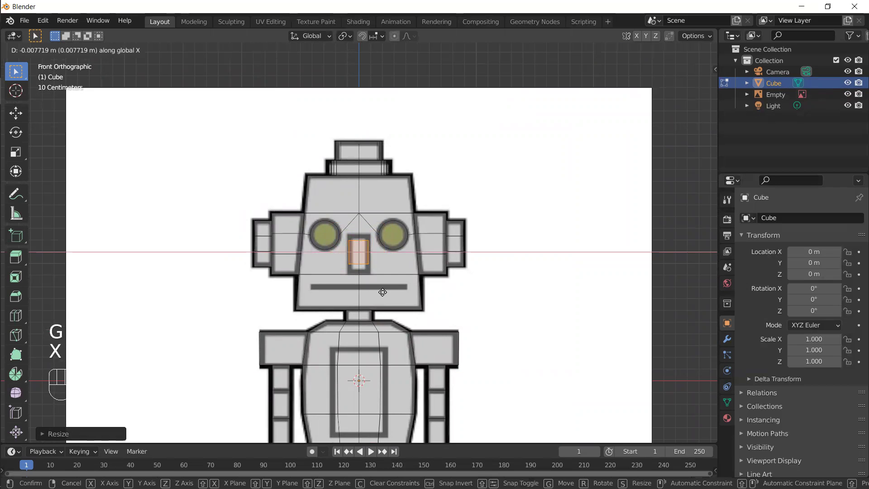
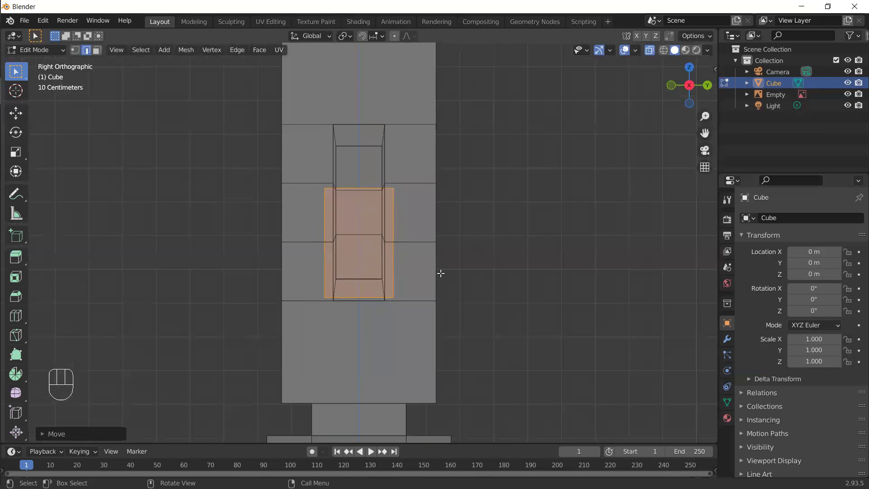
With X-ray off, pull the nose face out along Y to set how far it protrudes
{"action": "key", "text": "alt+z"}
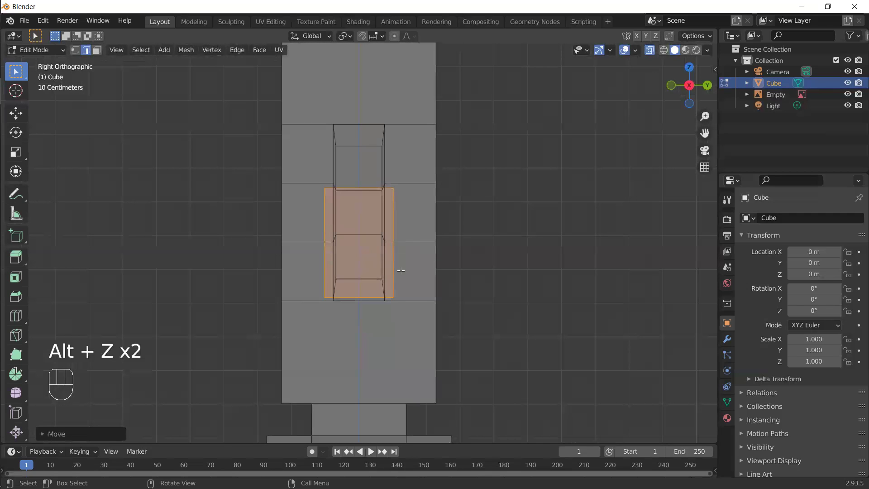
{"action": "key", "text": "g"}
{"action": "key", "text": "x"}
{"action": "key", "text": "y"}
{"action": "left_click_drag", "start_coordinate": [328, 265], "coordinate": [278, 247]}
Thin the nose block to about 0.56 along Y and shift it along Y
{"action": "key", "text": "s"}
{"action": "key", "text": "y"}
{"action": "left_click", "coordinate": [364, 270]}
{"action": "key", "text": "g"}
{"action": "key", "text": "y"}
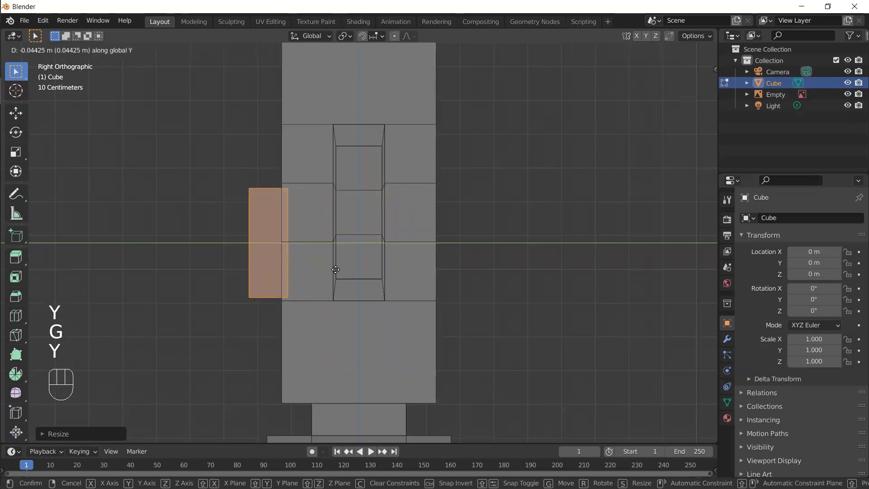
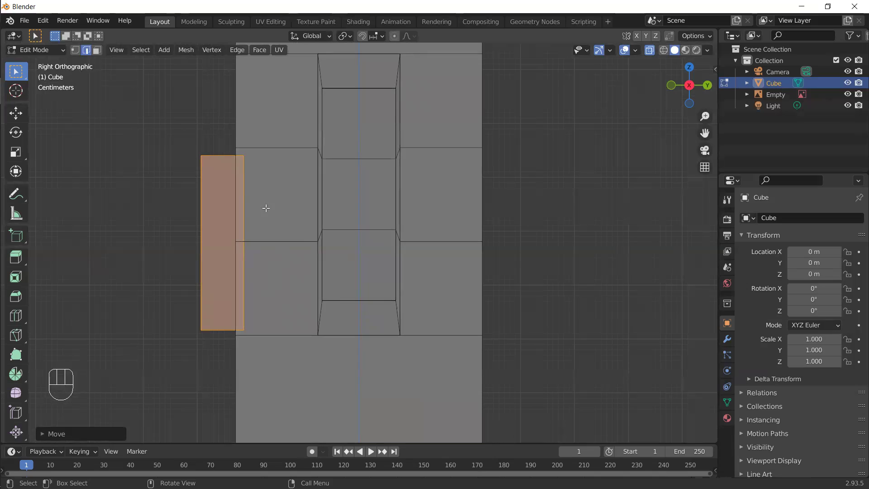
{"action": "left_click_drag", "start_coordinate": [274, 224], "coordinate": [458, 233]}
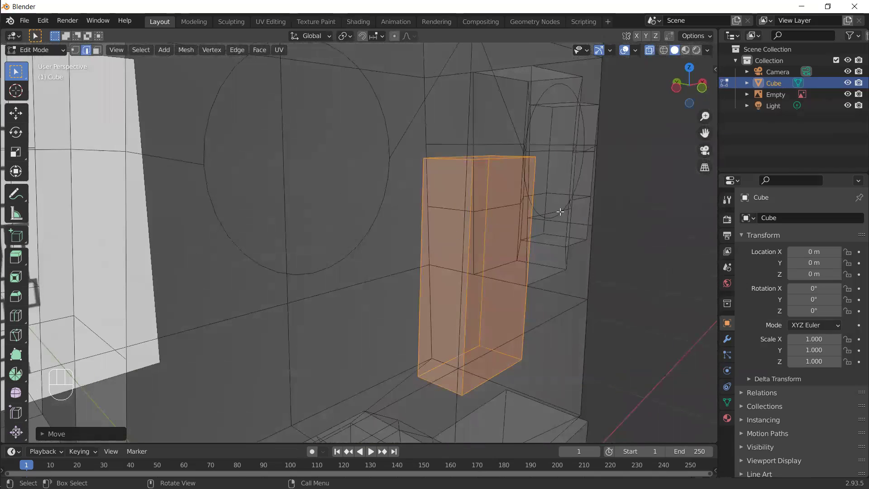
{"action": "key", "text": "alt+z"}
{"action": "middle_click", "coordinate": [553, 274]}
{"action": "left_click", "coordinate": [407, 218]}
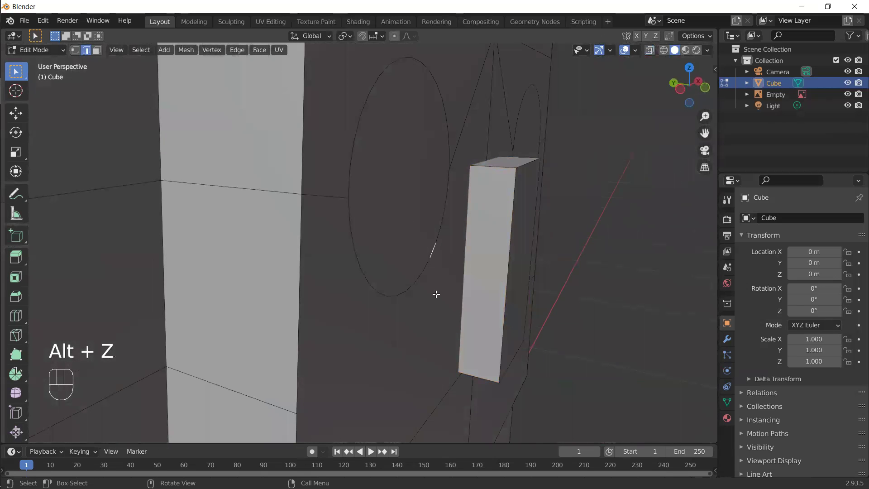
{"action": "left_click", "coordinate": [436, 292]}
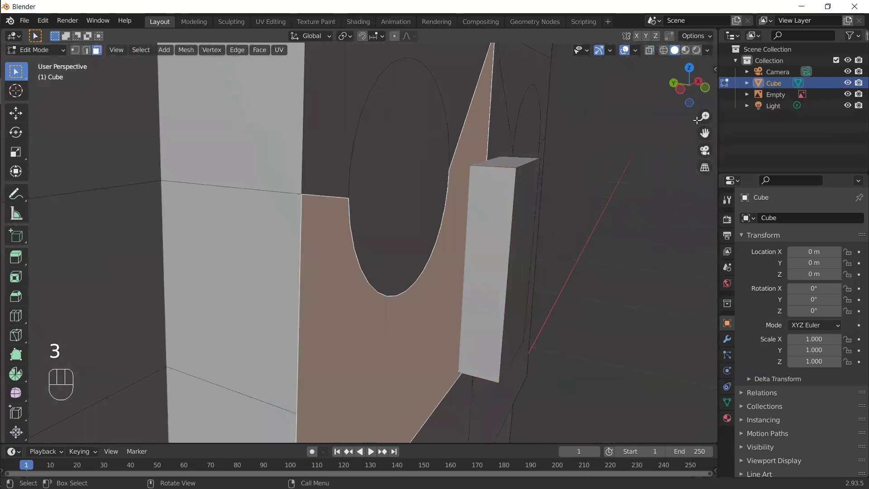
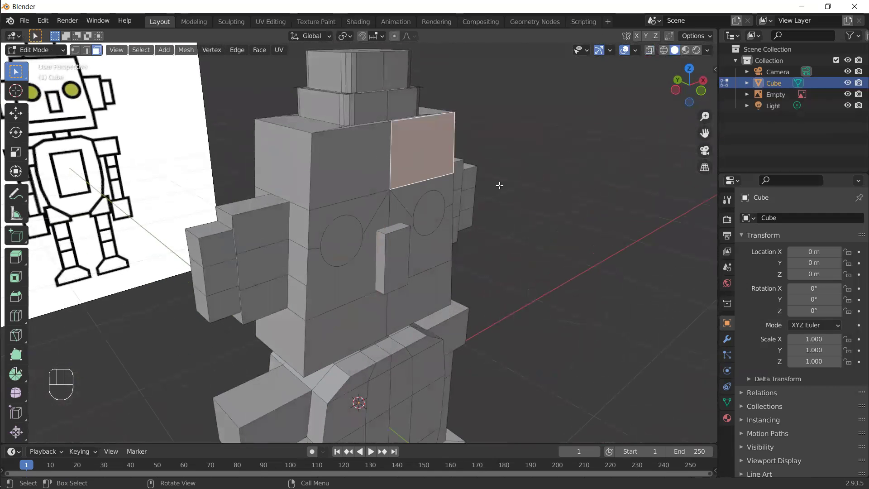
{"action": "key", "text": "ctrl+l"}
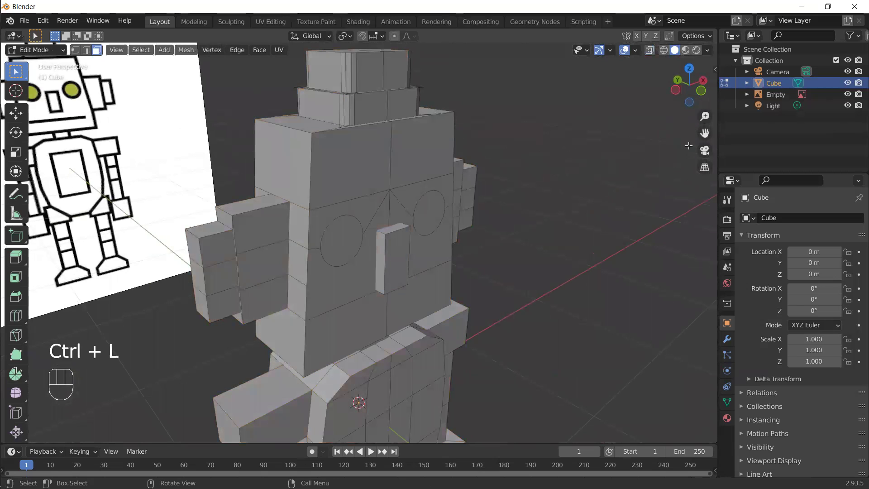
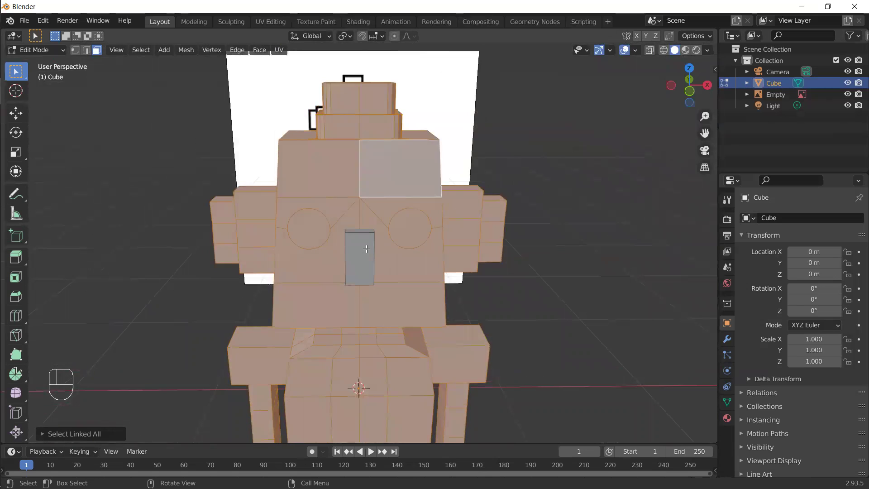
Try moving the linked geometry, cancel, reselect the nose front face and orbit to check it
{"action": "left_click", "coordinate": [367, 247]}
{"action": "key", "text": "ctrl+l"}
{"action": "key", "text": "g"}
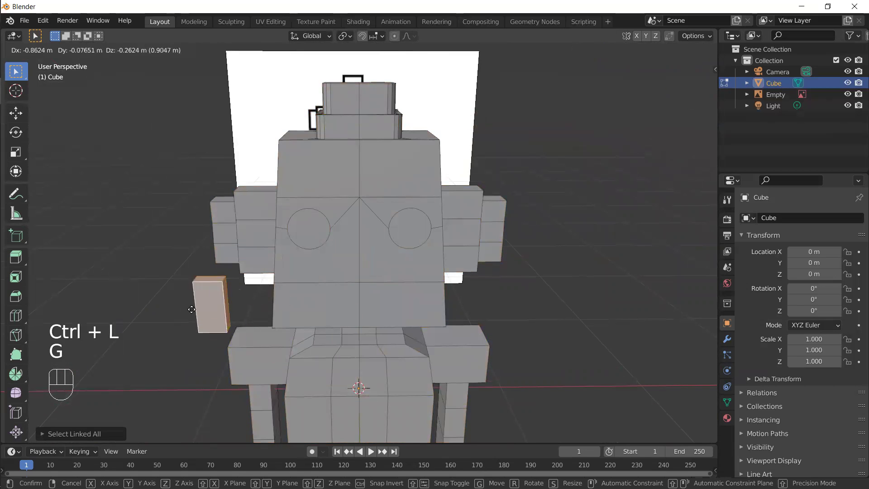
{"action": "left_click", "coordinate": [132, 265]}
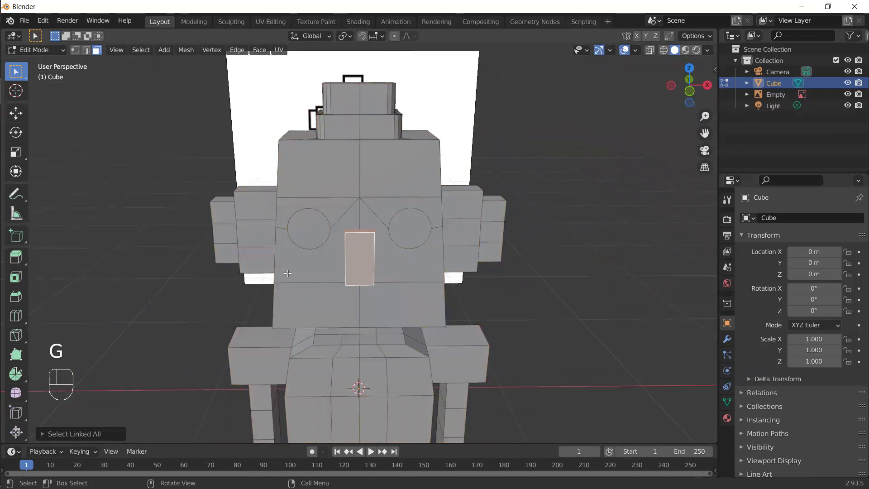
{"action": "left_click_drag", "start_coordinate": [378, 313], "coordinate": [384, 280]}
{"action": "left_click", "coordinate": [383, 250]}
{"action": "left_click", "coordinate": [405, 162]}
{"action": "left_click", "coordinate": [364, 115]}
{"action": "left_click", "coordinate": [395, 249]}
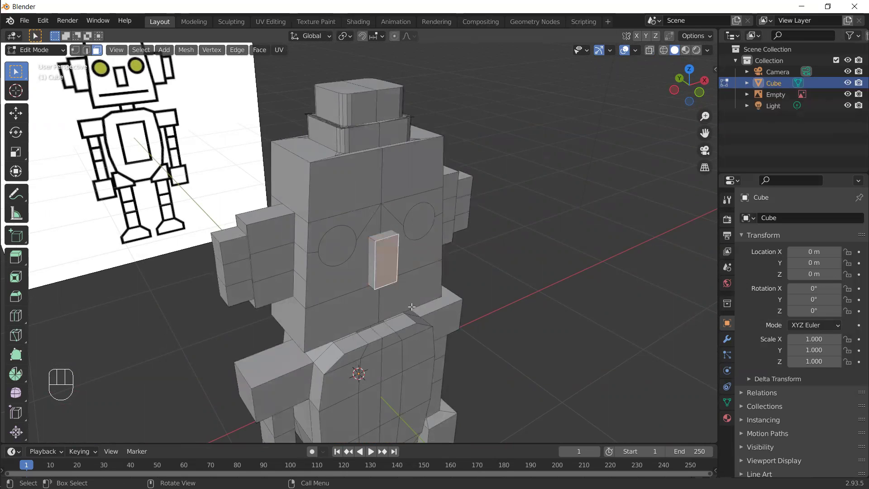
Select the linked mesh, inspect it, and return the robot to Object Mode
{"action": "key", "text": "ctrl+l"}
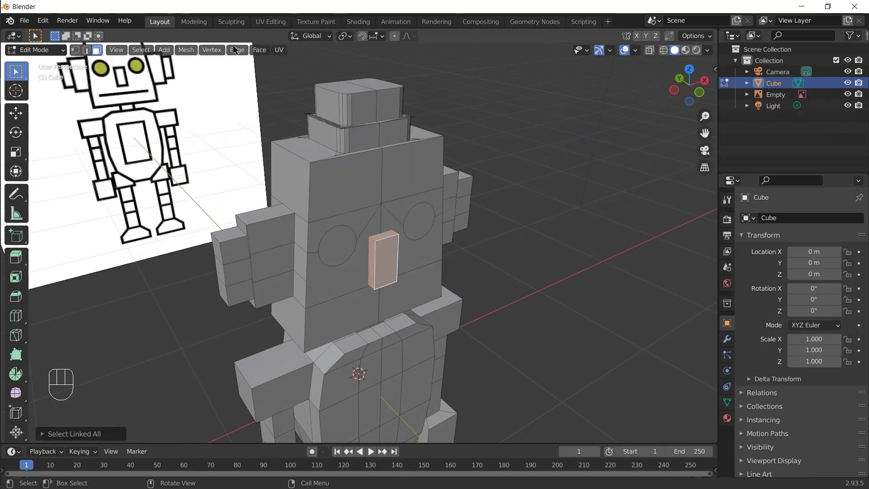
{"action": "left_click_drag", "start_coordinate": [259, 52], "coordinate": [402, 280]}
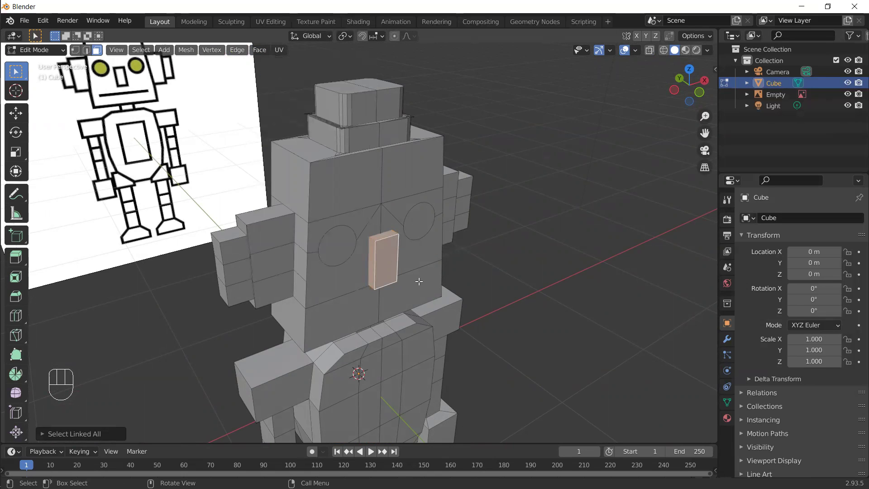
{"action": "key", "text": "Tab"}
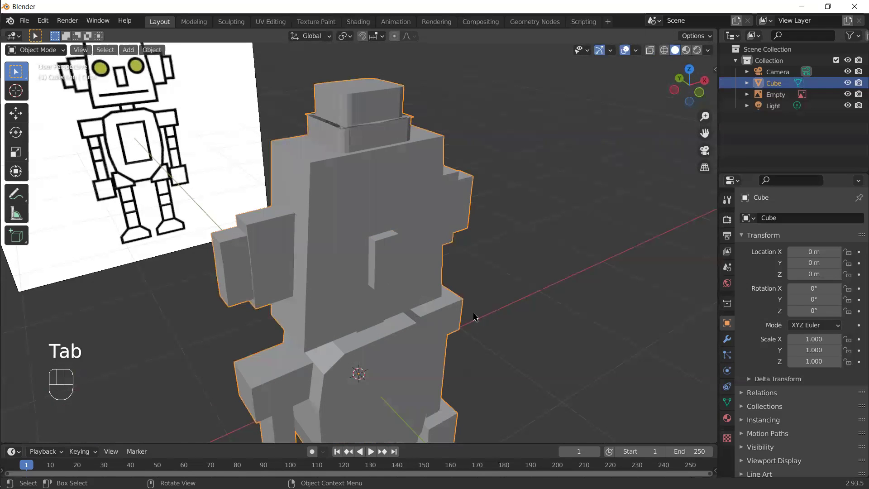
Add a new cube beside the robot and enter Edit Mode zoomed on it
{"action": "key", "text": "shift+a"}
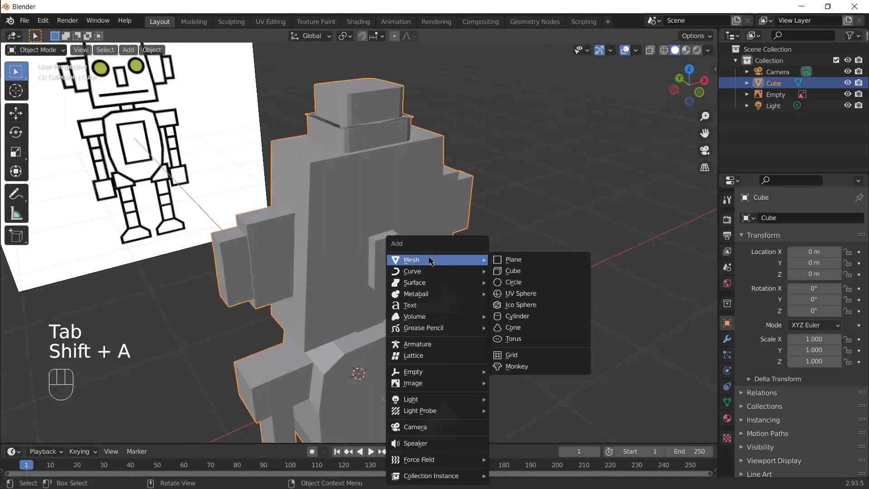
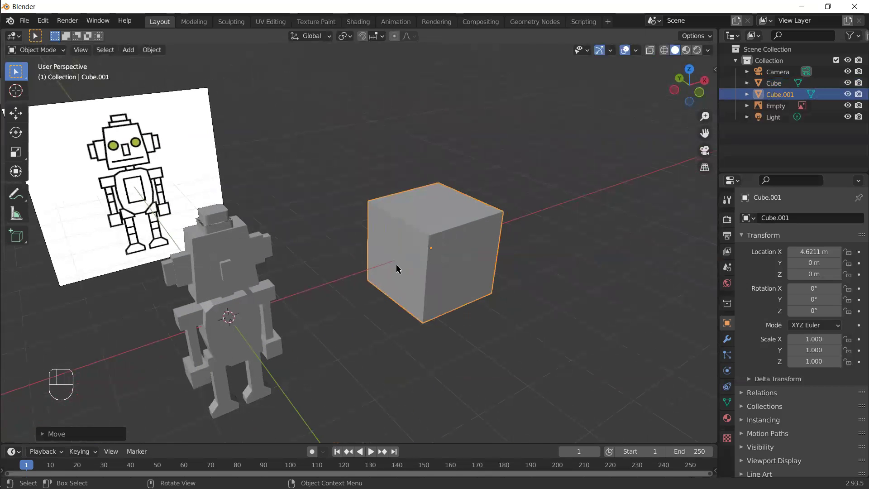
{"action": "key", "text": "Tab"}
{"action": "left_click_drag", "start_coordinate": [449, 301], "coordinate": [404, 290]}
{"action": "key", "text": "KP_Decimal"}
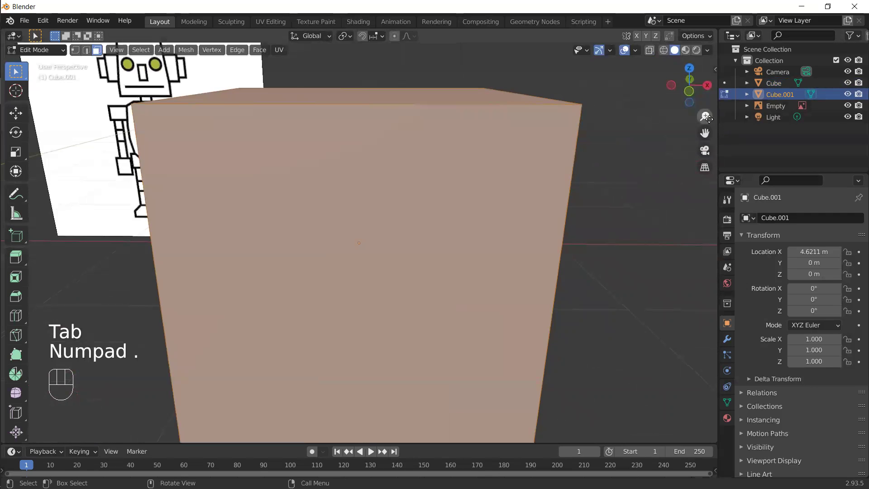
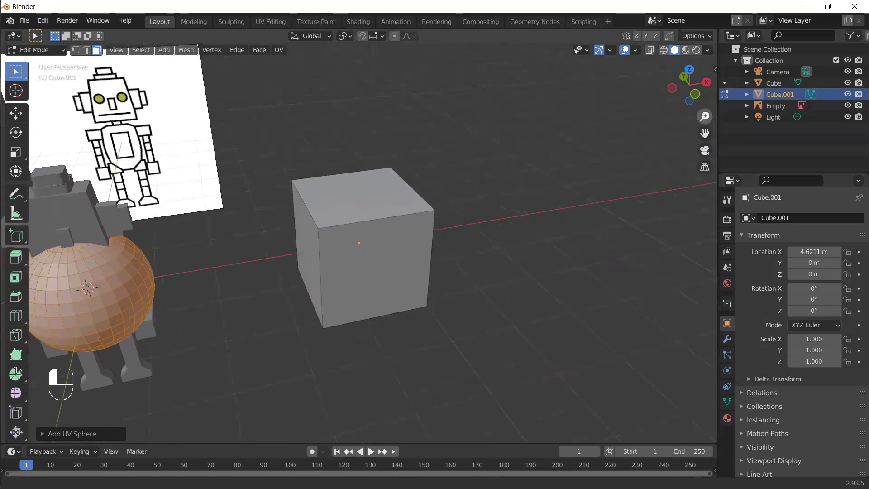
Add a UV sphere to the cube's mesh and slide it along X onto one corner
{"action": "key", "text": "g"}
{"action": "key", "text": "x"}
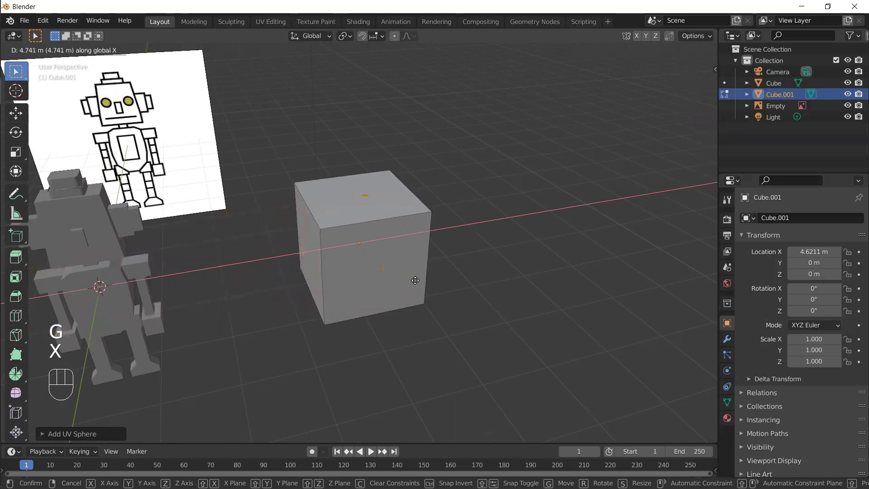
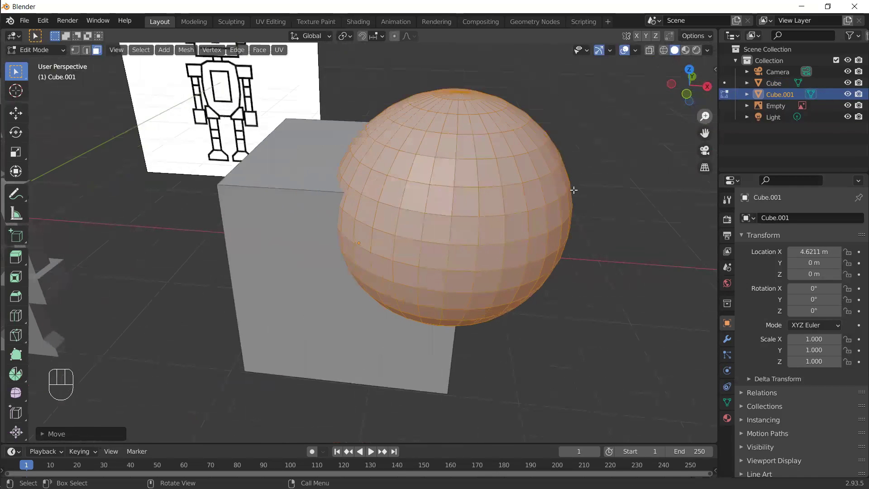
Inspect the Boolean Difference result, orbiting around the spherical scoop carved from the cube
{"action": "key", "text": "alt+z"}
{"action": "left_click_drag", "start_coordinate": [386, 351], "coordinate": [475, 277]}
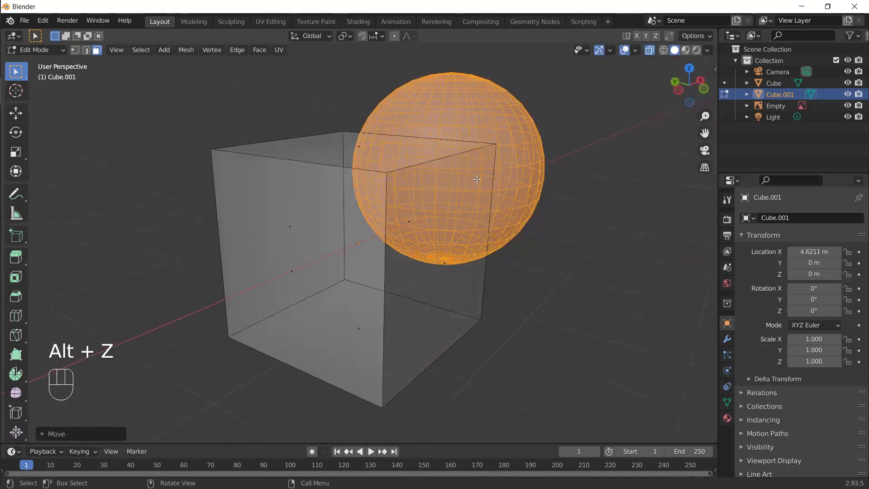
{"action": "left_click_drag", "start_coordinate": [401, 206], "coordinate": [372, 156]}
{"action": "left_click_drag", "start_coordinate": [377, 259], "coordinate": [397, 195]}
{"action": "key", "text": "alt+z"}
{"action": "left_click_drag", "start_coordinate": [346, 235], "coordinate": [353, 246]}
{"action": "left_click_drag", "start_coordinate": [386, 241], "coordinate": [407, 231]}
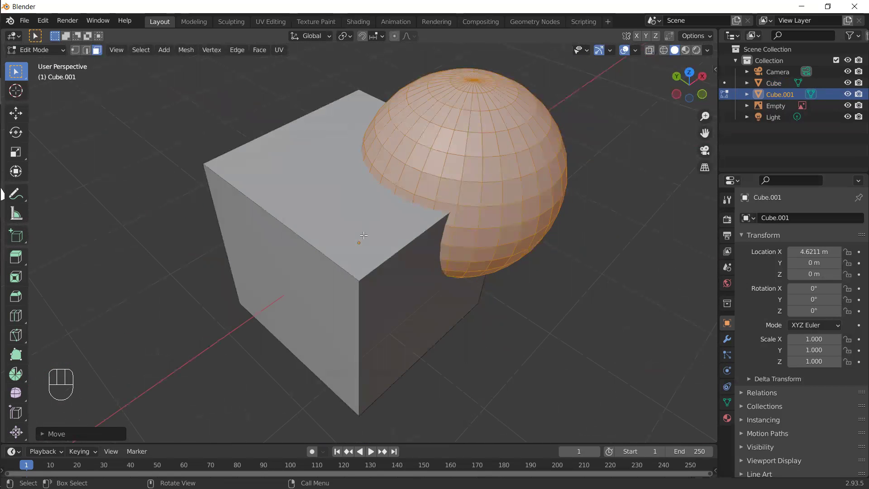
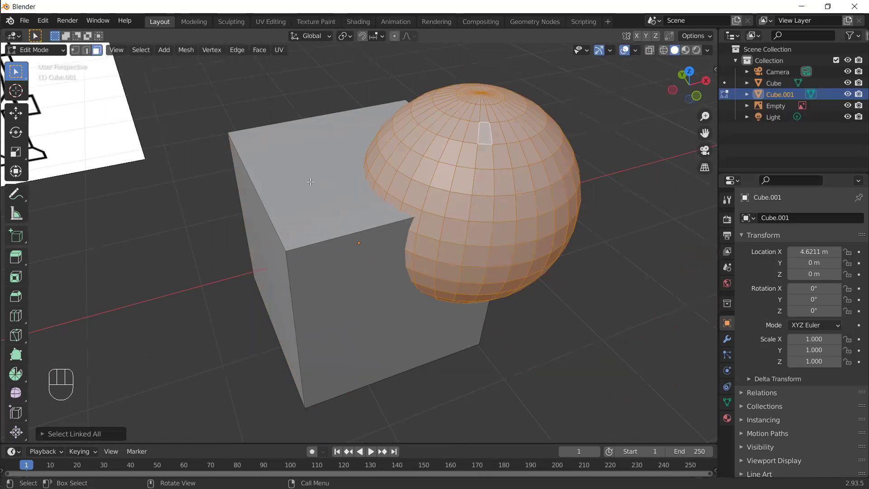
{"action": "middle_click", "coordinate": [365, 274]}
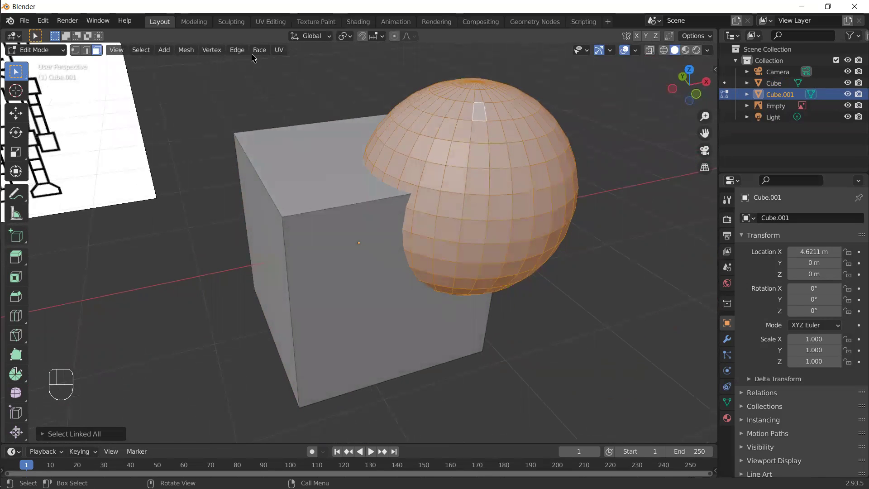
{"action": "left_click_drag", "start_coordinate": [258, 50], "coordinate": [303, 225]}
{"action": "left_click_drag", "start_coordinate": [394, 270], "coordinate": [394, 229]}
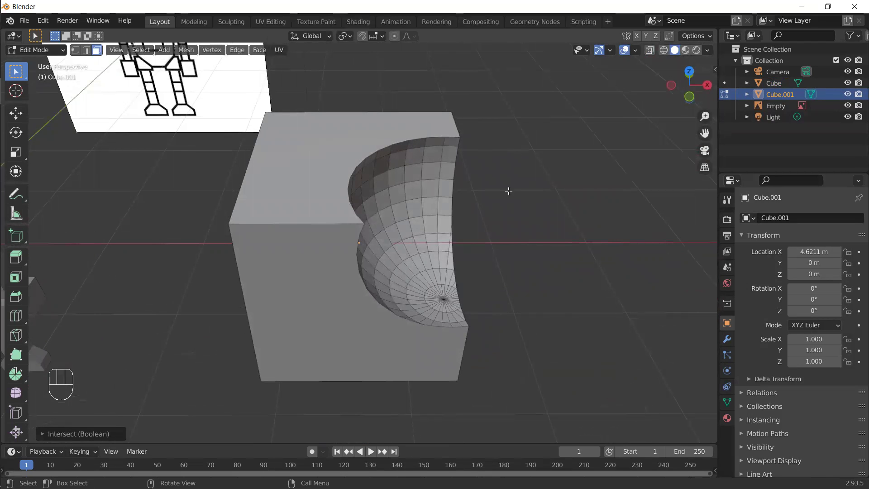
{"action": "left_click_drag", "start_coordinate": [420, 294], "coordinate": [358, 232]}
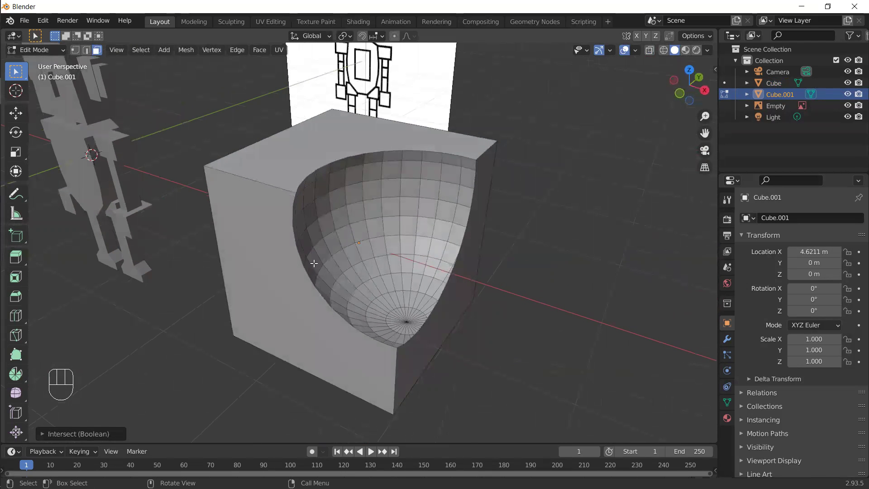
{"action": "left_click_drag", "start_coordinate": [449, 237], "coordinate": [521, 225]}
Switch the Boolean operation to Union and orbit the fused shape with X-ray toggled
{"action": "left_click", "coordinate": [106, 432]}
{"action": "left_click", "coordinate": [115, 371]}
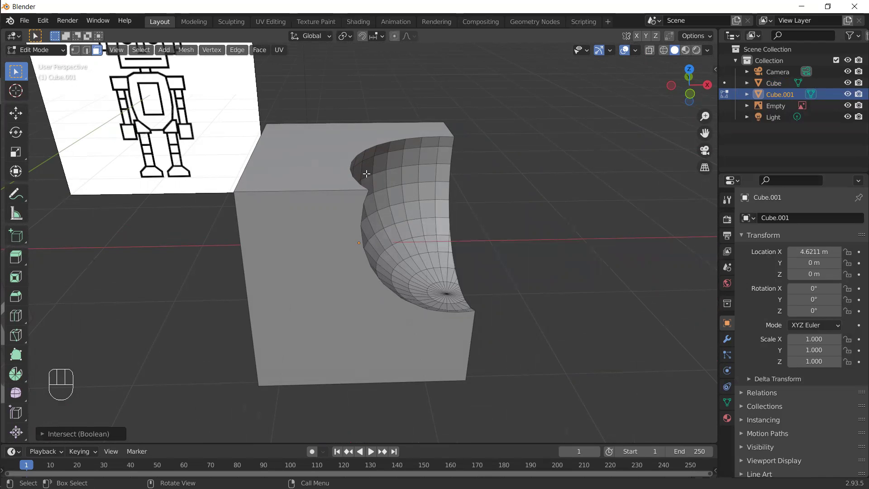
{"action": "left_click_drag", "start_coordinate": [433, 291], "coordinate": [418, 295]}
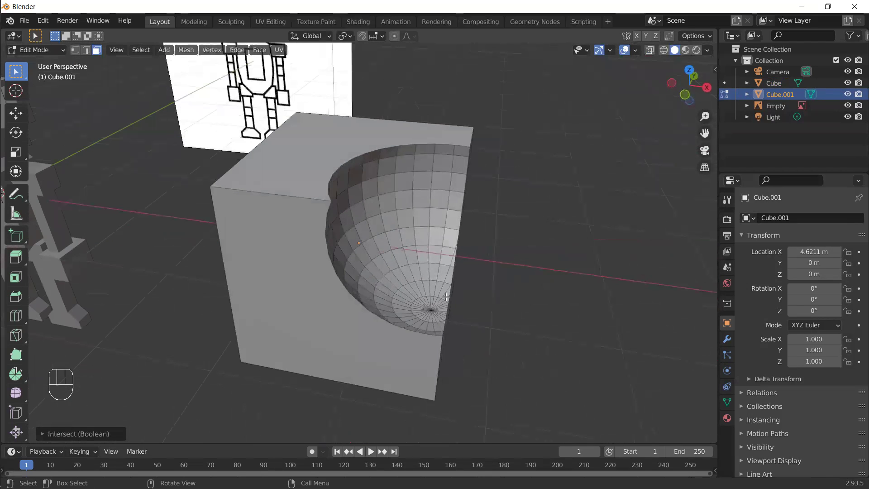
{"action": "left_click_drag", "start_coordinate": [487, 284], "coordinate": [435, 285]}
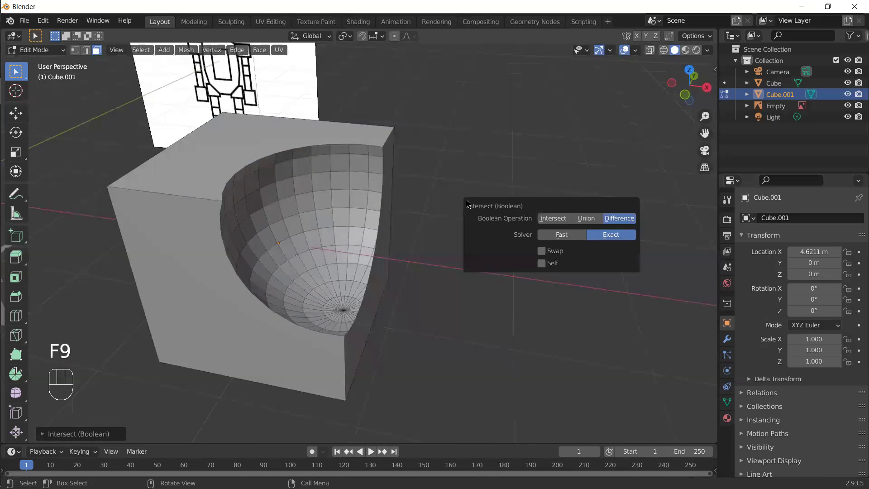
{"action": "left_click_drag", "start_coordinate": [362, 347], "coordinate": [429, 337]}
{"action": "middle_click", "coordinate": [422, 336]}
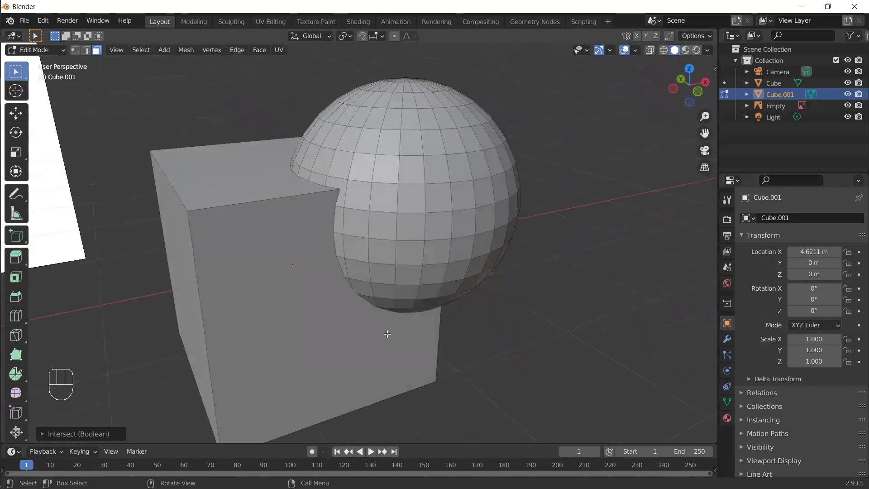
{"action": "middle_click", "coordinate": [316, 222]}
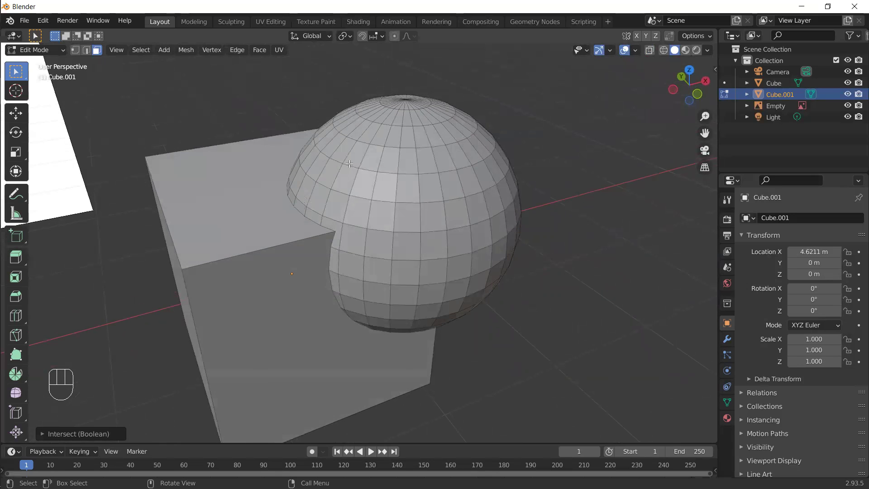
{"action": "key", "text": "alt+z"}
{"action": "left_click_drag", "start_coordinate": [288, 249], "coordinate": [275, 271]}
{"action": "key", "text": "alt+z"}
Switch viewport shading to Wireframe and orbit to see the overlapping inner edges
{"action": "key", "text": "z"}
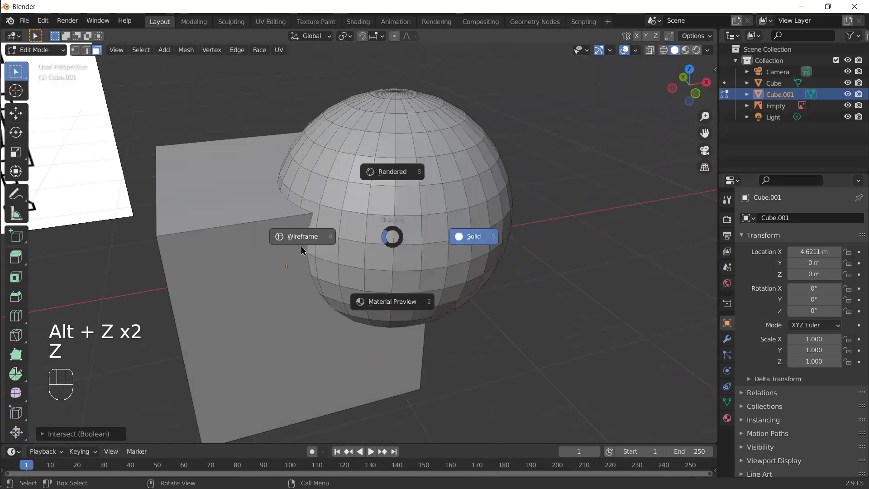
{"action": "left_click_drag", "start_coordinate": [293, 258], "coordinate": [360, 227]}
{"action": "middle_click", "coordinate": [417, 219]}
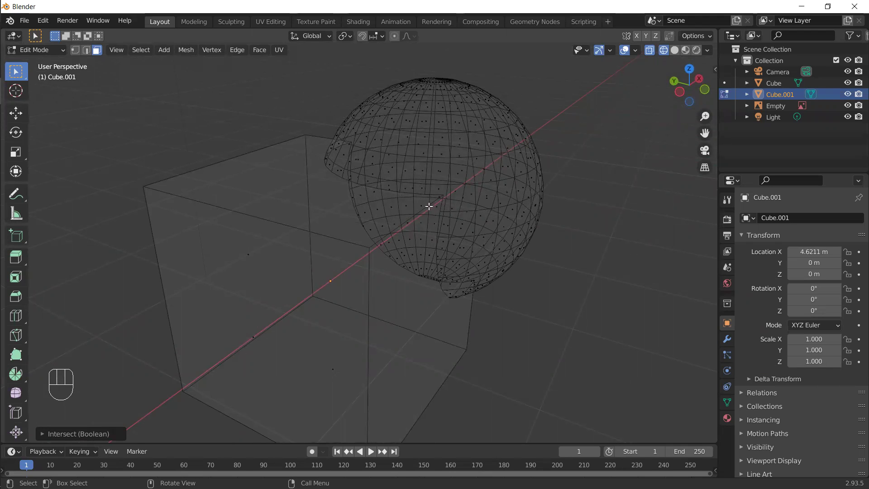
{"action": "middle_click", "coordinate": [433, 281]}
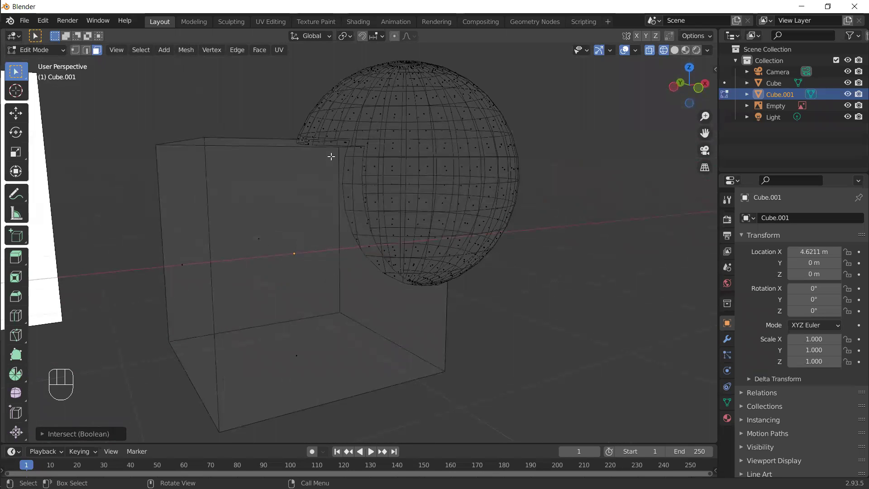
{"action": "key", "text": "alt+z"}
{"action": "key", "text": "alt+z"}
Return to solid shading and redo the Boolean as Intersect, keeping only the overlap piece
{"action": "left_click_drag", "start_coordinate": [369, 260], "coordinate": [380, 286]}
{"action": "key", "text": "z"}
{"action": "left_click_drag", "start_coordinate": [403, 273], "coordinate": [317, 231]}
{"action": "left_click_drag", "start_coordinate": [425, 293], "coordinate": [395, 290]}
{"action": "left_click_drag", "start_coordinate": [432, 306], "coordinate": [407, 301]}
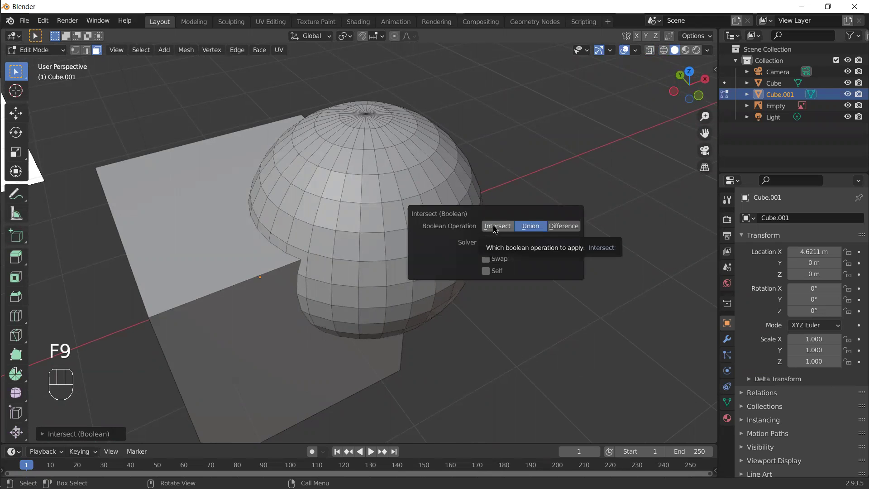
{"action": "left_click_drag", "start_coordinate": [325, 302], "coordinate": [444, 190]}
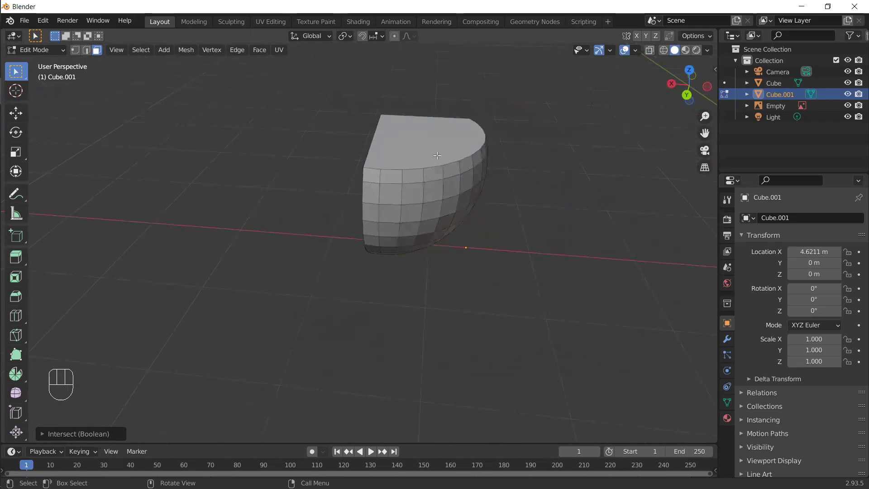
{"action": "left_click_drag", "start_coordinate": [347, 268], "coordinate": [404, 184]}
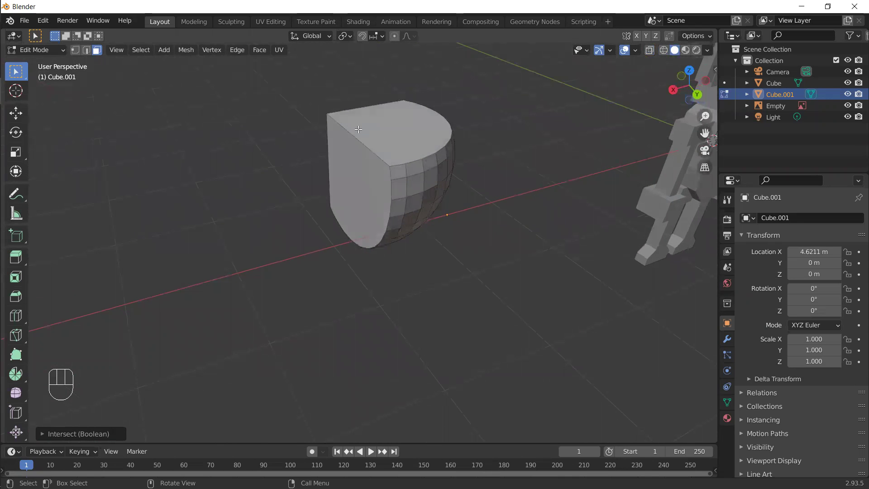
Cycle Difference with Swap and Union, finishing on Difference with Swap off for a carved scoop
{"action": "left_click_drag", "start_coordinate": [406, 240], "coordinate": [221, 211]}
{"action": "left_click_drag", "start_coordinate": [409, 266], "coordinate": [388, 247]}
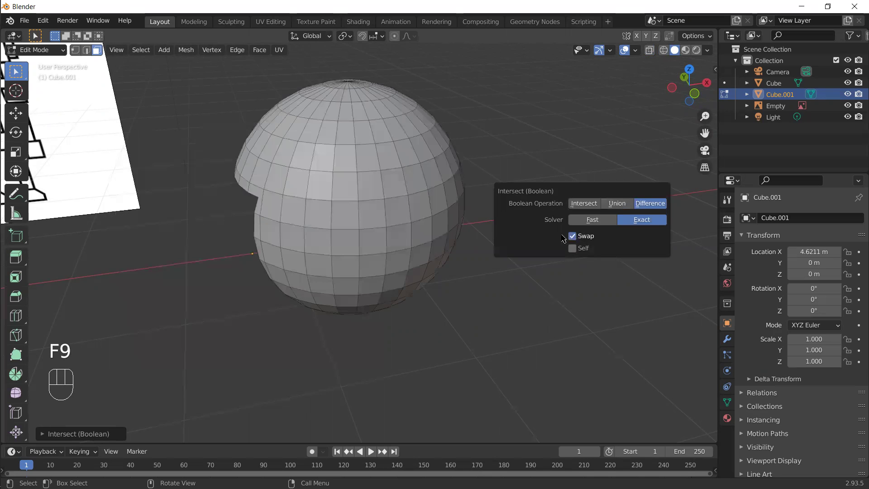
{"action": "left_click_drag", "start_coordinate": [280, 237], "coordinate": [428, 207]}
{"action": "left_click_drag", "start_coordinate": [398, 268], "coordinate": [426, 216]}
{"action": "left_click_drag", "start_coordinate": [424, 225], "coordinate": [444, 286]}
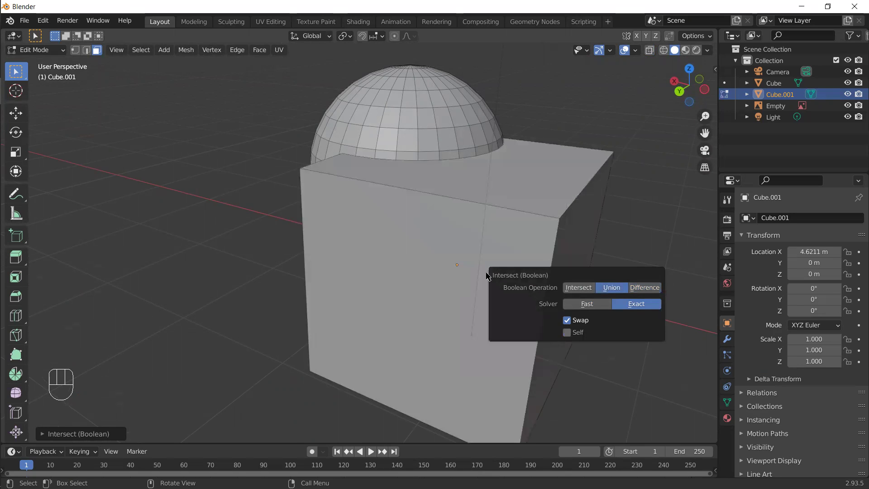
{"action": "left_click_drag", "start_coordinate": [536, 211], "coordinate": [394, 213]}
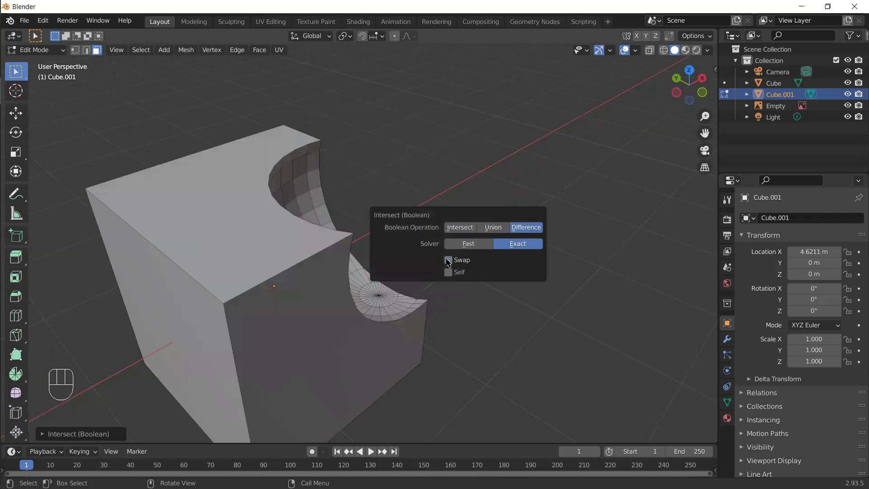
{"action": "left_click_drag", "start_coordinate": [375, 295], "coordinate": [329, 281]}
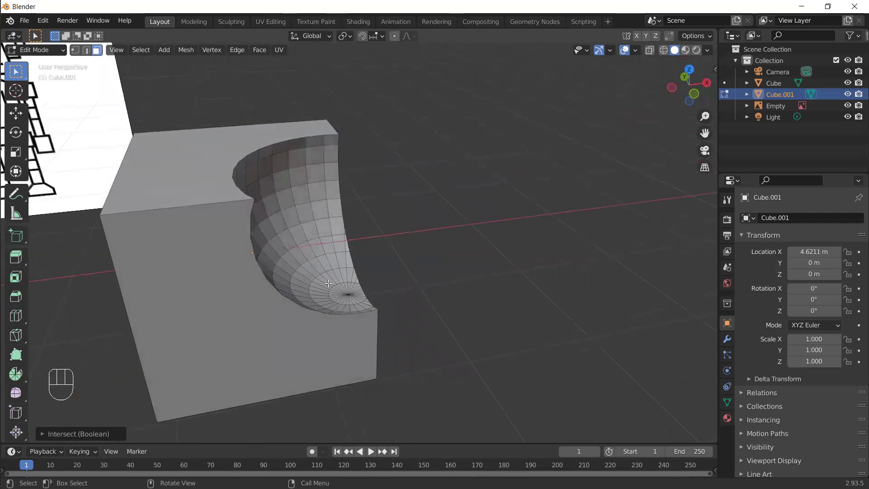
Delete test Cube.001, select the robot body and reopen its mesh in Edit Mode from the front
{"action": "key", "text": "Tab"}
{"action": "key", "text": "x"}
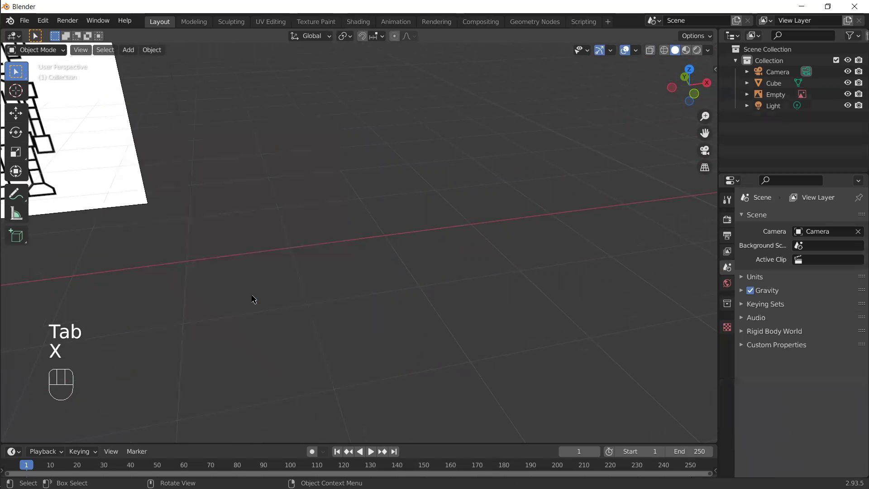
{"action": "left_click_drag", "start_coordinate": [241, 280], "coordinate": [515, 294]}
{"action": "left_click_drag", "start_coordinate": [100, 217], "coordinate": [145, 249]}
{"action": "key", "text": "KP_Decimal"}
{"action": "key", "text": "KP_1"}
{"action": "key", "text": "Tab"}
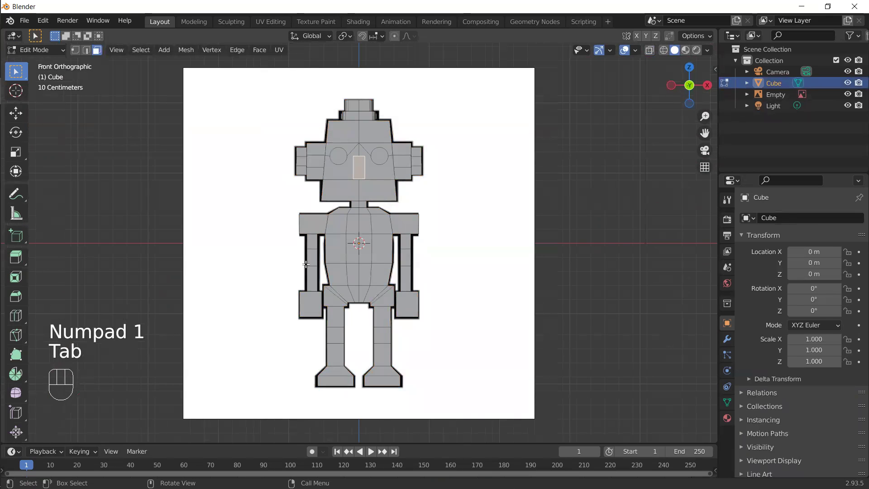
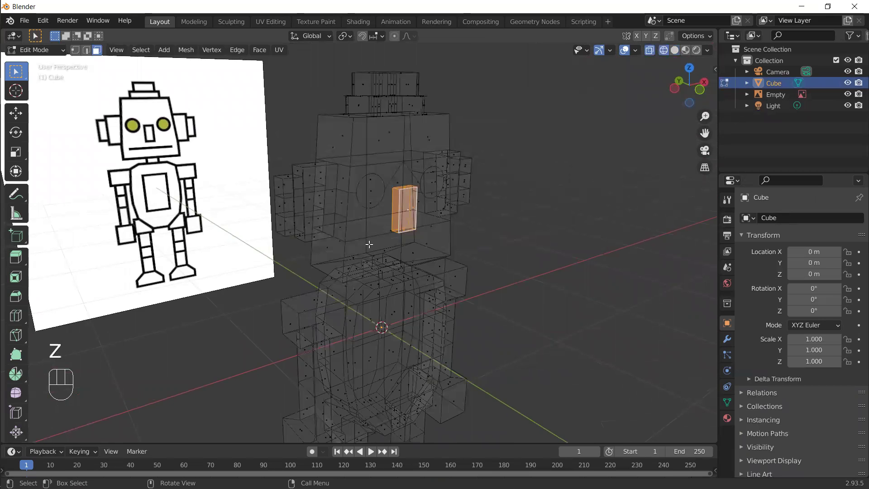
From side view, push the chest panel block into the chest along Y
{"action": "left_click_drag", "start_coordinate": [398, 257], "coordinate": [439, 231]}
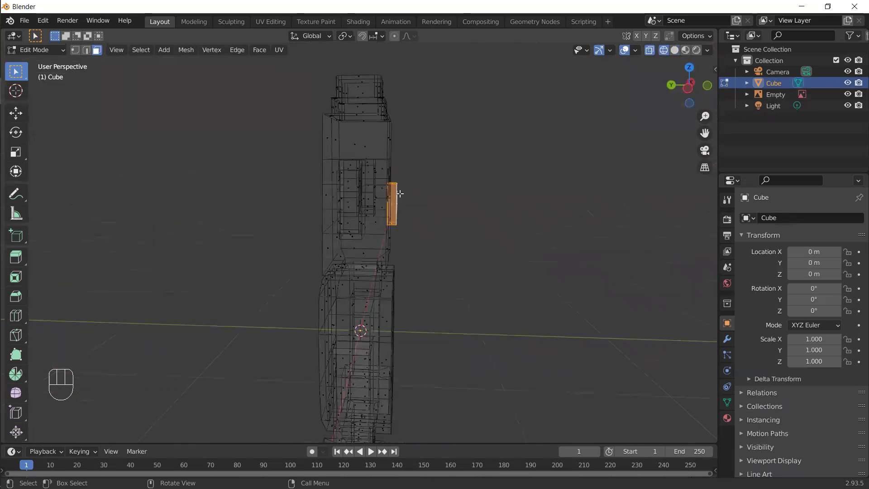
{"action": "middle_click", "coordinate": [386, 199]}
{"action": "key", "text": "KP_3"}
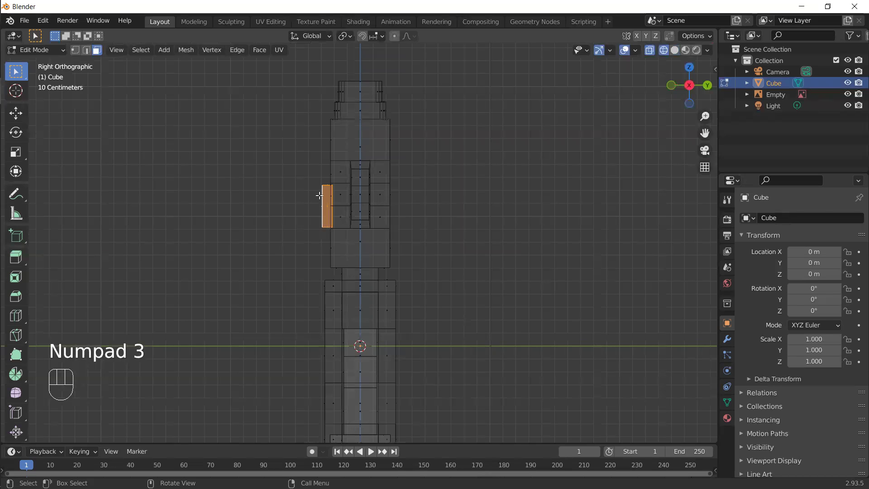
{"action": "key", "text": "KP_Decimal"}
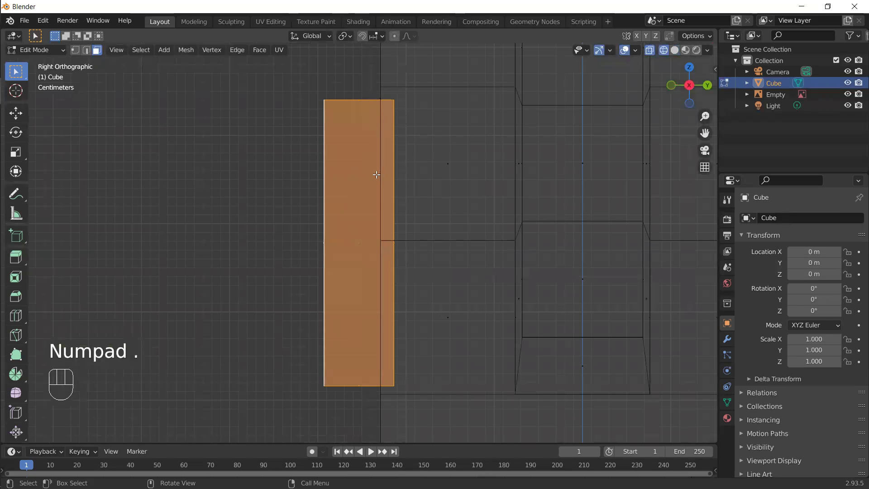
{"action": "key", "text": "g"}
{"action": "key", "text": "y"}
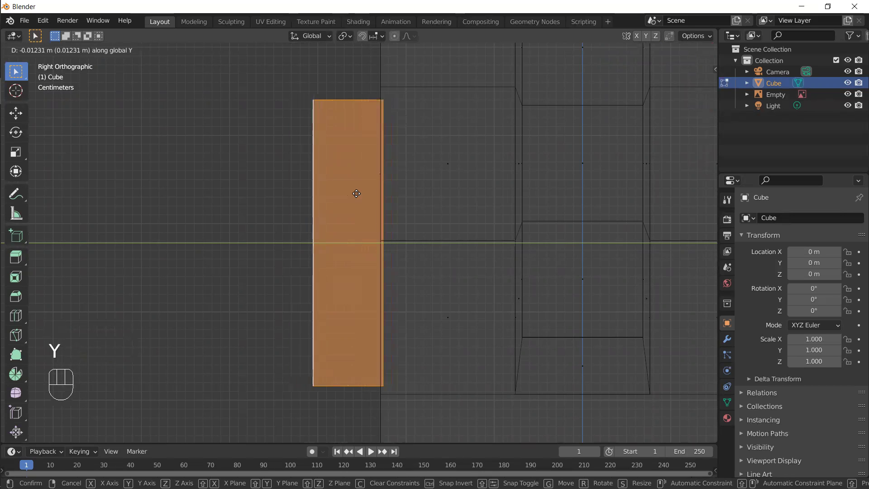
{"action": "right_click", "coordinate": [354, 191]}
Cut the panel recess with Intersect (Boolean) Difference and orbit to inspect it
{"action": "left_click_drag", "start_coordinate": [431, 246], "coordinate": [461, 277]}
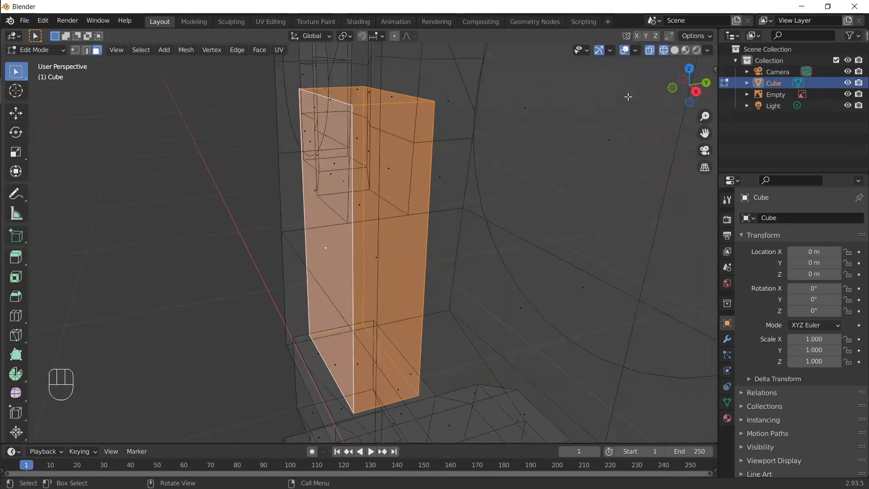
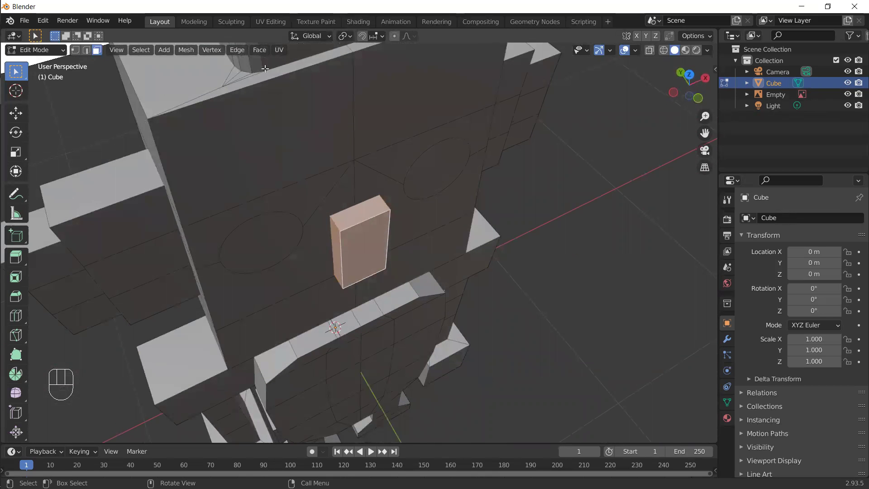
{"action": "left_click_drag", "start_coordinate": [261, 53], "coordinate": [299, 225]}
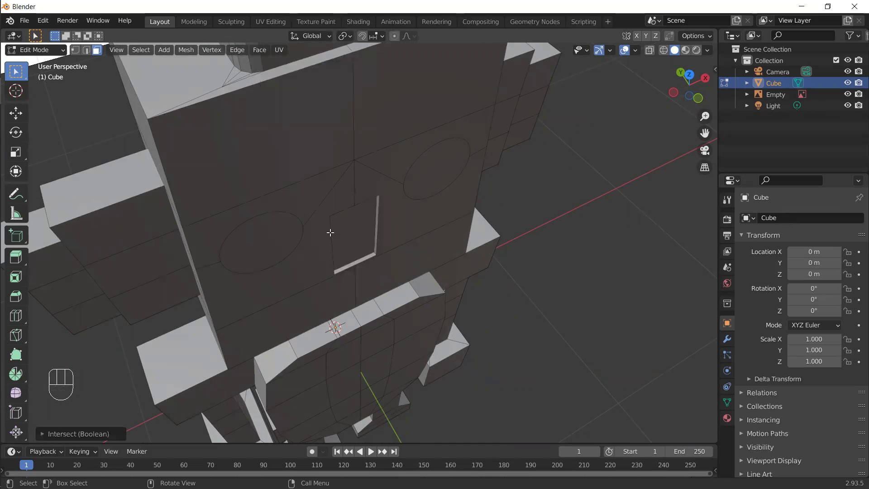
{"action": "left_click_drag", "start_coordinate": [347, 291], "coordinate": [370, 241]}
Select the entire linked robot mesh and view it from the front against the reference
{"action": "middle_click", "coordinate": [359, 260]}
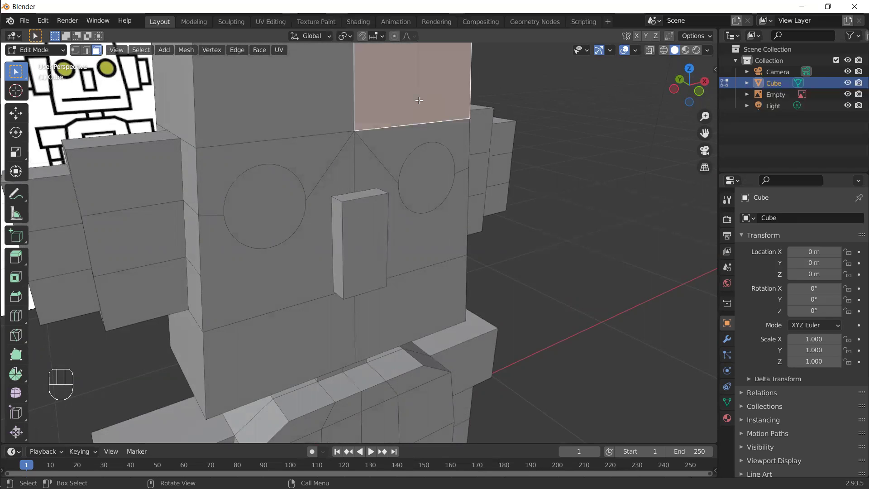
{"action": "key", "text": "ctrl+l"}
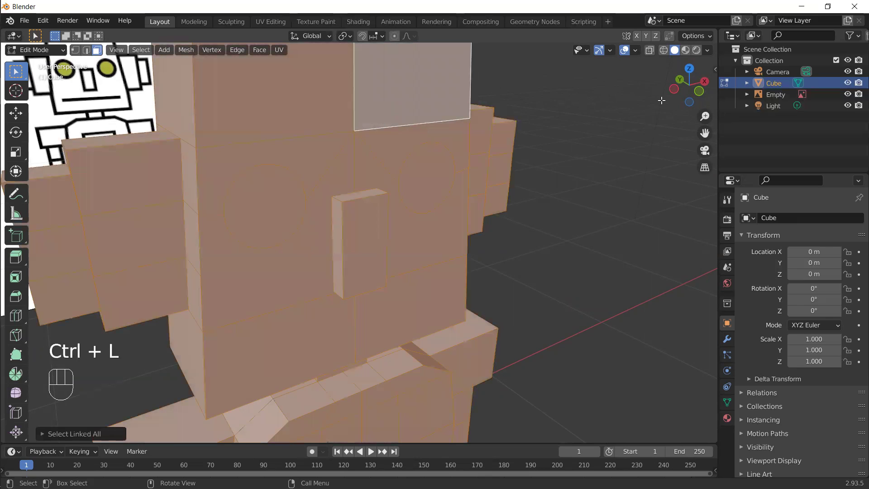
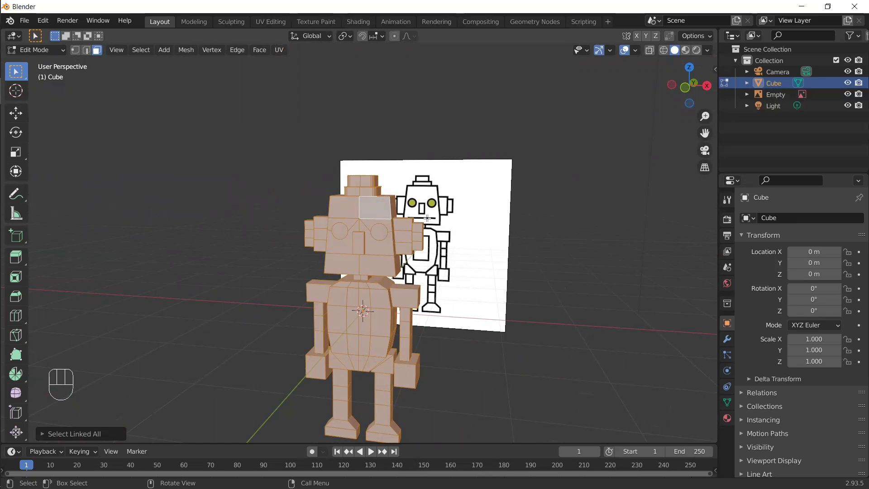
{"action": "key", "text": "KP_1"}
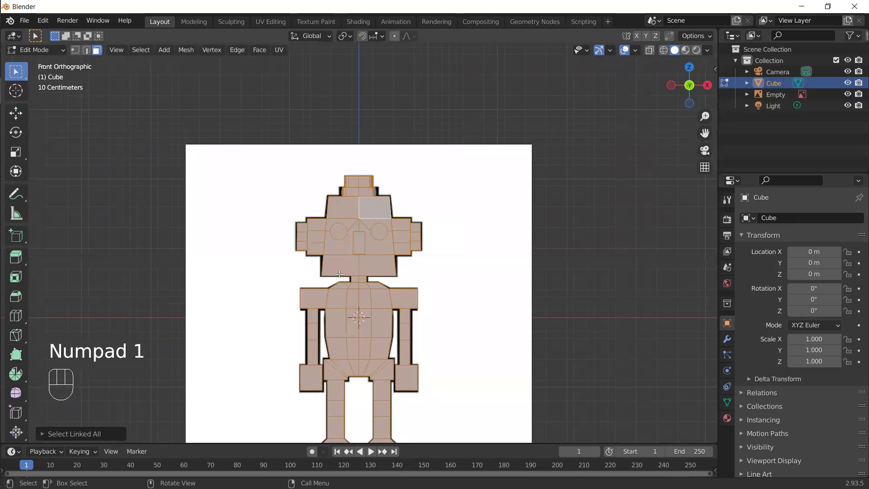
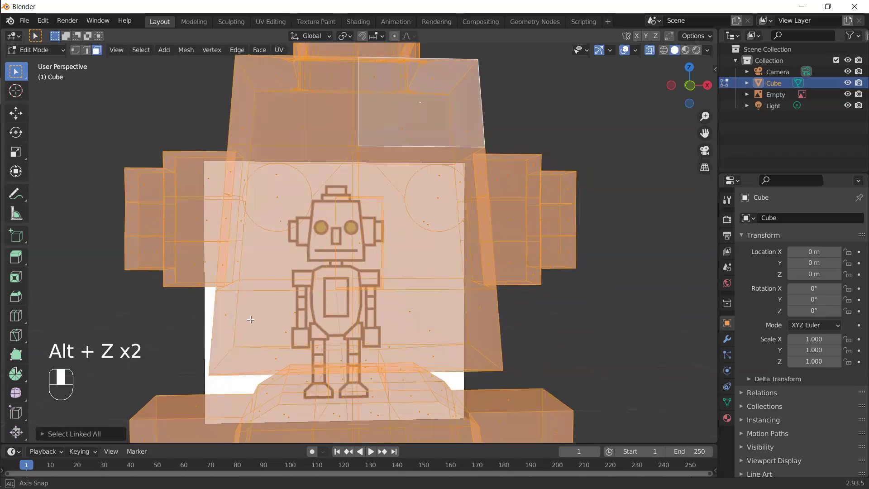
Turn X-ray off with Alt+Z and orbit to an angled solid view of the robot
{"action": "left_click_drag", "start_coordinate": [331, 325], "coordinate": [245, 375]}
{"action": "left_click_drag", "start_coordinate": [275, 365], "coordinate": [273, 366]}
{"action": "key", "text": "alt+z"}
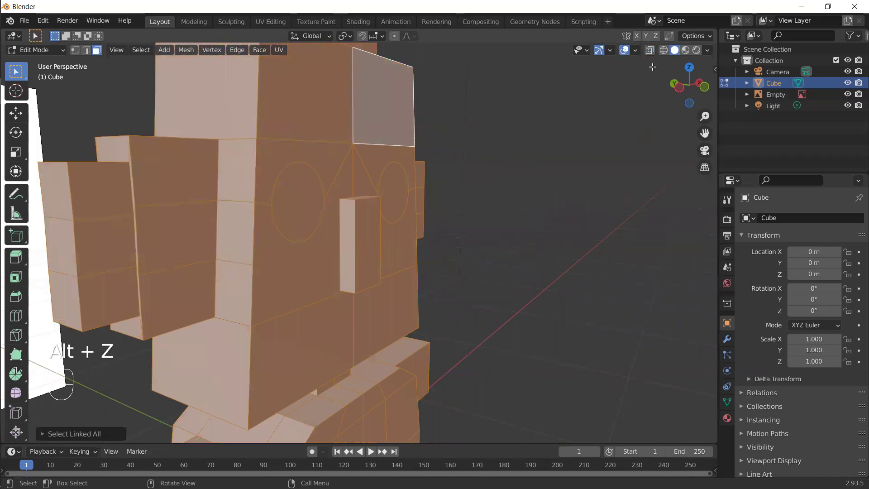
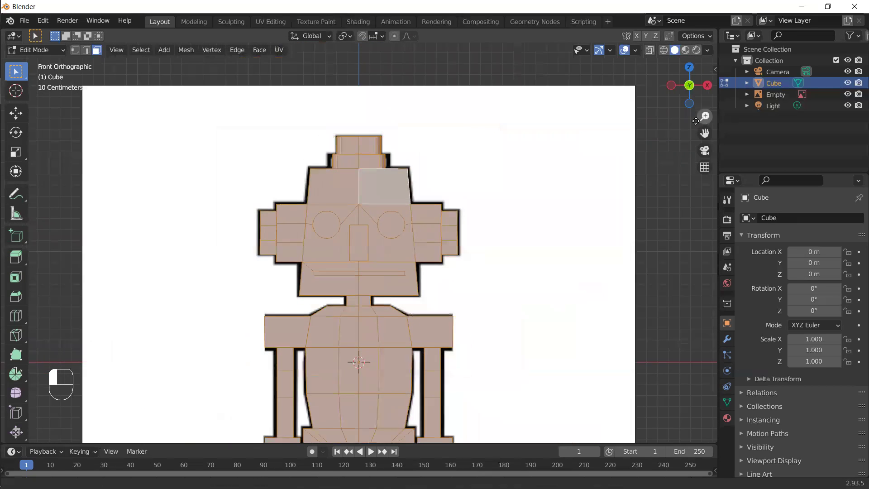
{"action": "key", "text": "alt+z"}
{"action": "key", "text": "alt+z"}
{"action": "left_click_drag", "start_coordinate": [438, 305], "coordinate": [466, 323]}
{"action": "left_click_drag", "start_coordinate": [468, 380], "coordinate": [475, 323]}
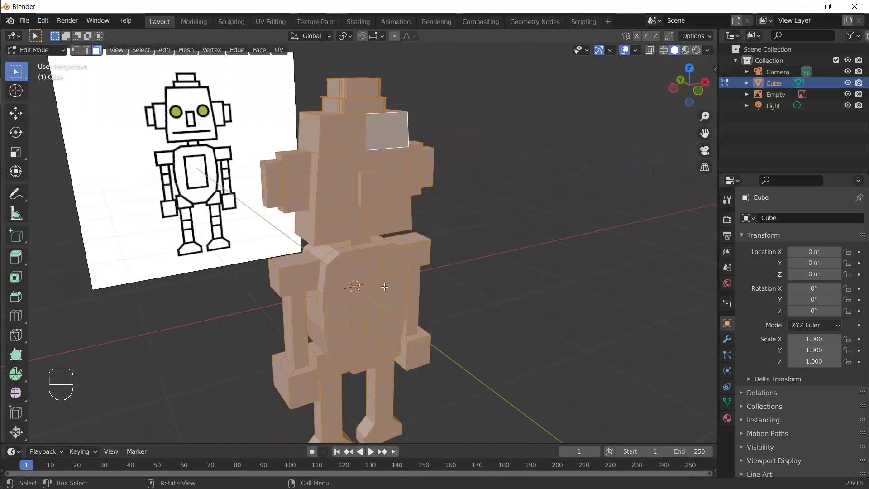
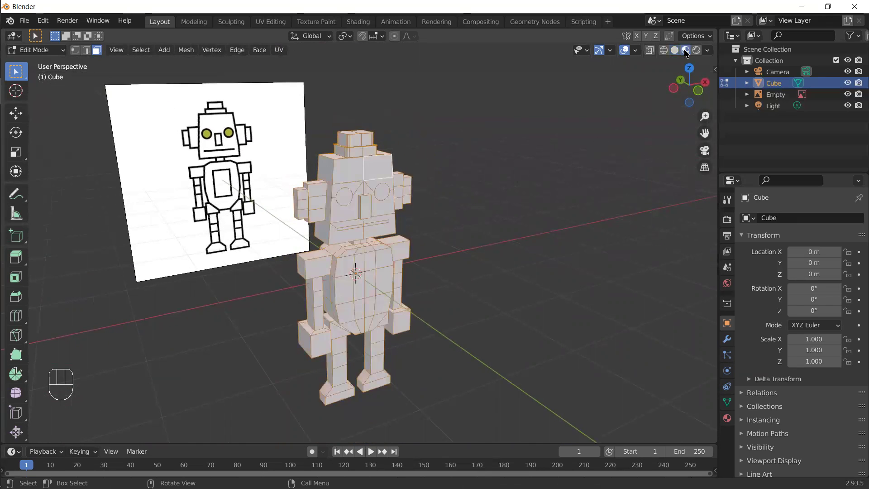
Create material Metalico with Roughness 0.128 and Metallic 0.700 on the robot
{"action": "left_click", "coordinate": [726, 423]}
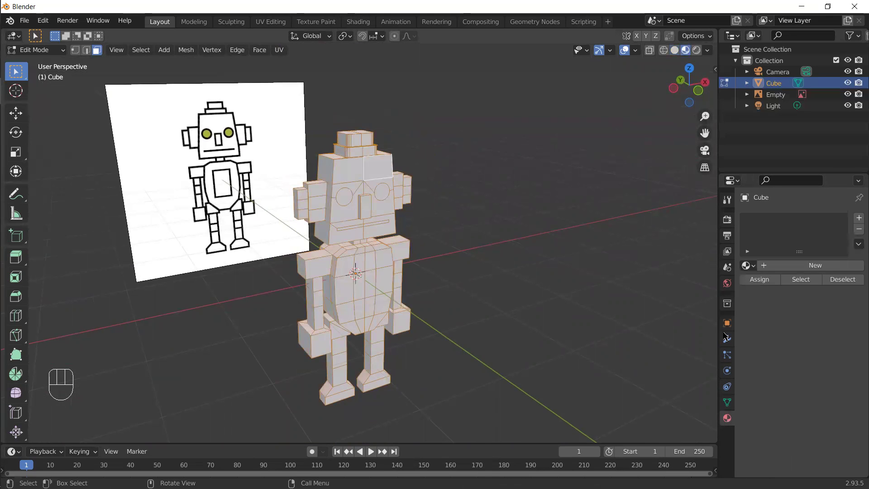
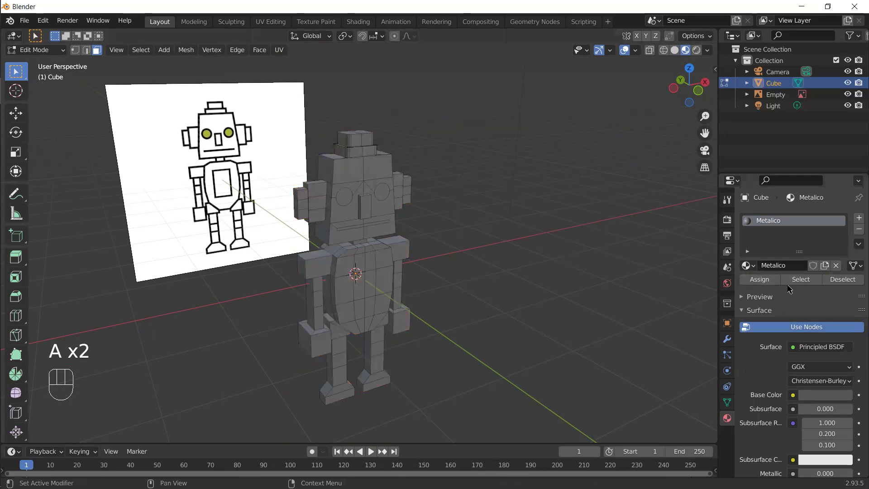
{"action": "left_click_drag", "start_coordinate": [857, 273], "coordinate": [813, 347]}
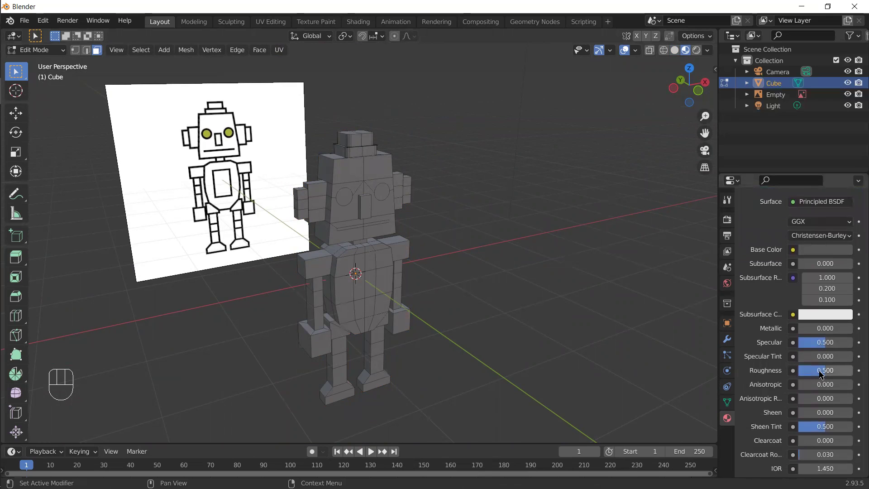
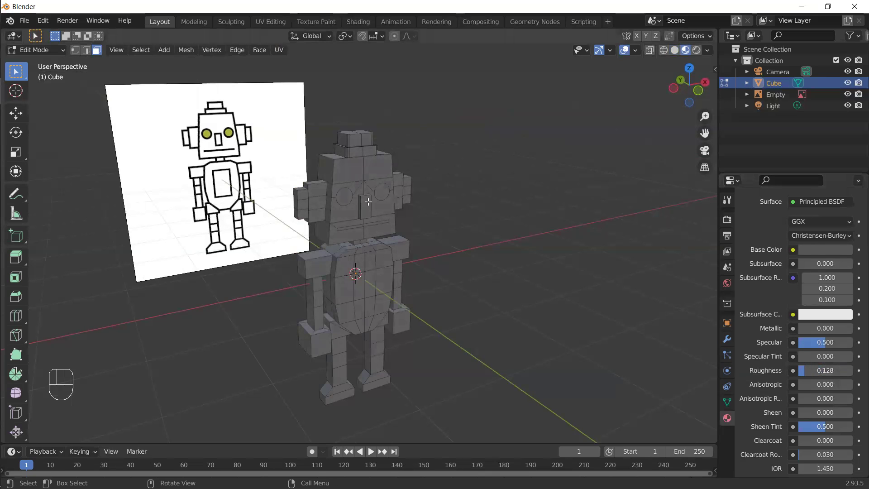
{"action": "middle_click", "coordinate": [346, 199]}
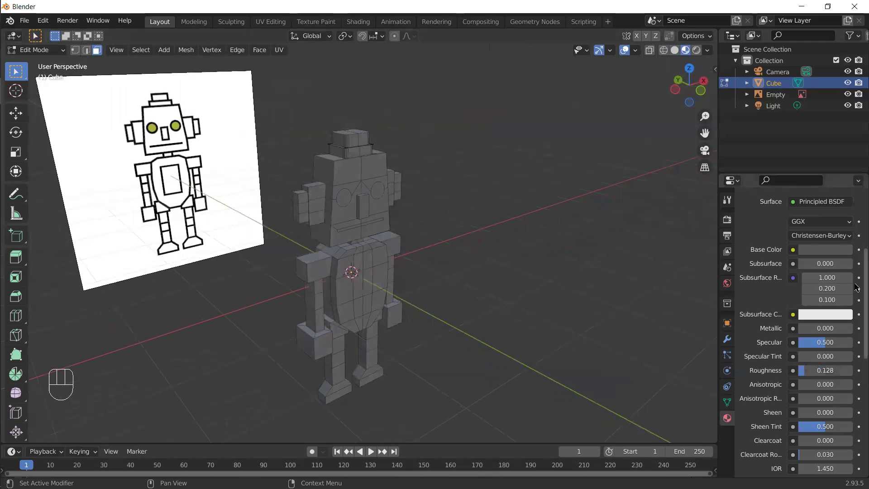
{"action": "left_click_drag", "start_coordinate": [856, 280], "coordinate": [803, 334]}
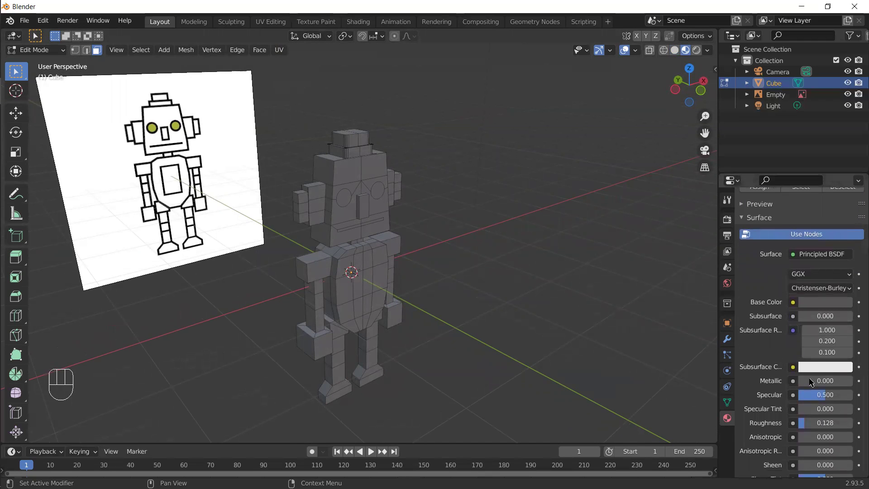
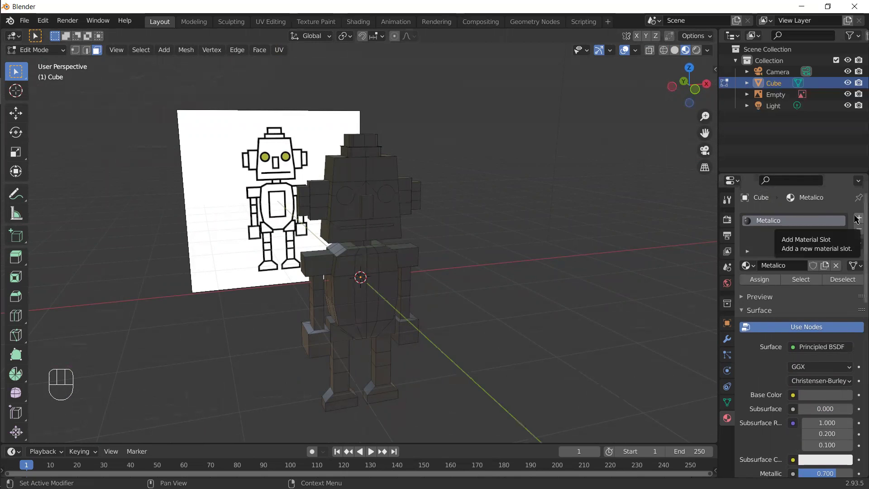
Create material Ojos, assign it to the eye faces, and eyedropper its yellow from the drawing
{"action": "left_click", "coordinate": [856, 219]}
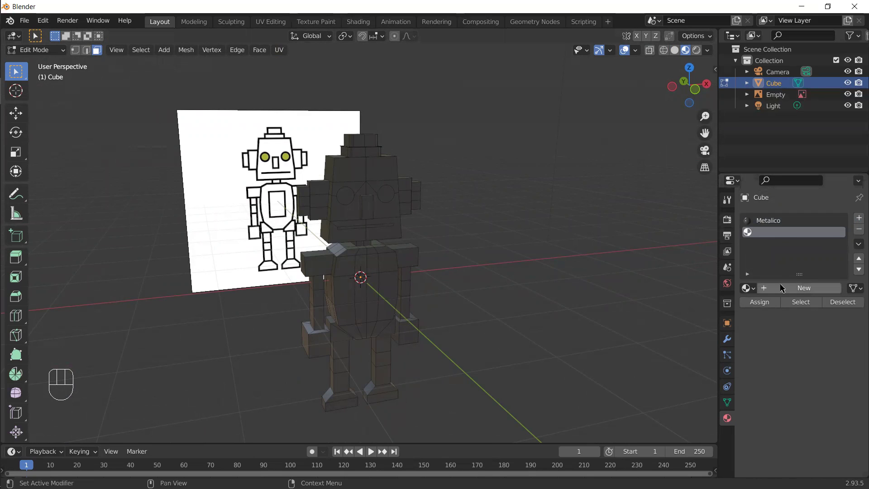
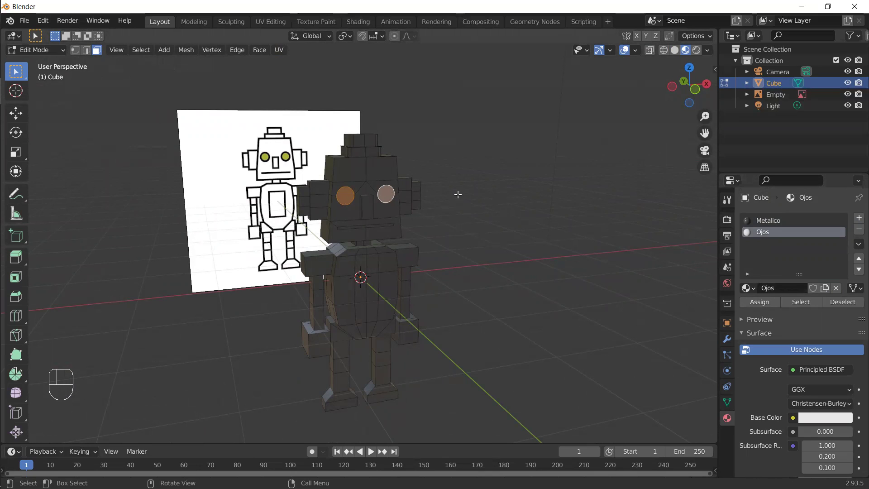
{"action": "left_click", "coordinate": [765, 238]}
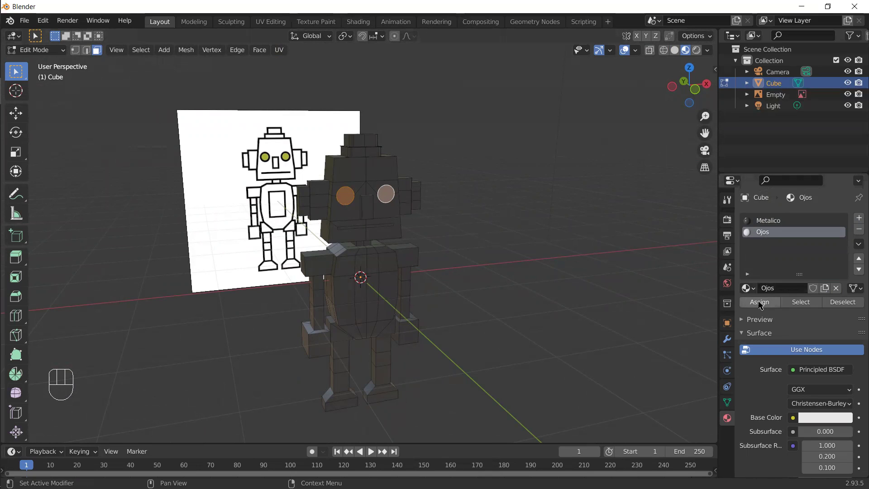
{"action": "left_click", "coordinate": [760, 304]}
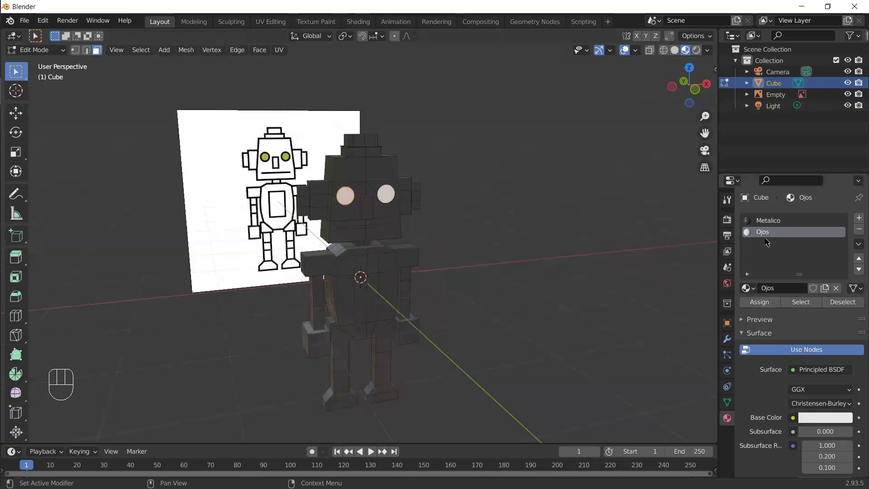
{"action": "left_click", "coordinate": [767, 233]}
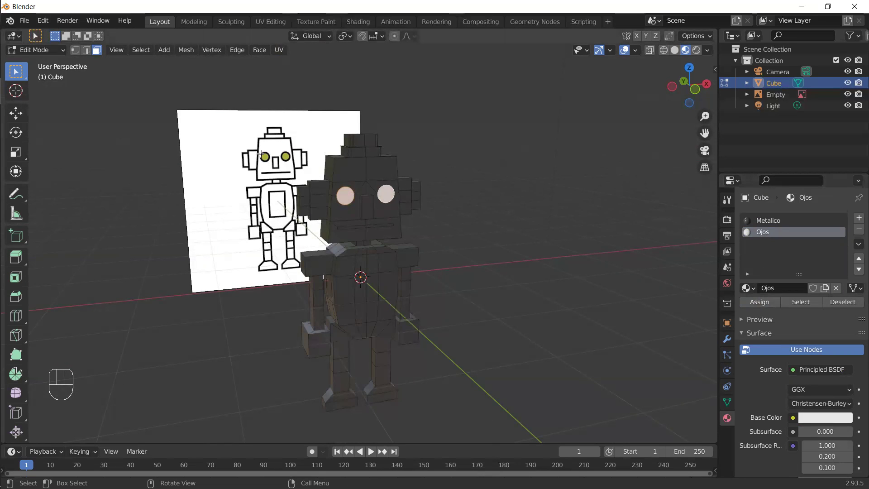
{"action": "left_click", "coordinate": [826, 417]}
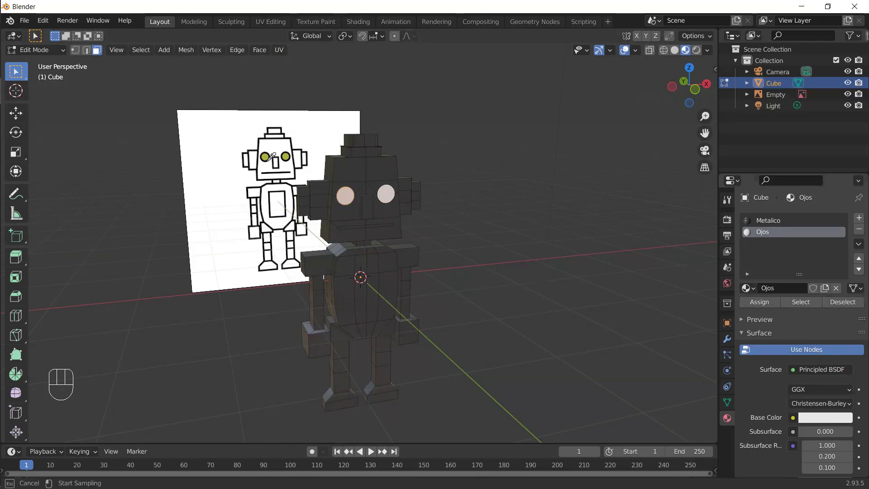
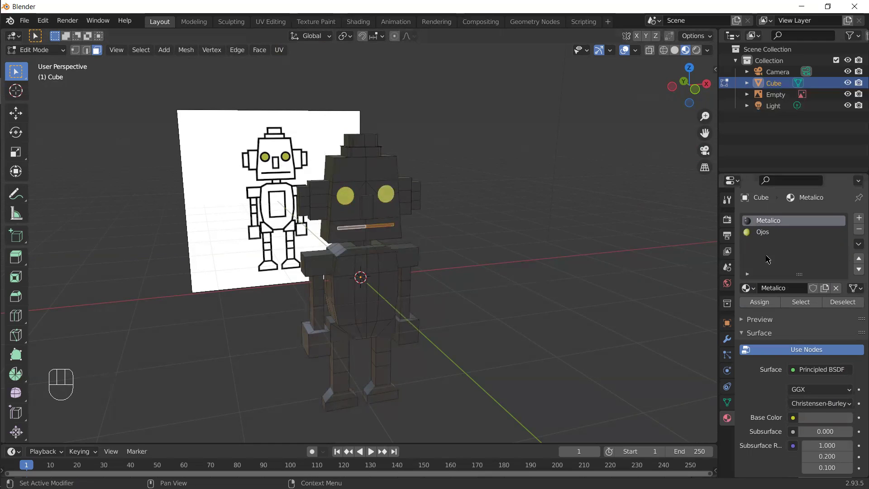
Add a third material Negro with a pure black base colour
{"action": "left_click", "coordinate": [856, 218]}
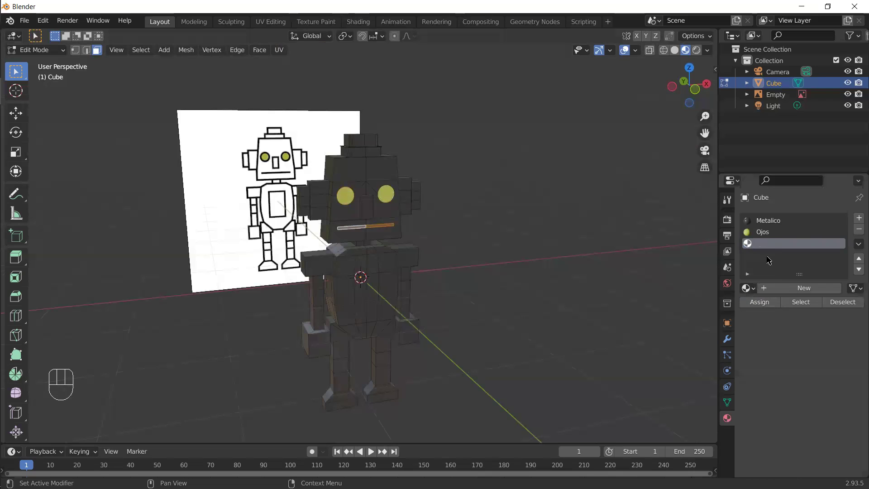
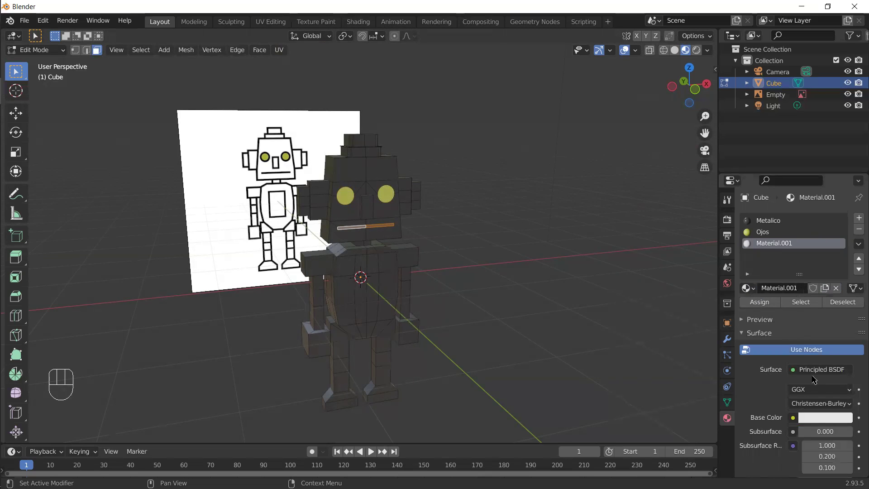
{"action": "left_click_drag", "start_coordinate": [781, 291], "coordinate": [780, 292]}
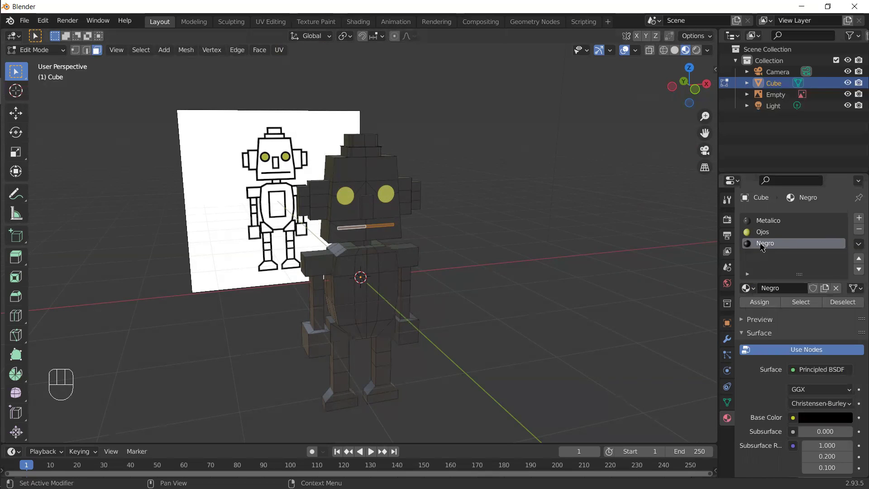
{"action": "left_click", "coordinate": [762, 246]}
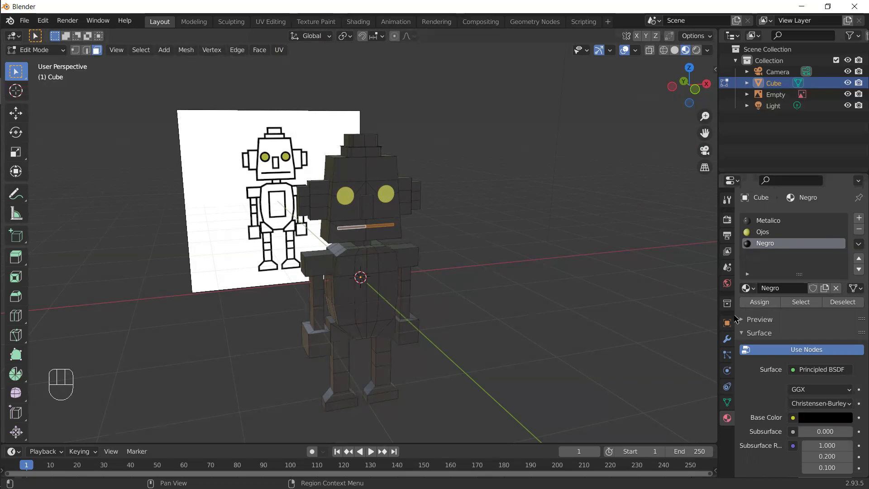
{"action": "left_click", "coordinate": [764, 301]}
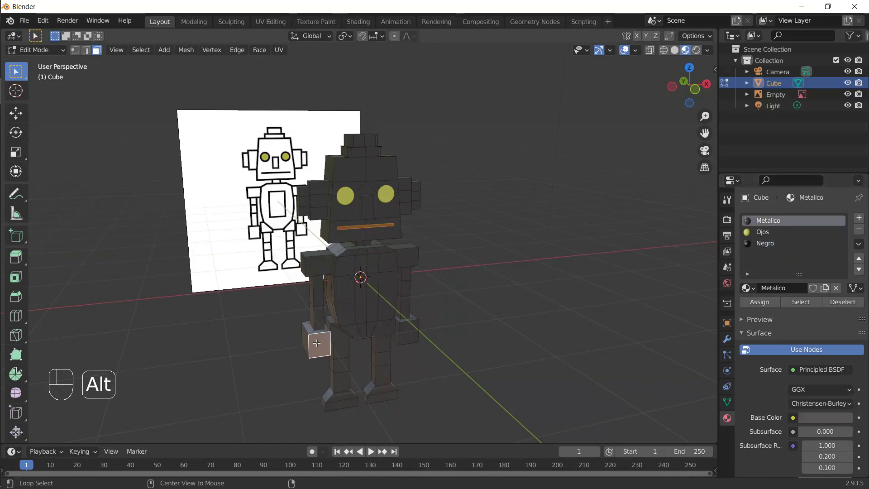
Select the faces of both hand blocks at the ends of the arms
{"action": "left_click", "coordinate": [313, 341]}
{"action": "left_click_drag", "start_coordinate": [313, 342], "coordinate": [346, 295]}
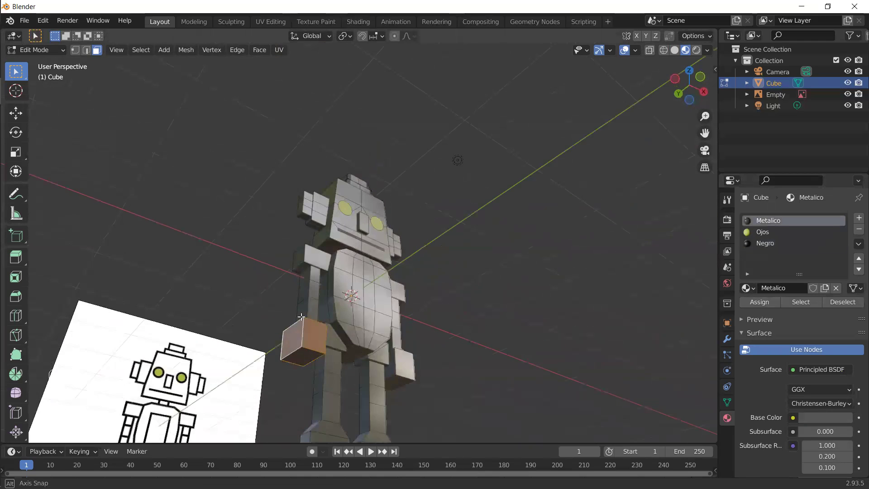
{"action": "left_click", "coordinate": [396, 362]}
{"action": "left_click_drag", "start_coordinate": [421, 364], "coordinate": [443, 398]}
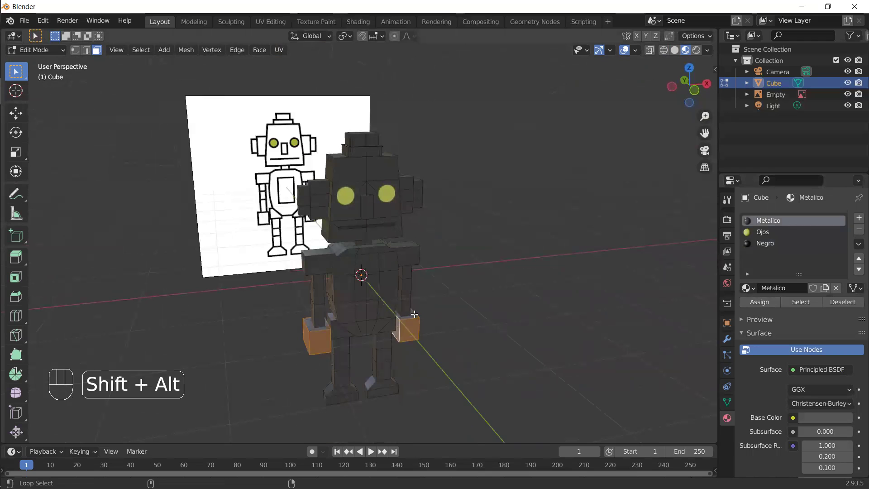
{"action": "left_click", "coordinate": [411, 313]}
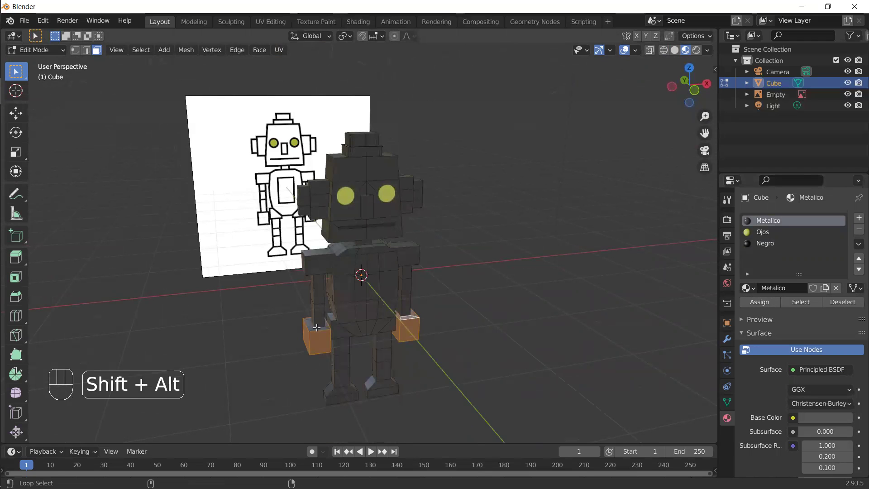
{"action": "left_click", "coordinate": [307, 319]}
{"action": "left_click", "coordinate": [308, 318]}
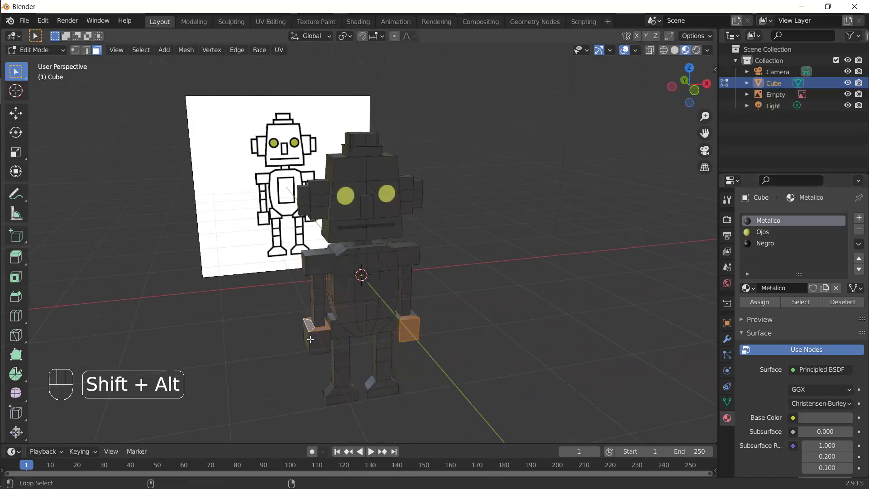
{"action": "left_click", "coordinate": [764, 246]}
{"action": "left_click", "coordinate": [765, 300]}
Assign the black Negro material to the hands and feet and check them from the front
{"action": "left_click_drag", "start_coordinate": [458, 334], "coordinate": [392, 349]}
{"action": "left_click", "coordinate": [413, 366]}
{"action": "left_click", "coordinate": [769, 249]}
{"action": "left_click", "coordinate": [759, 303]}
{"action": "left_click_drag", "start_coordinate": [490, 376], "coordinate": [568, 363]}
{"action": "middle_click", "coordinate": [483, 342]}
{"action": "left_click", "coordinate": [777, 218]}
{"action": "left_click", "coordinate": [777, 218]}
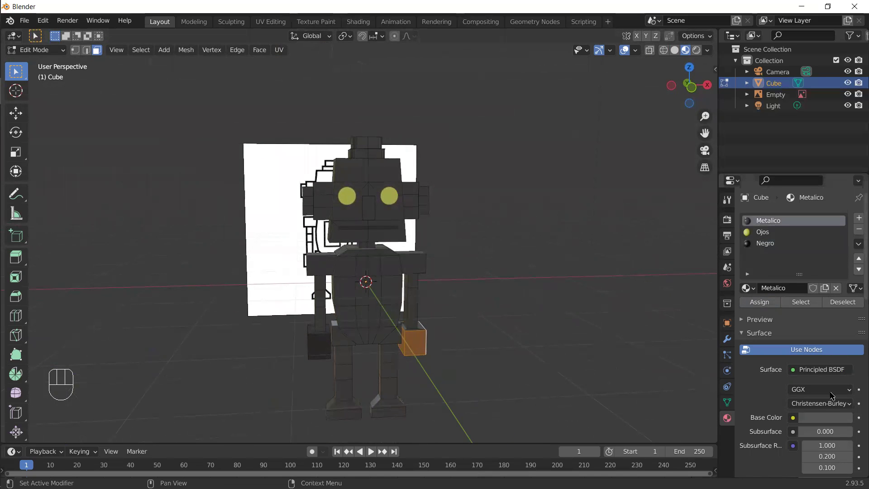
{"action": "left_click_drag", "start_coordinate": [826, 419], "coordinate": [827, 356]}
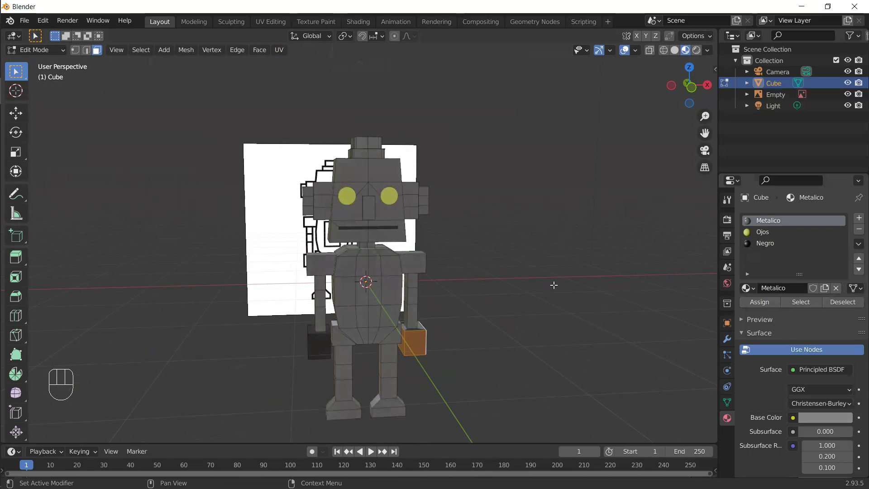
{"action": "left_click_drag", "start_coordinate": [464, 296], "coordinate": [429, 312]}
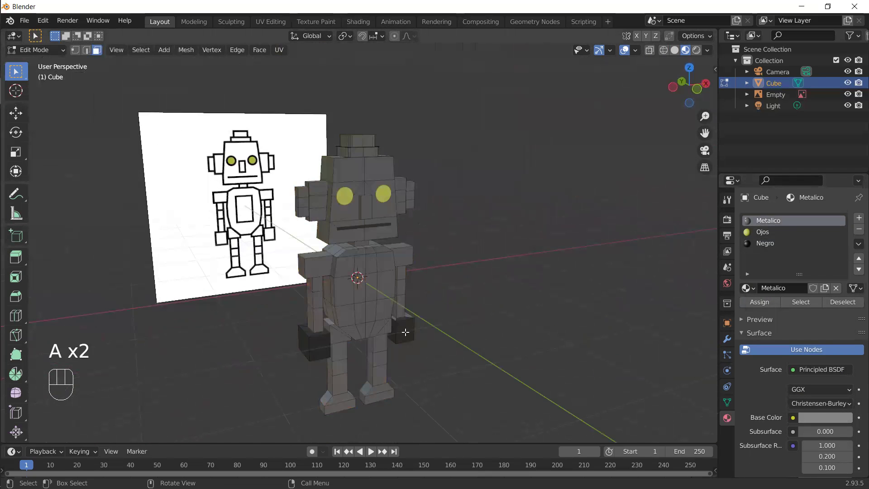
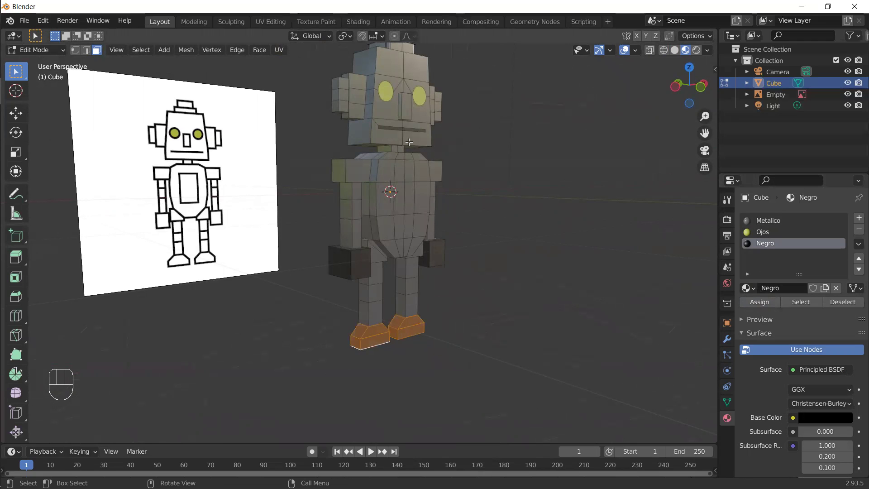
{"action": "left_click_drag", "start_coordinate": [399, 207], "coordinate": [384, 212]}
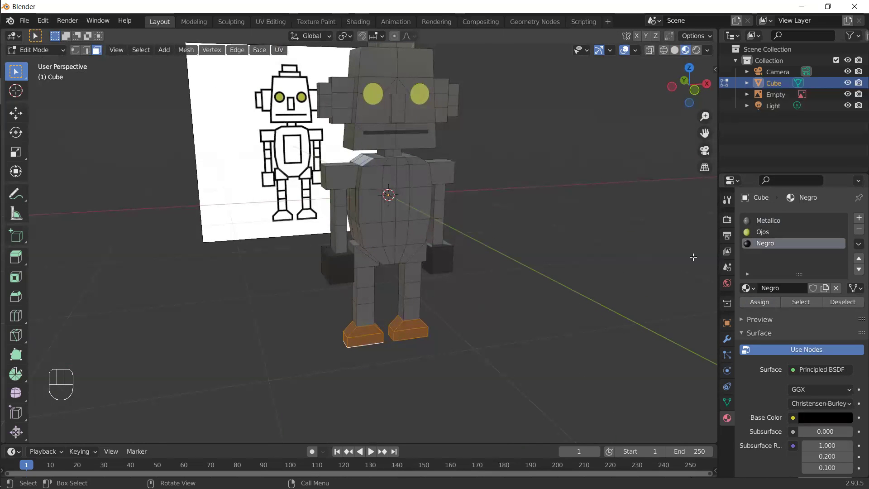
Create blue material celeste and assign it to the arm and leg faces
{"action": "left_click", "coordinate": [856, 218]}
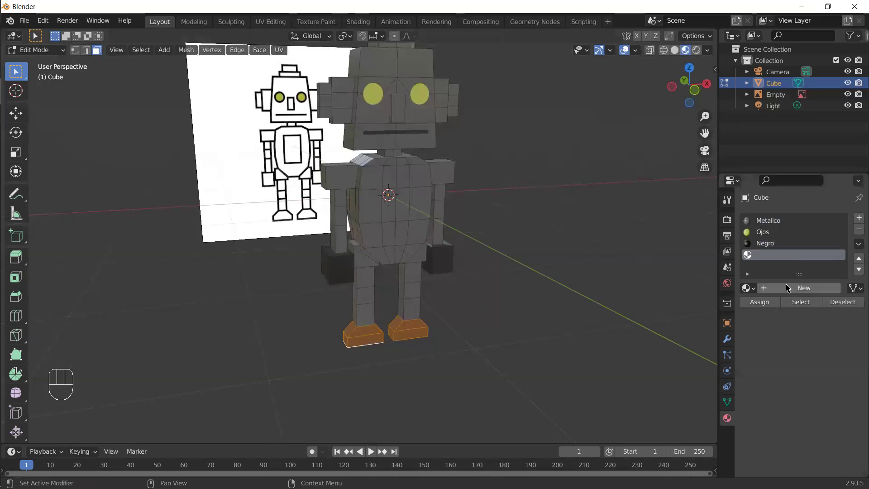
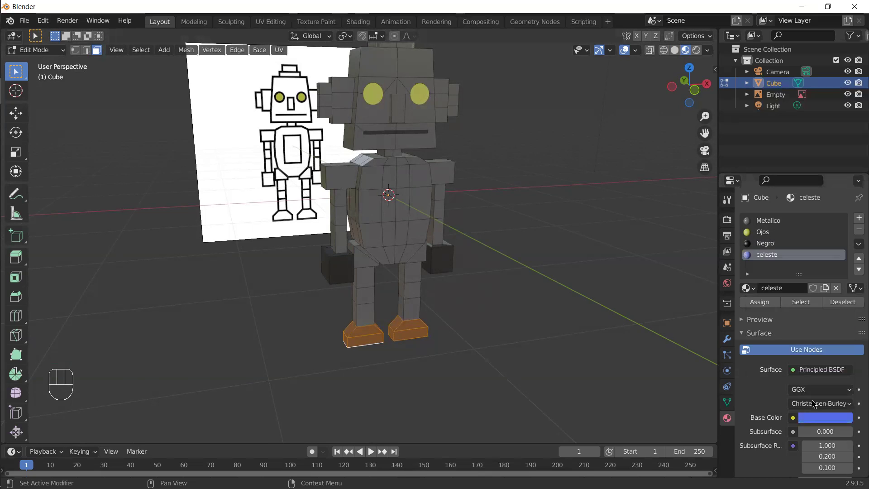
{"action": "left_click", "coordinate": [444, 192]}
{"action": "left_click", "coordinate": [442, 225]}
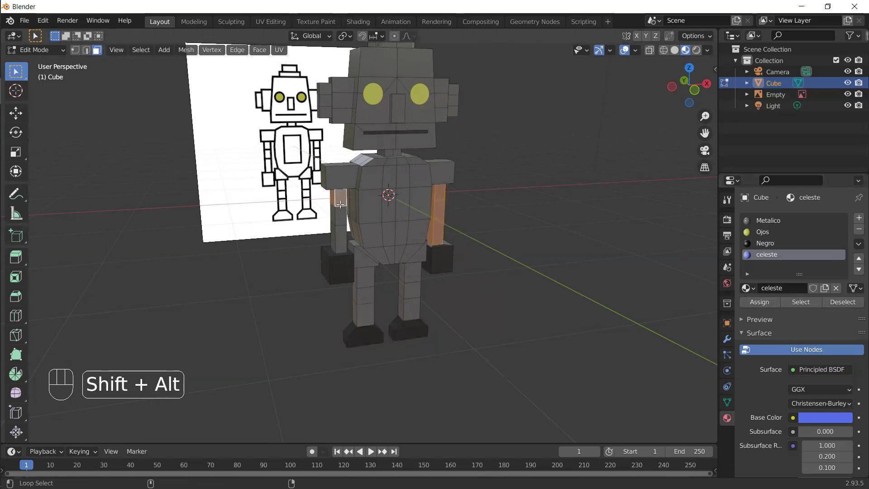
{"action": "left_click_drag", "start_coordinate": [343, 229], "coordinate": [348, 243]}
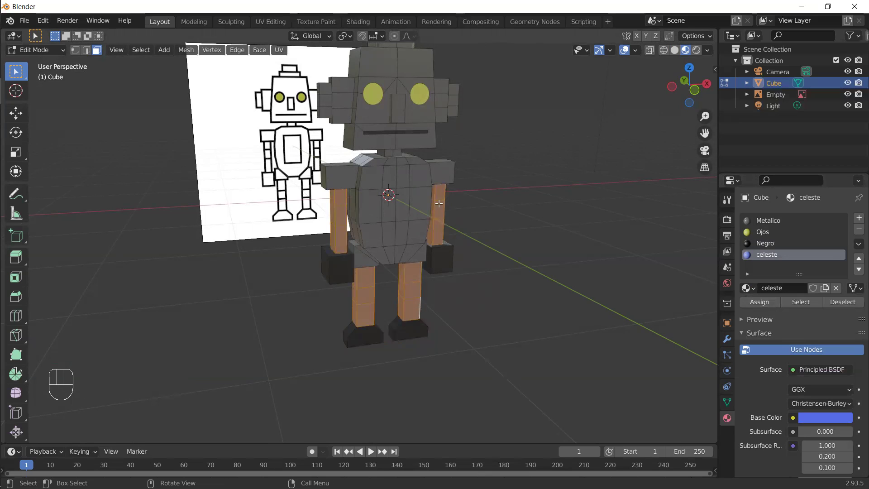
{"action": "left_click", "coordinate": [776, 258]}
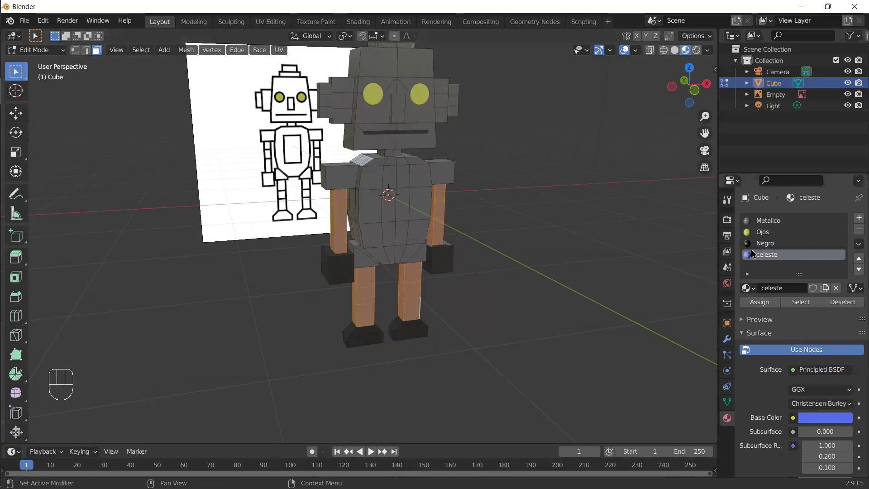
{"action": "left_click", "coordinate": [756, 304]}
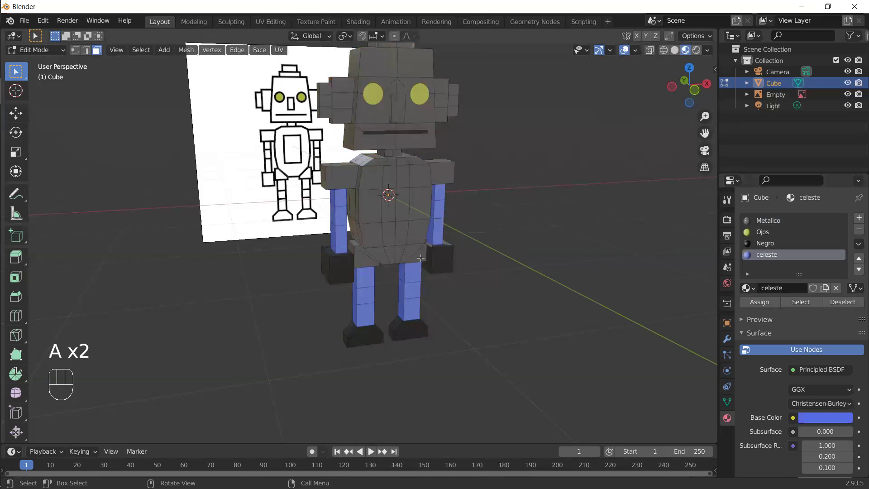
Clear the selection and orbit around the robot to inspect the colours
{"action": "key", "text": "a"}
{"action": "left_click_drag", "start_coordinate": [395, 271], "coordinate": [380, 278]}
{"action": "middle_click", "coordinate": [491, 221]}
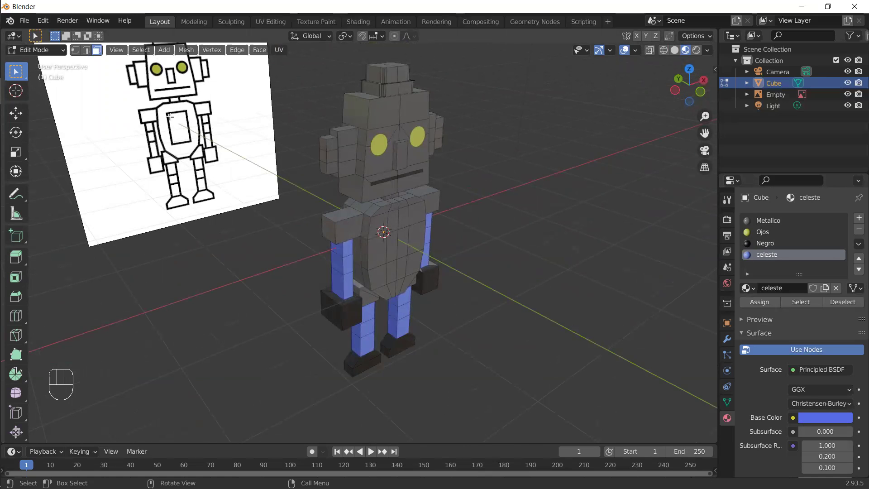
{"action": "middle_click", "coordinate": [395, 230]}
In front X-ray view, select the chest vertices and try sliding the loop, then cancel
{"action": "key", "text": "KP_1"}
{"action": "key", "text": "alt+z"}
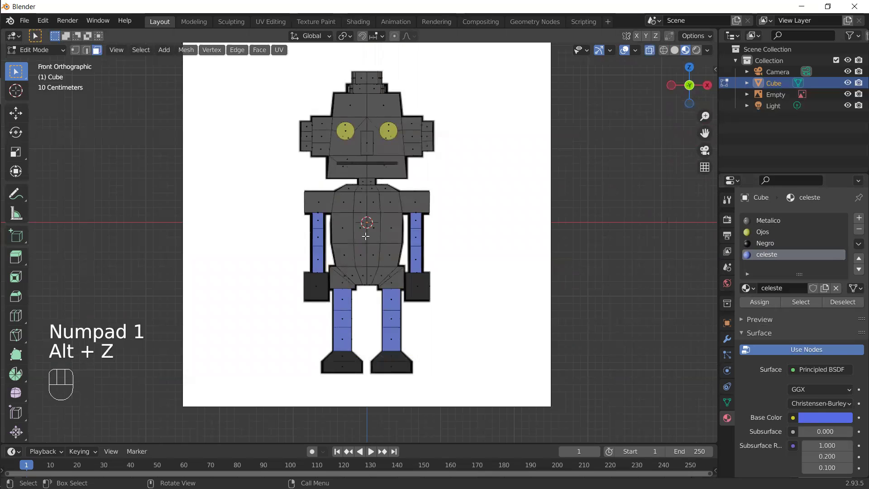
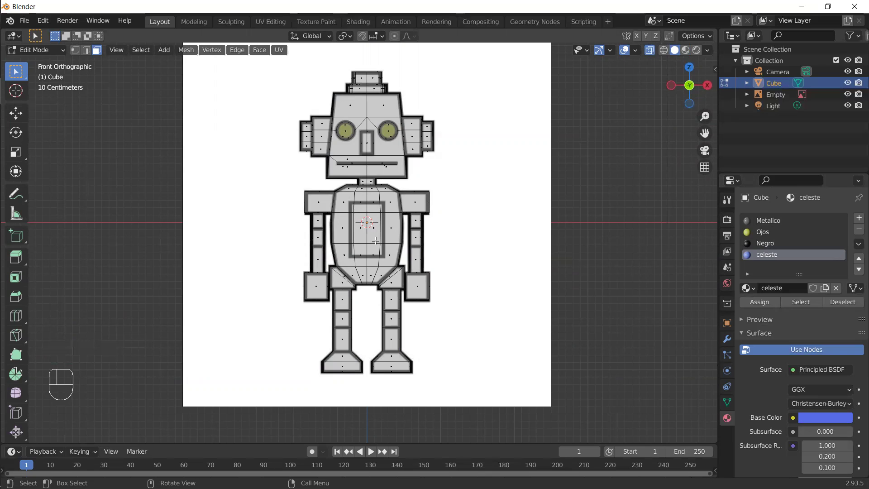
{"action": "key", "text": "alt+z"}
{"action": "key", "text": "1"}
{"action": "left_click", "coordinate": [353, 209]}
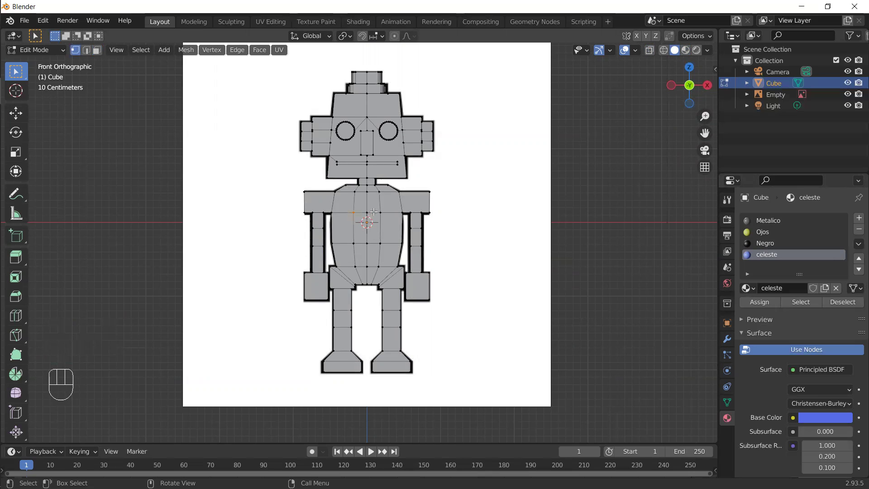
{"action": "left_click_drag", "start_coordinate": [377, 213], "coordinate": [387, 215]}
{"action": "left_click_drag", "start_coordinate": [370, 234], "coordinate": [425, 252]}
{"action": "key", "text": "alt+z"}
{"action": "key", "text": "KP_1"}
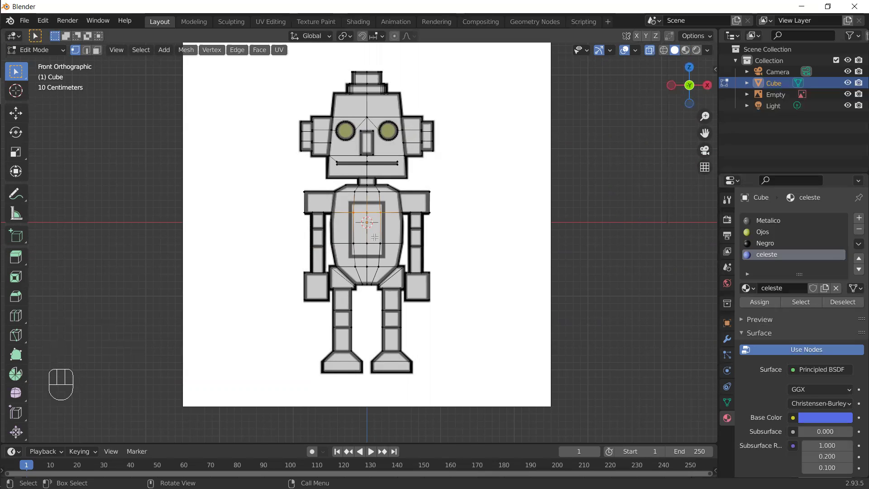
{"action": "key", "text": "g"}
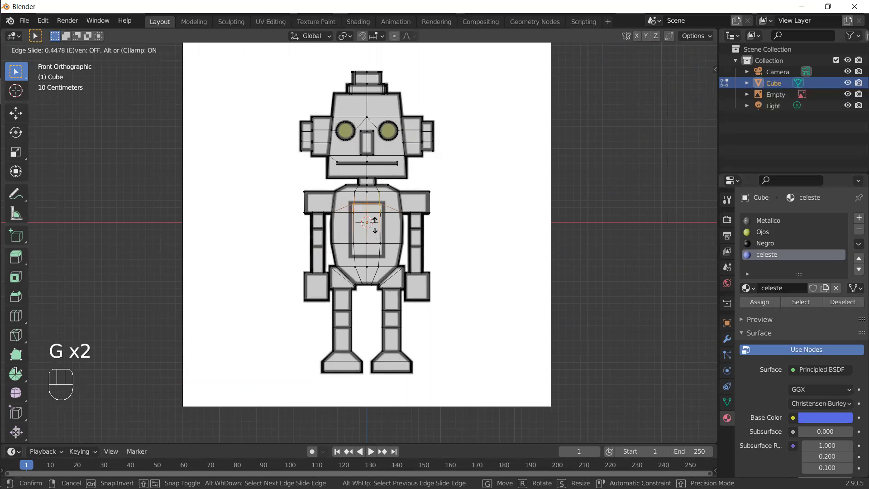
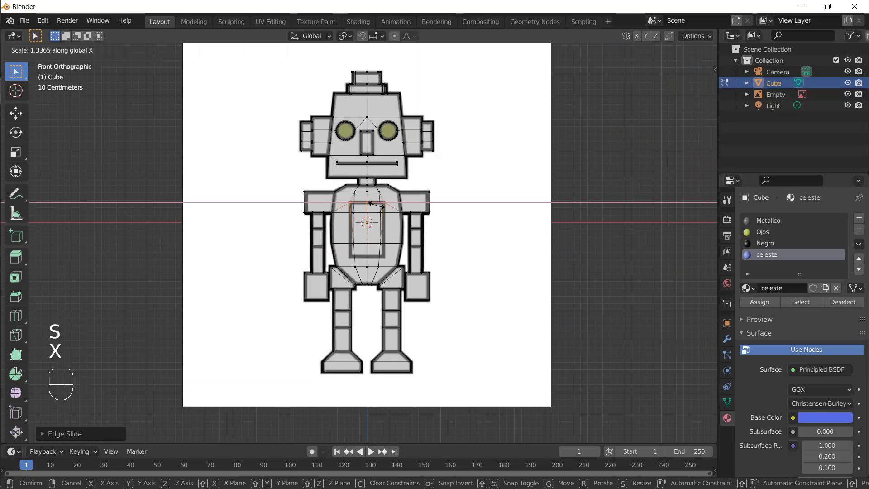
{"action": "right_click", "coordinate": [377, 204]}
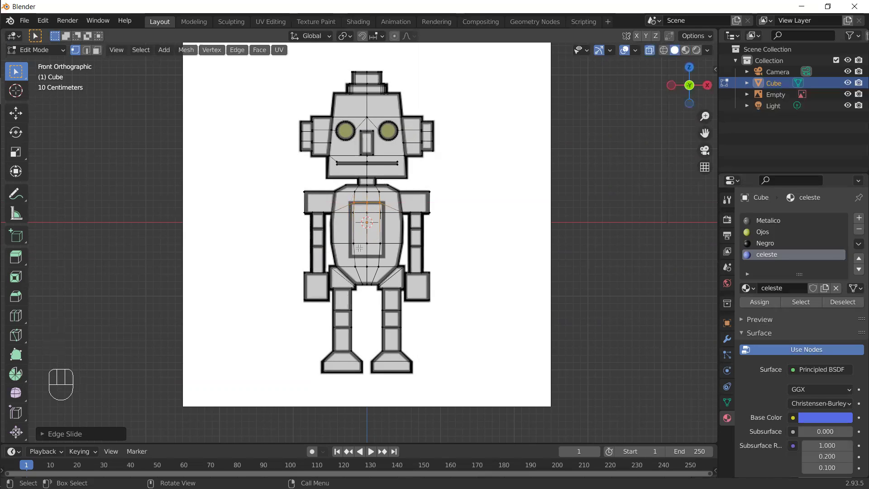
{"action": "key", "text": "alt+z"}
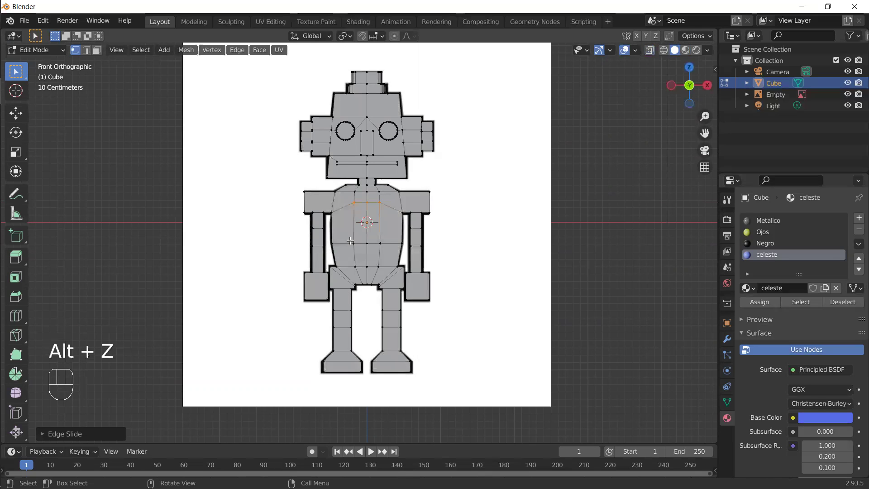
Slide the lower chest edge loop down and select the chest panel outline loop
{"action": "left_click_drag", "start_coordinate": [352, 238], "coordinate": [360, 262]}
{"action": "left_click_drag", "start_coordinate": [349, 265], "coordinate": [390, 258]}
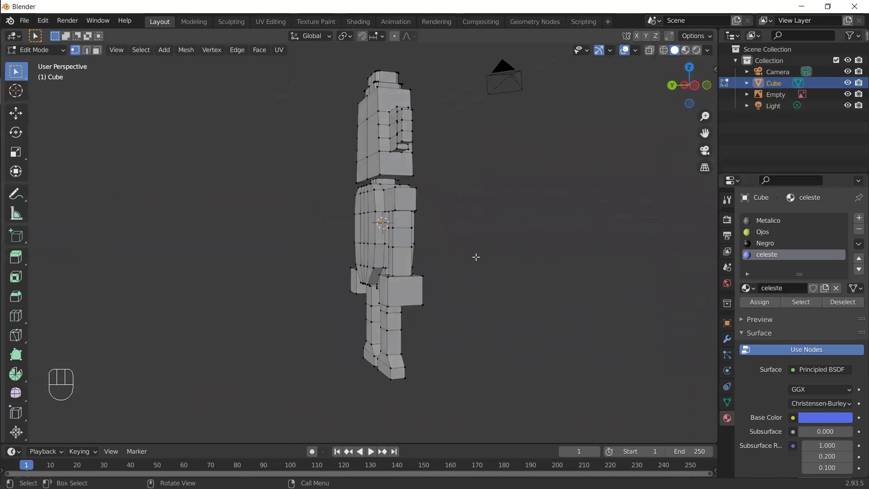
{"action": "left_click_drag", "start_coordinate": [464, 254], "coordinate": [372, 238]}
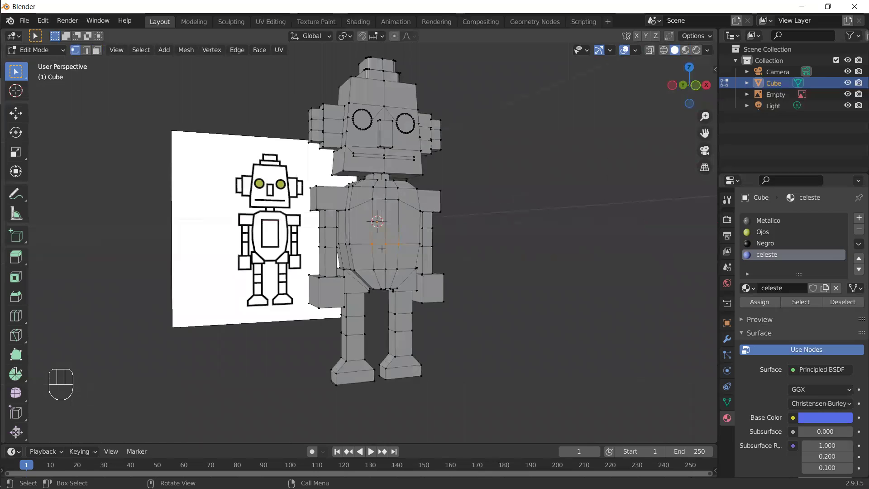
{"action": "key", "text": "KP_1"}
{"action": "key", "text": "alt+z"}
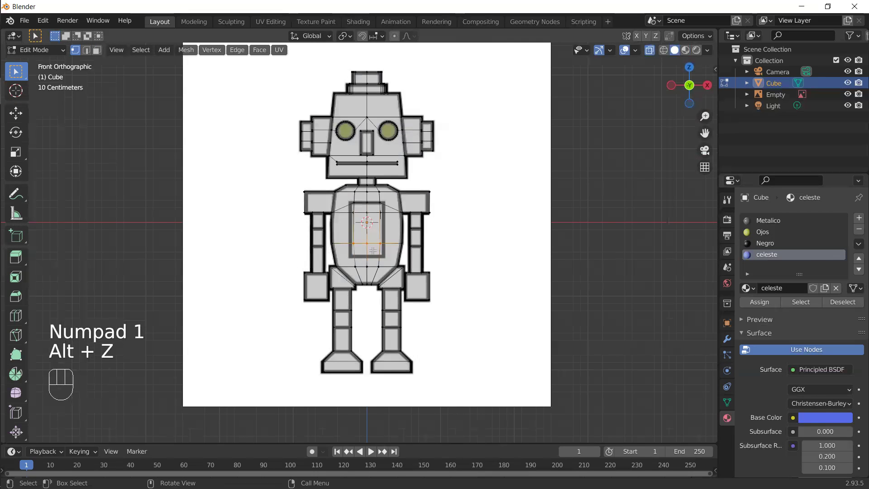
{"action": "key", "text": "g"}
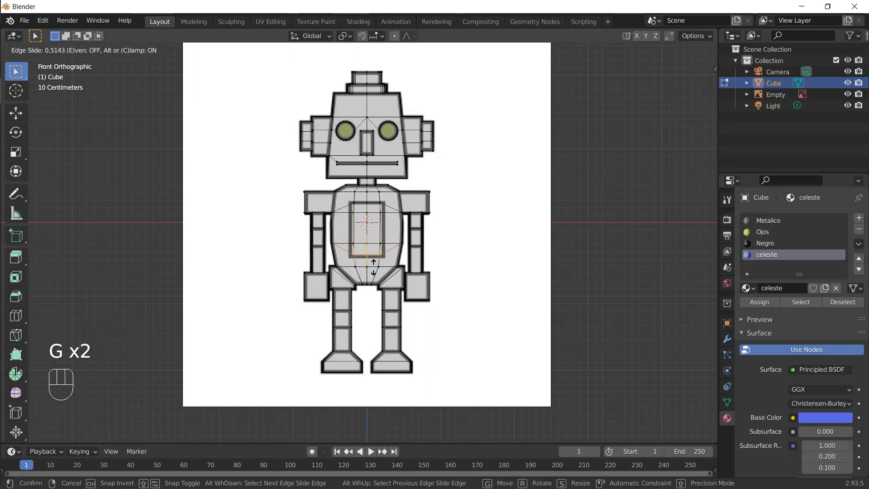
{"action": "left_click", "coordinate": [374, 265]}
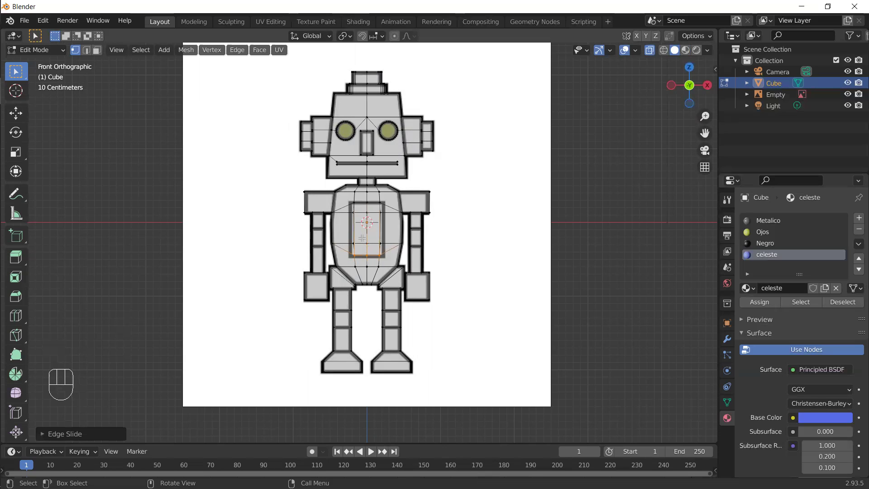
{"action": "key", "text": "alt+z"}
{"action": "left_click", "coordinate": [382, 205]}
{"action": "left_click_drag", "start_coordinate": [352, 200], "coordinate": [367, 209]}
{"action": "left_click", "coordinate": [381, 201]}
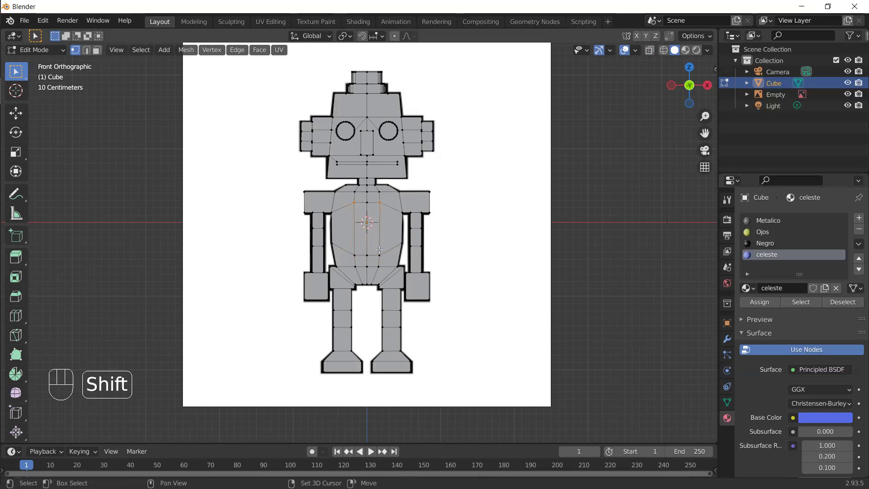
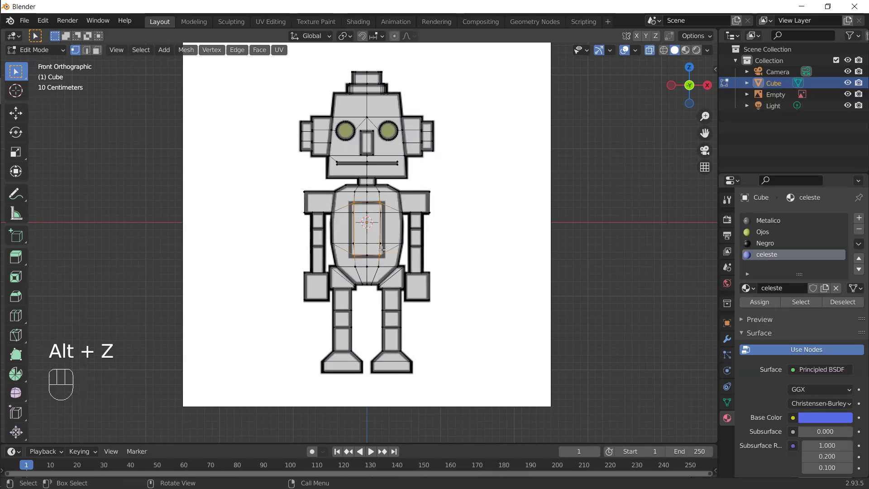
Scale the chest panel outline along X to make it wider
{"action": "key", "text": "s"}
{"action": "key", "text": "x"}
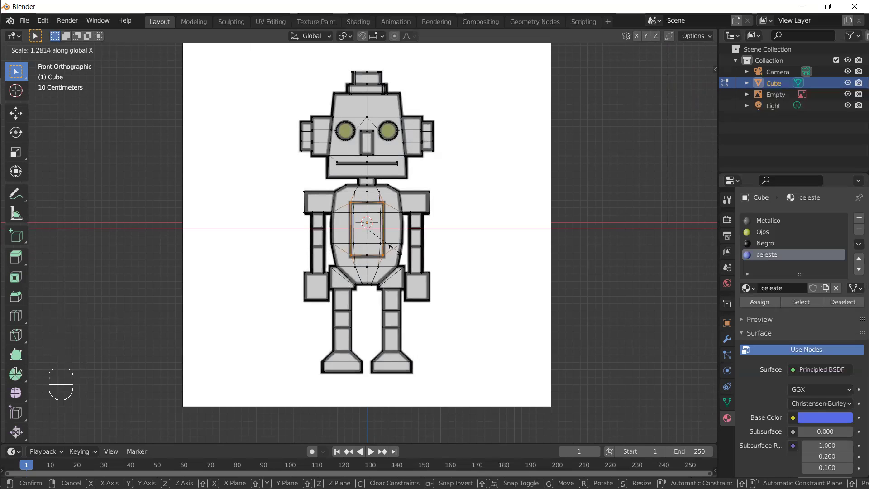
{"action": "left_click_drag", "start_coordinate": [395, 248], "coordinate": [374, 228]}
{"action": "key", "text": "alt+z"}
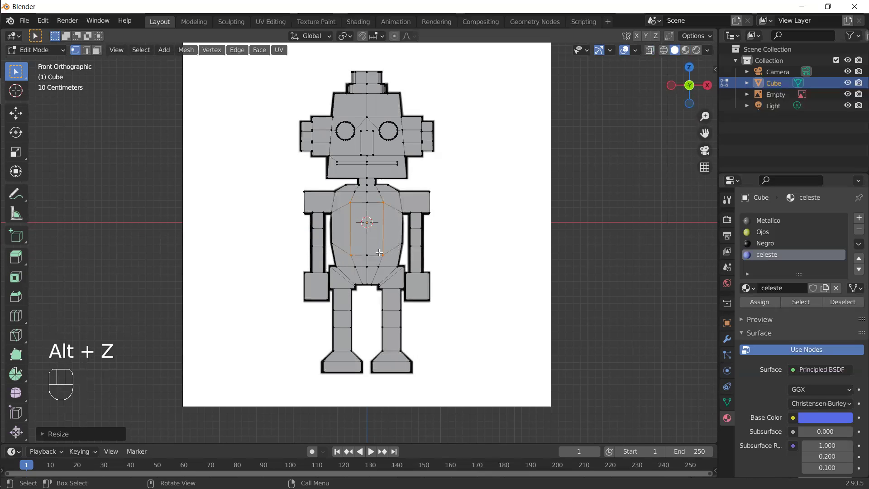
Select the chest panel faces and assign the blue celeste material
{"action": "key", "text": "3"}
{"action": "left_click", "coordinate": [372, 226]}
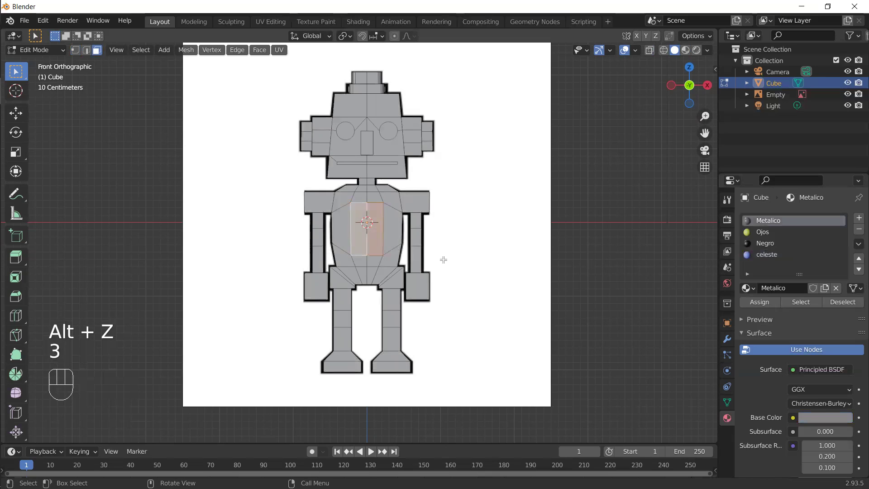
{"action": "middle_click", "coordinate": [451, 266]}
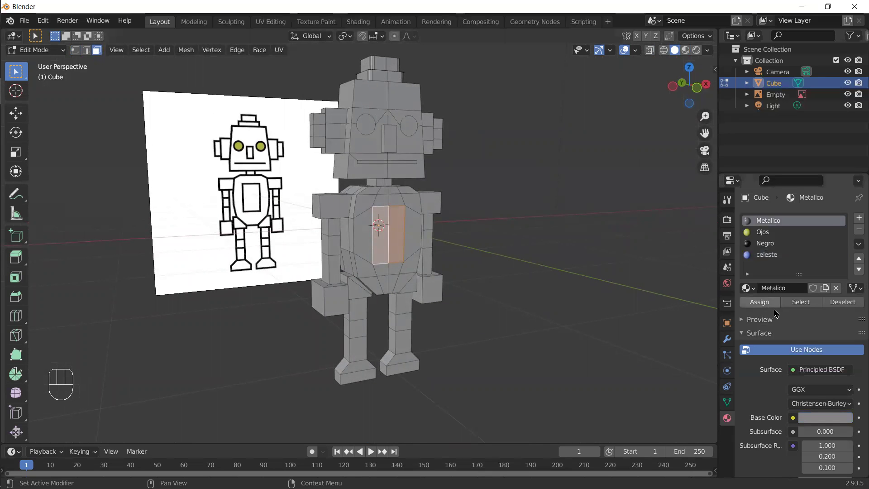
{"action": "left_click", "coordinate": [772, 261]}
{"action": "left_click", "coordinate": [759, 301]}
Show material colours, deselect, and from the front select the chest panel corners
{"action": "left_click", "coordinate": [688, 49]}
{"action": "key", "text": "alt+z"}
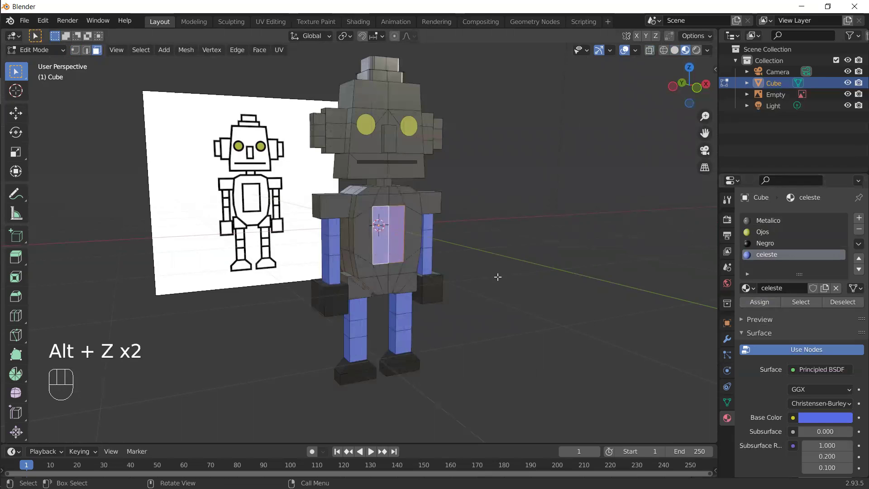
{"action": "key", "text": "a"}
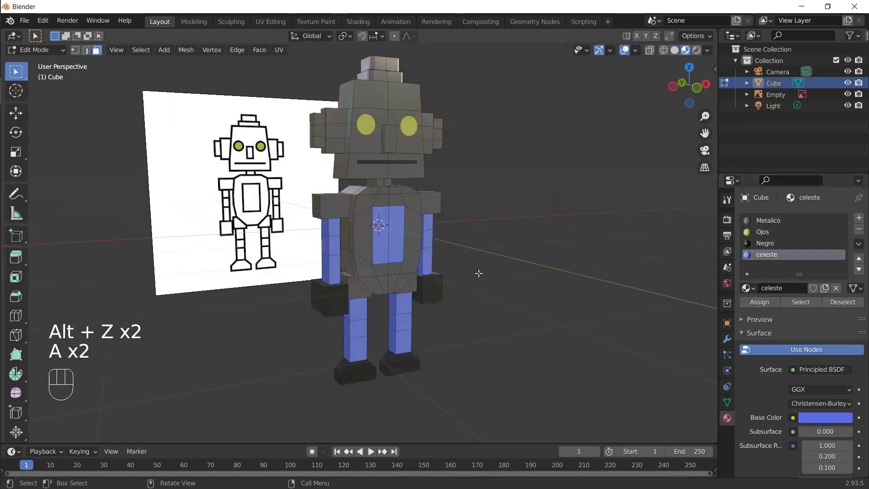
{"action": "left_click_drag", "start_coordinate": [486, 277], "coordinate": [435, 276]}
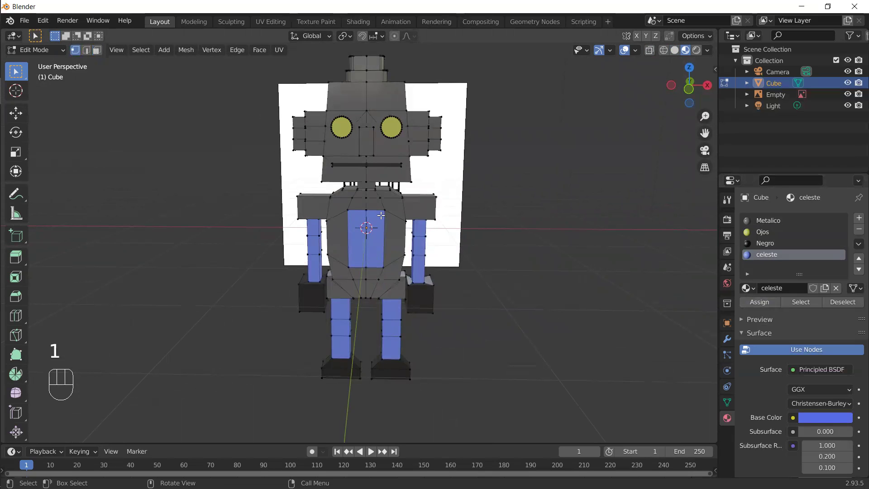
{"action": "key", "text": "KP_1"}
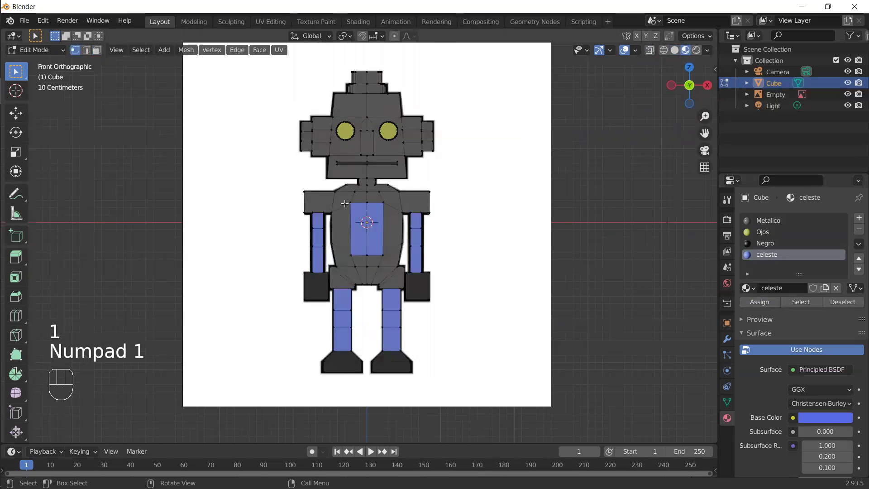
{"action": "left_click", "coordinate": [383, 199]}
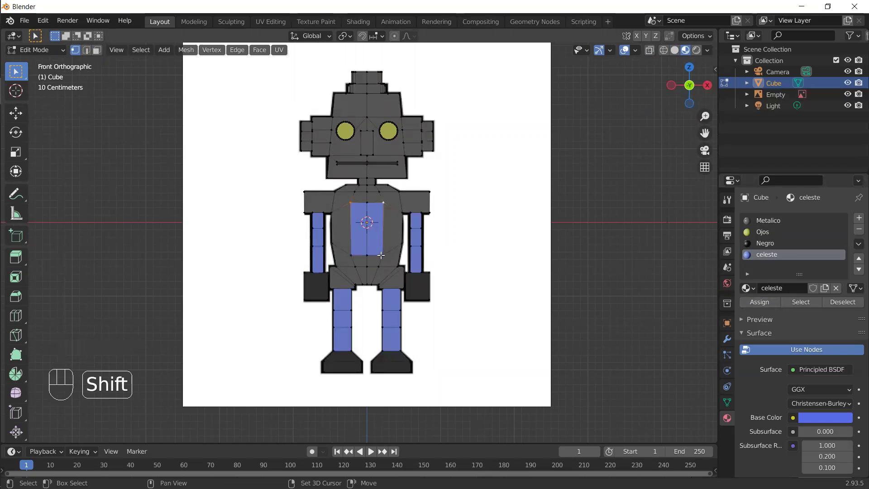
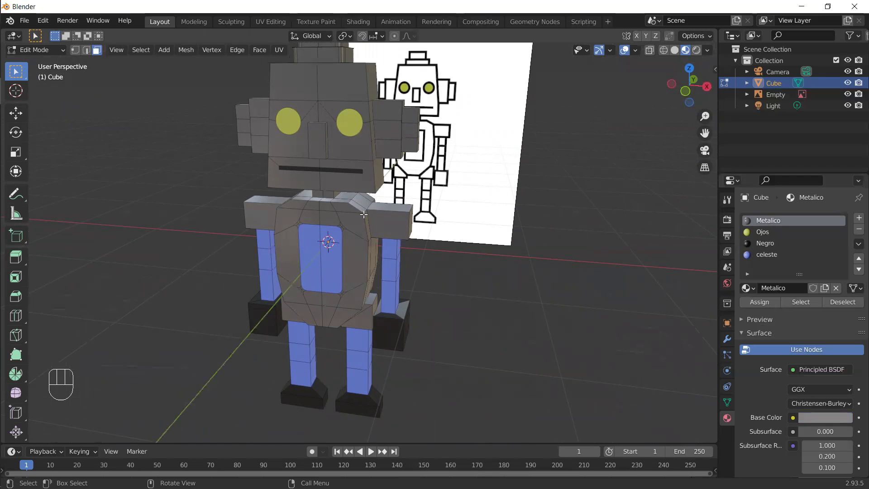
Bevel an edge on the robot's foot with Ctrl+B, about 0.026 m wide with two segments
{"action": "left_click", "coordinate": [387, 208]}
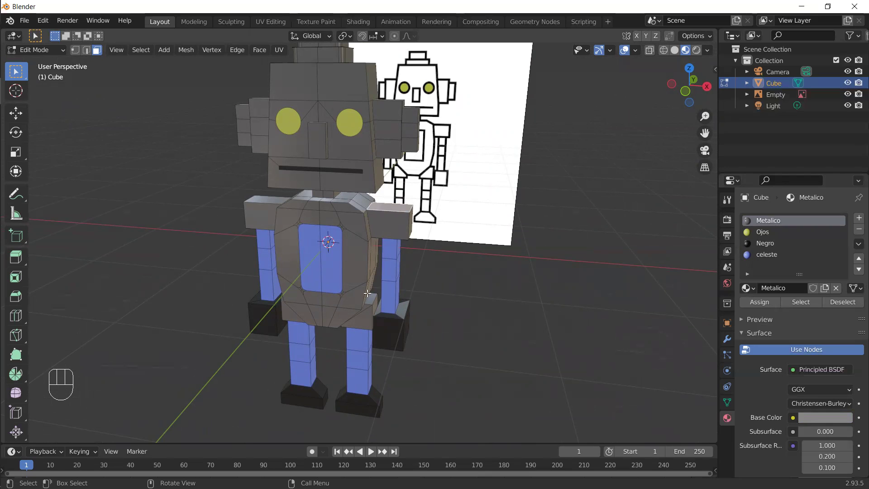
{"action": "left_click_drag", "start_coordinate": [372, 326], "coordinate": [369, 308]}
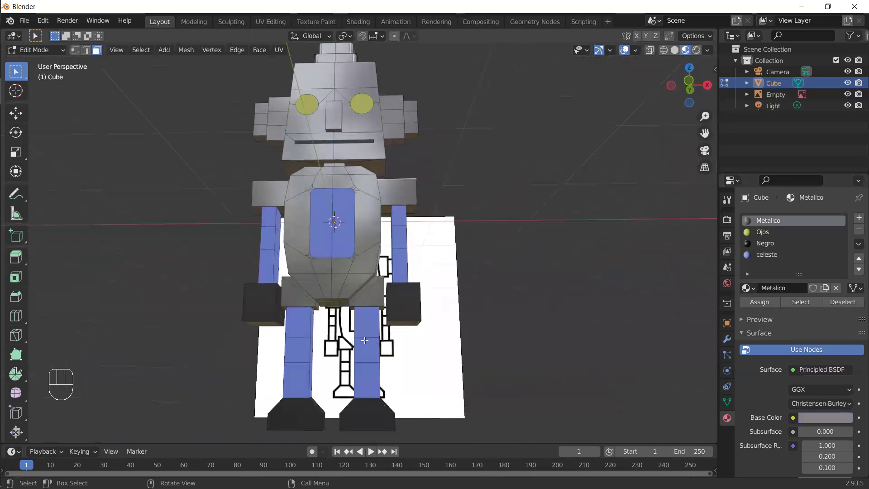
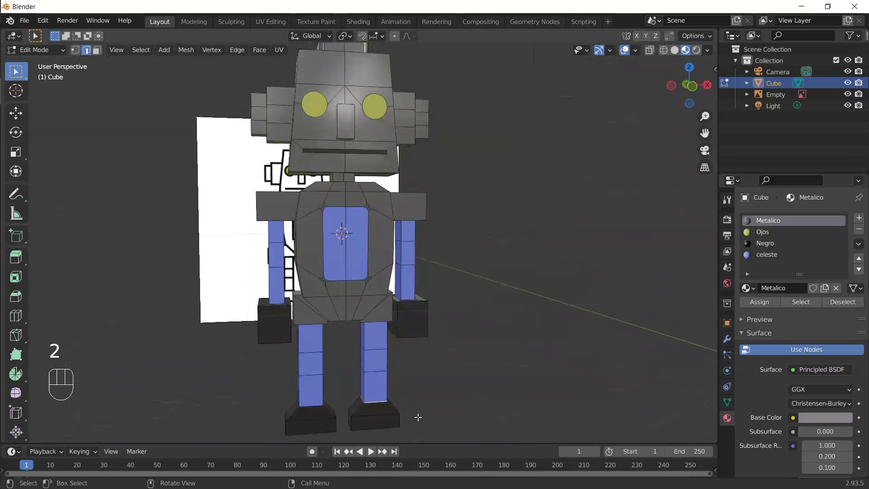
{"action": "key", "text": "ctrl+b"}
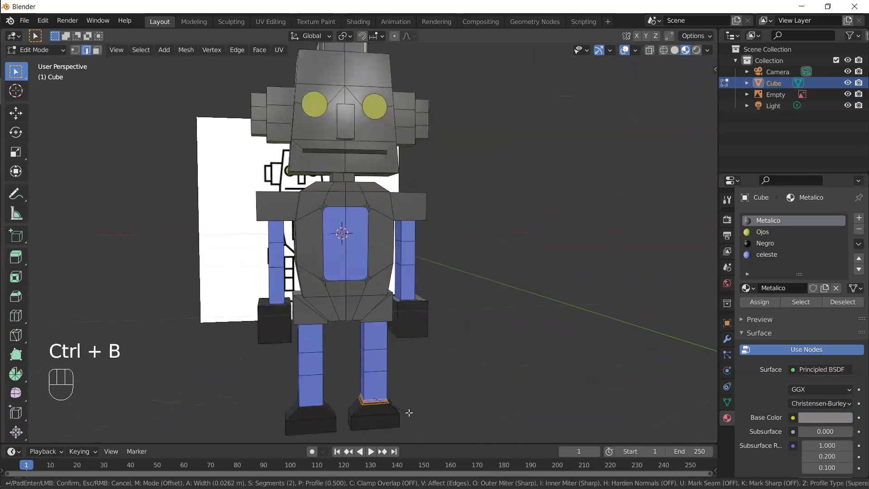
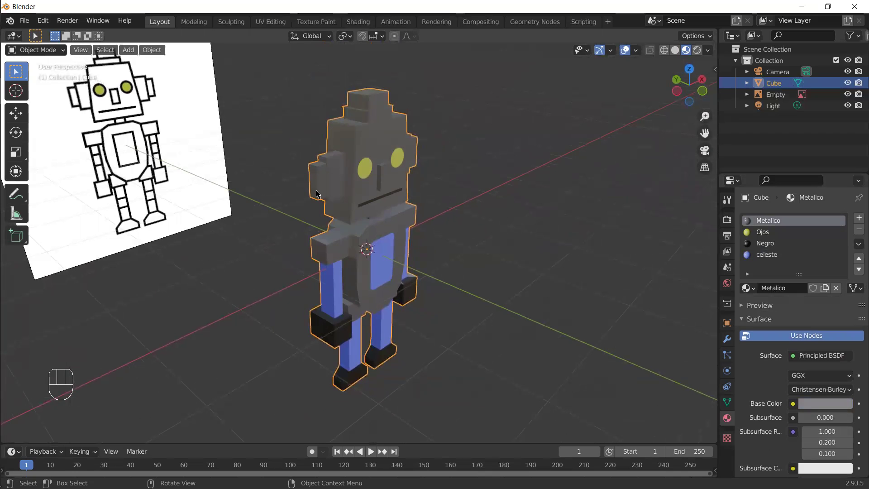
Inspect the robot from all sides and raise Metalico's Metallic to 0.807
{"action": "left_click_drag", "start_coordinate": [357, 204], "coordinate": [278, 198]}
{"action": "left_click_drag", "start_coordinate": [283, 210], "coordinate": [281, 222]}
{"action": "left_click_drag", "start_coordinate": [358, 239], "coordinate": [220, 236]}
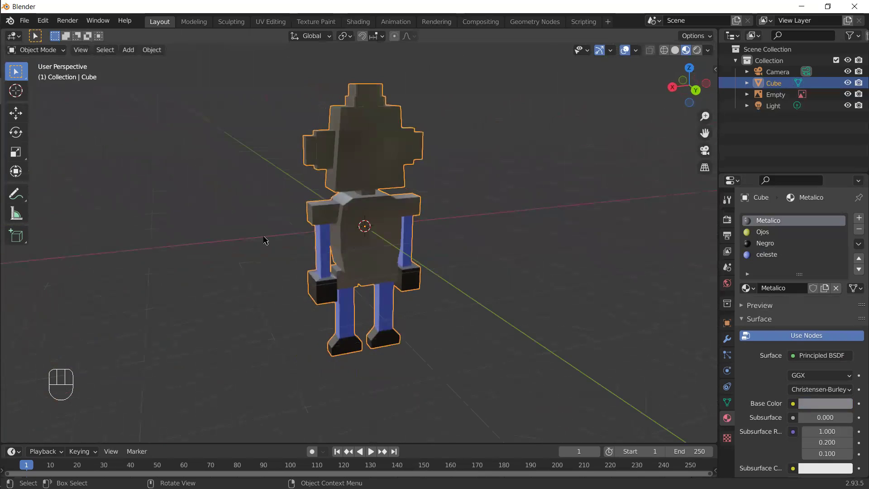
{"action": "left_click_drag", "start_coordinate": [442, 231], "coordinate": [296, 268]}
{"action": "left_click", "coordinate": [392, 181]}
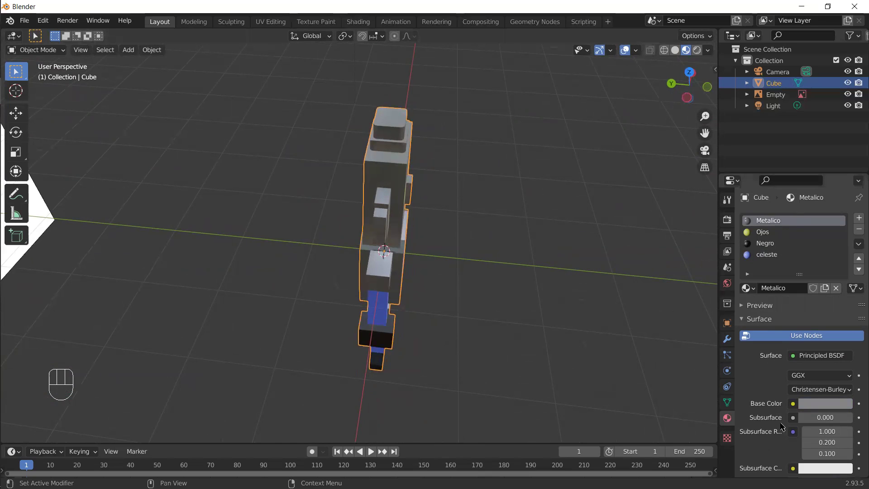
{"action": "left_click_drag", "start_coordinate": [856, 331], "coordinate": [855, 344]}
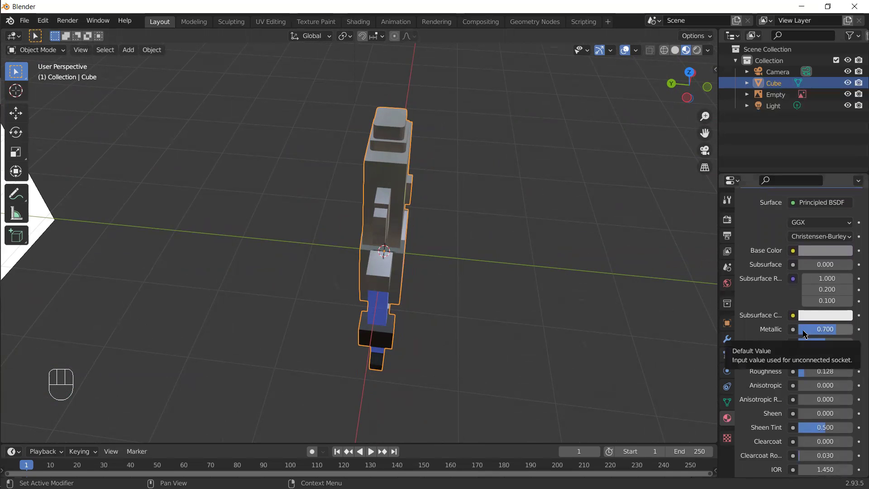
{"action": "left_click_drag", "start_coordinate": [472, 280], "coordinate": [405, 276]}
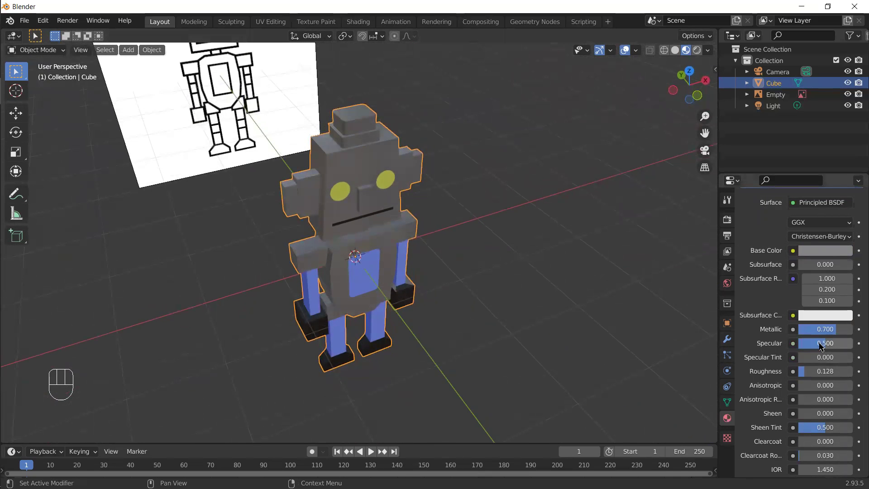
{"action": "left_click_drag", "start_coordinate": [835, 333], "coordinate": [720, 306]}
{"action": "left_click_drag", "start_coordinate": [510, 270], "coordinate": [468, 219]}
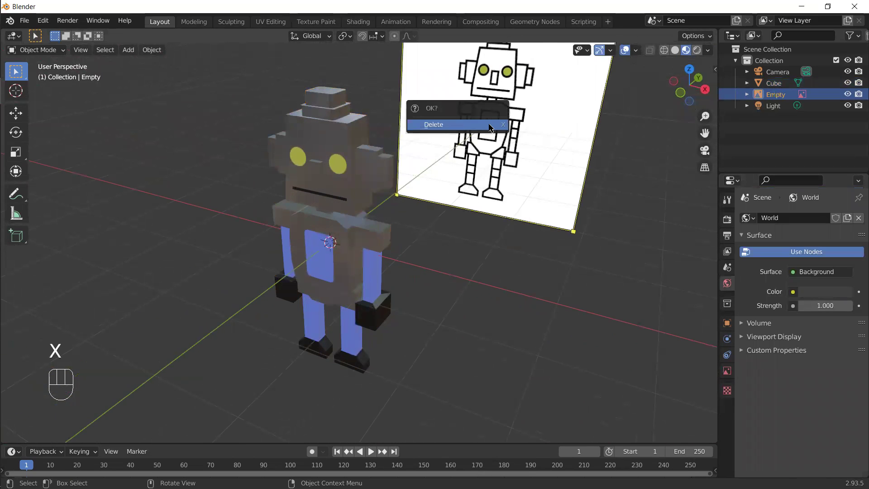
Orbit around the finished robot to review it, then select the robot body
{"action": "left_click_drag", "start_coordinate": [409, 295], "coordinate": [477, 269]}
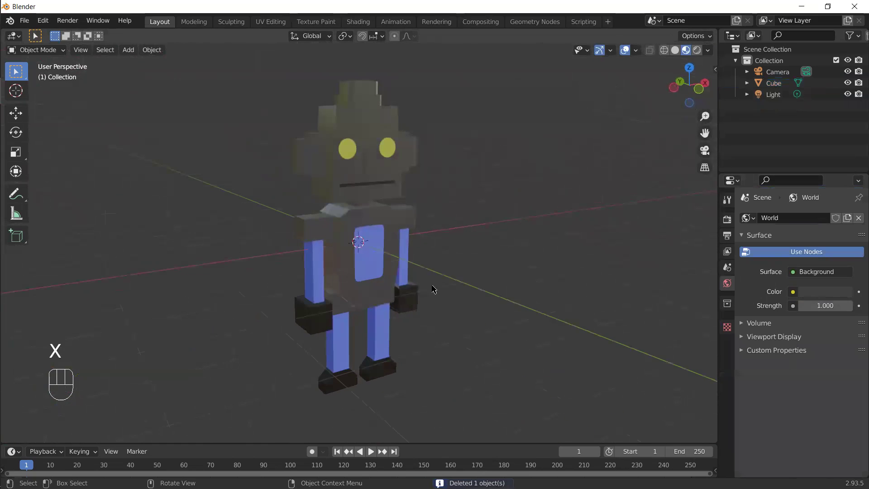
{"action": "left_click_drag", "start_coordinate": [431, 301], "coordinate": [460, 297]}
{"action": "left_click_drag", "start_coordinate": [439, 283], "coordinate": [460, 288]}
{"action": "left_click_drag", "start_coordinate": [459, 298], "coordinate": [430, 275]}
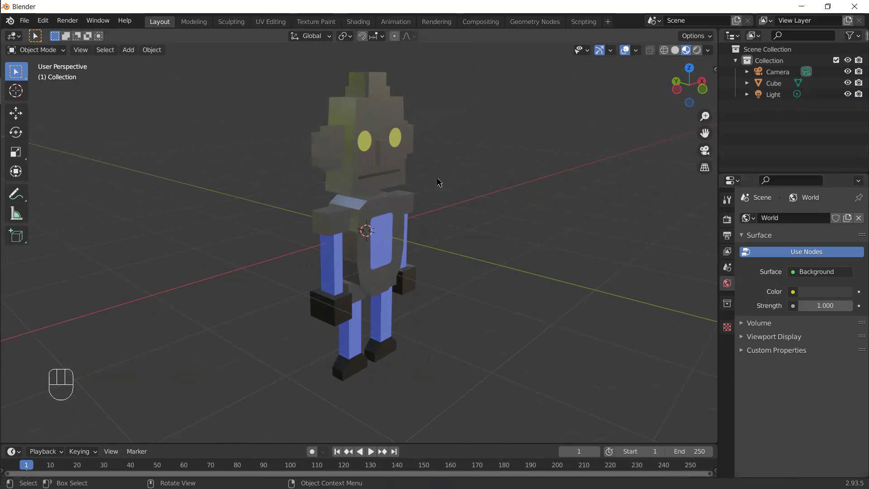
{"action": "left_click_drag", "start_coordinate": [466, 262], "coordinate": [442, 266]}
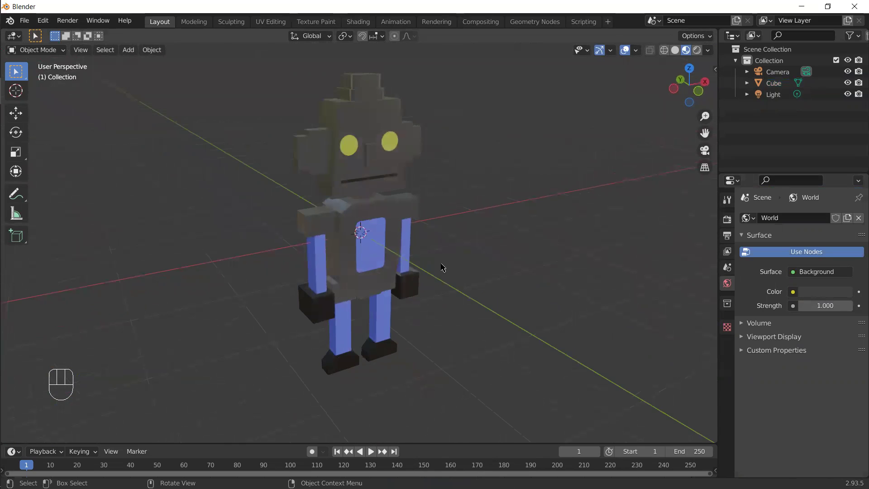
{"action": "left_click", "coordinate": [441, 231]}
{"action": "left_click", "coordinate": [380, 219]}
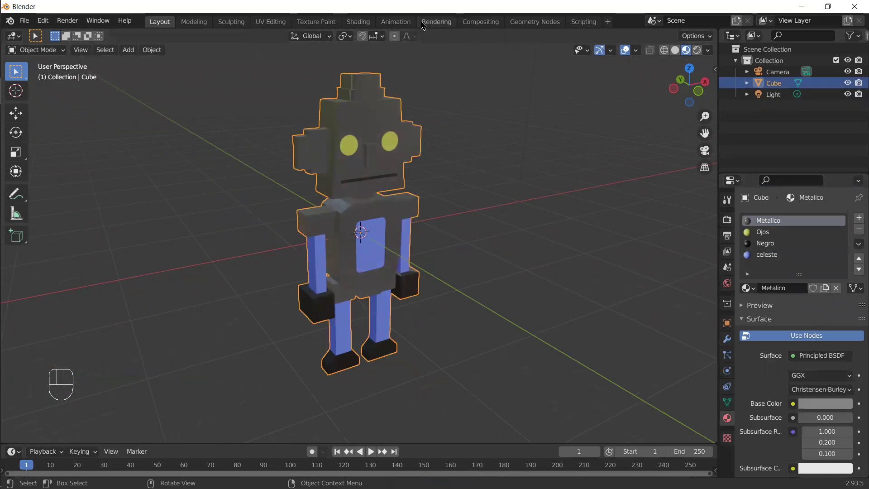